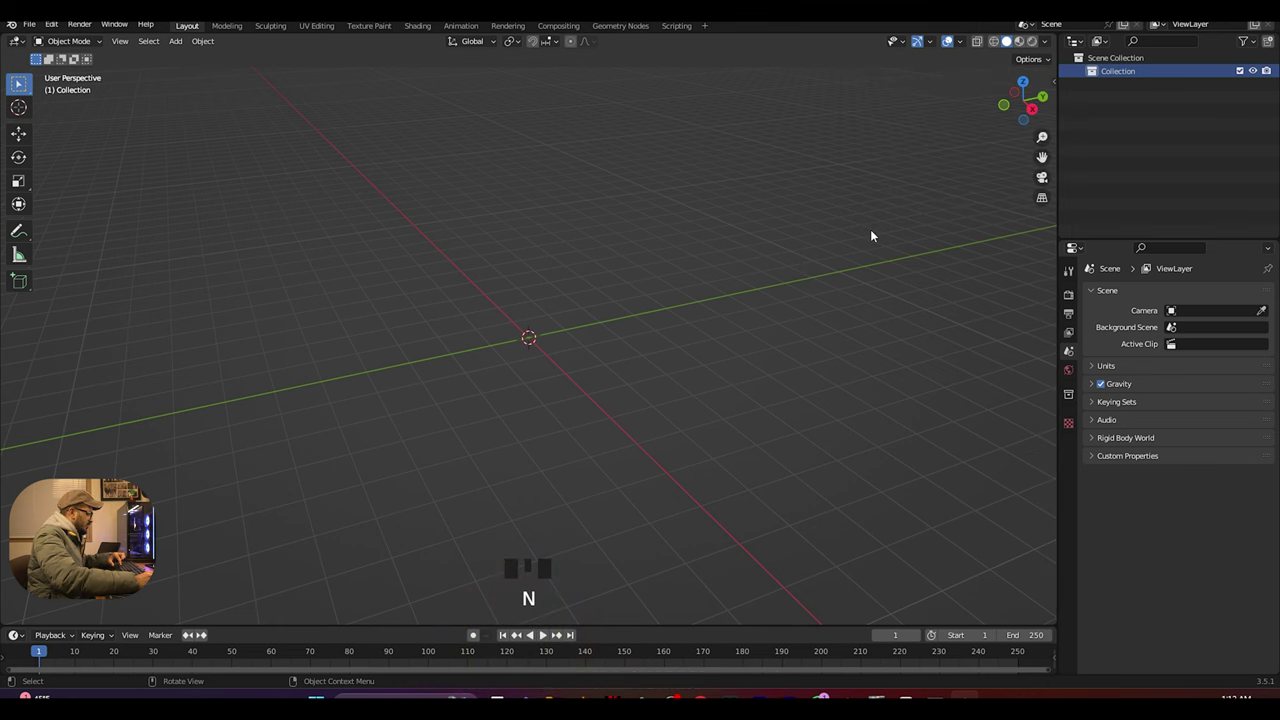
# - Create a new GeoTracker from the sidebar and bring up the Add menu for a camera
pyautogui.press('n')
pyautogui.click(1060, 247)
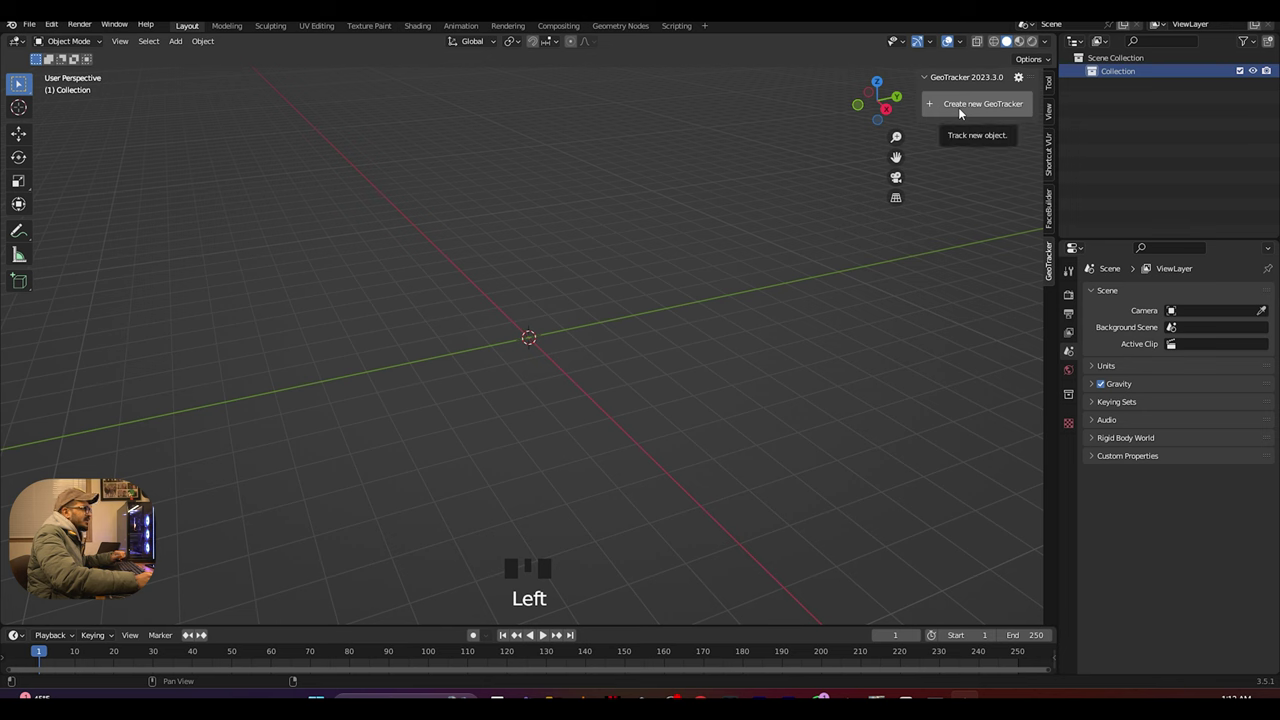
pyautogui.moveTo(966, 111); pyautogui.dragTo(730, 241)
pyautogui.press('shift+a')
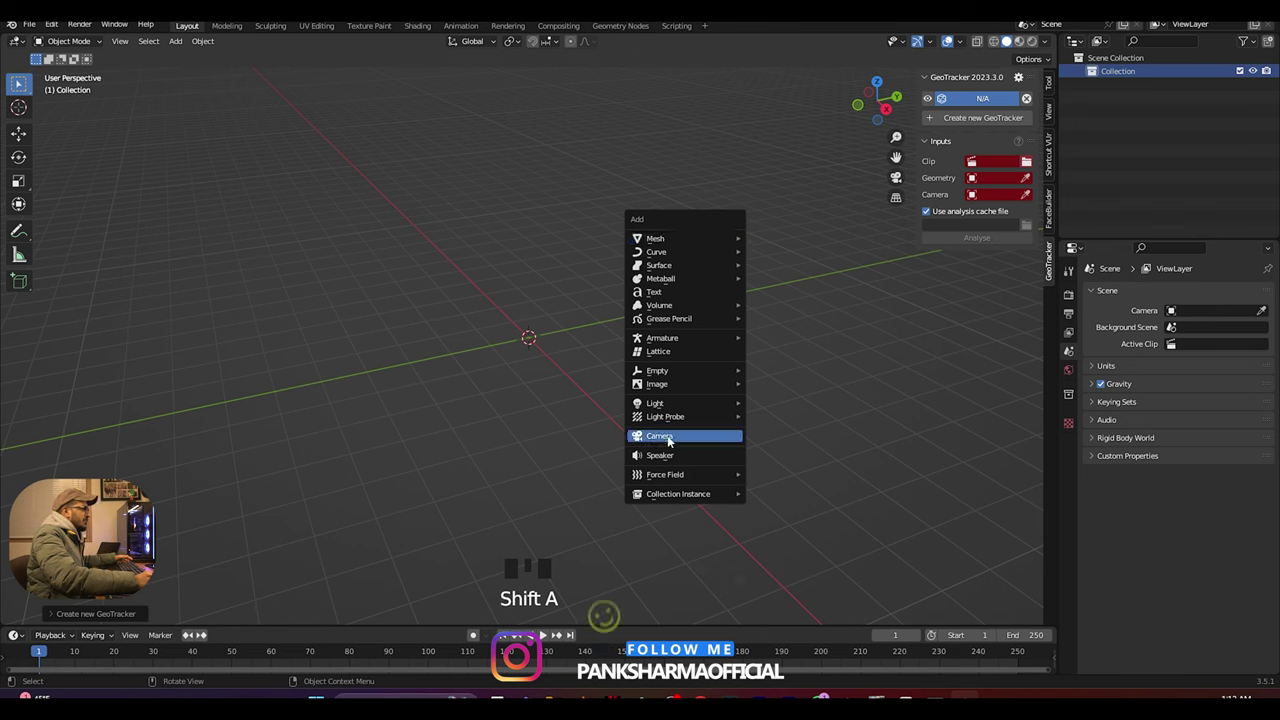
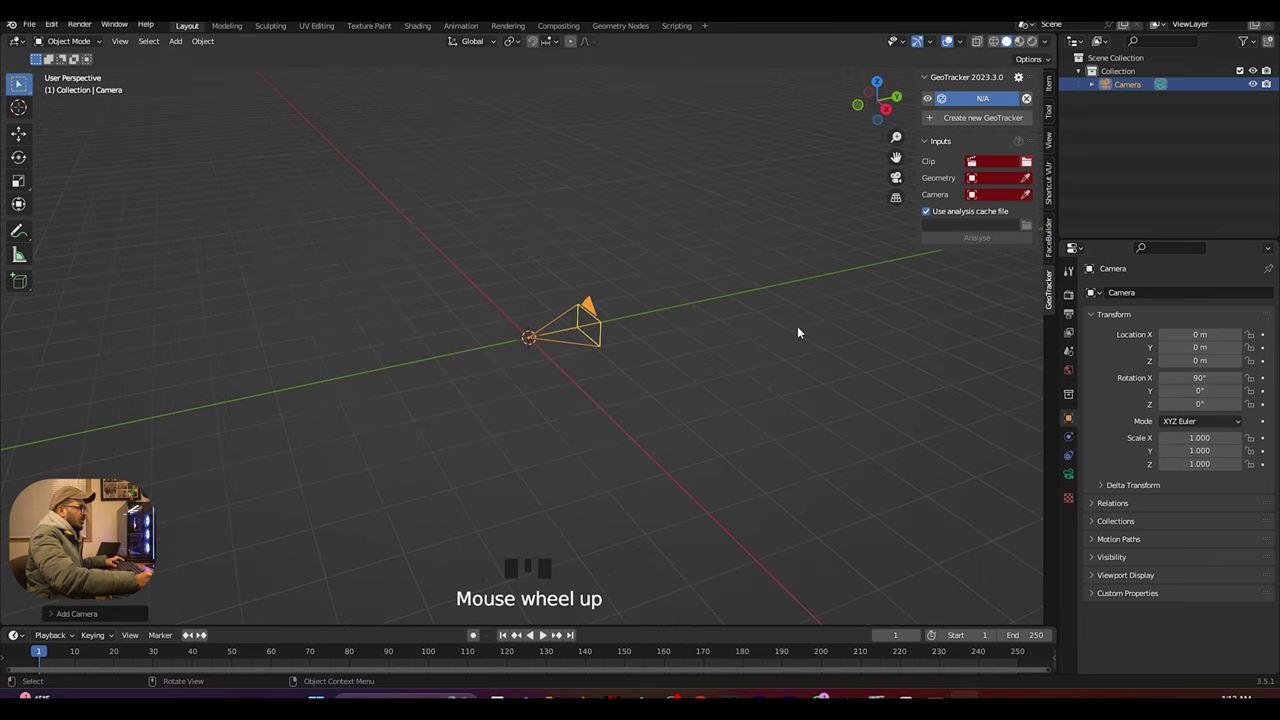
# - Assign the Camera object as the GeoTracker's camera input
pyautogui.click(1073, 323)
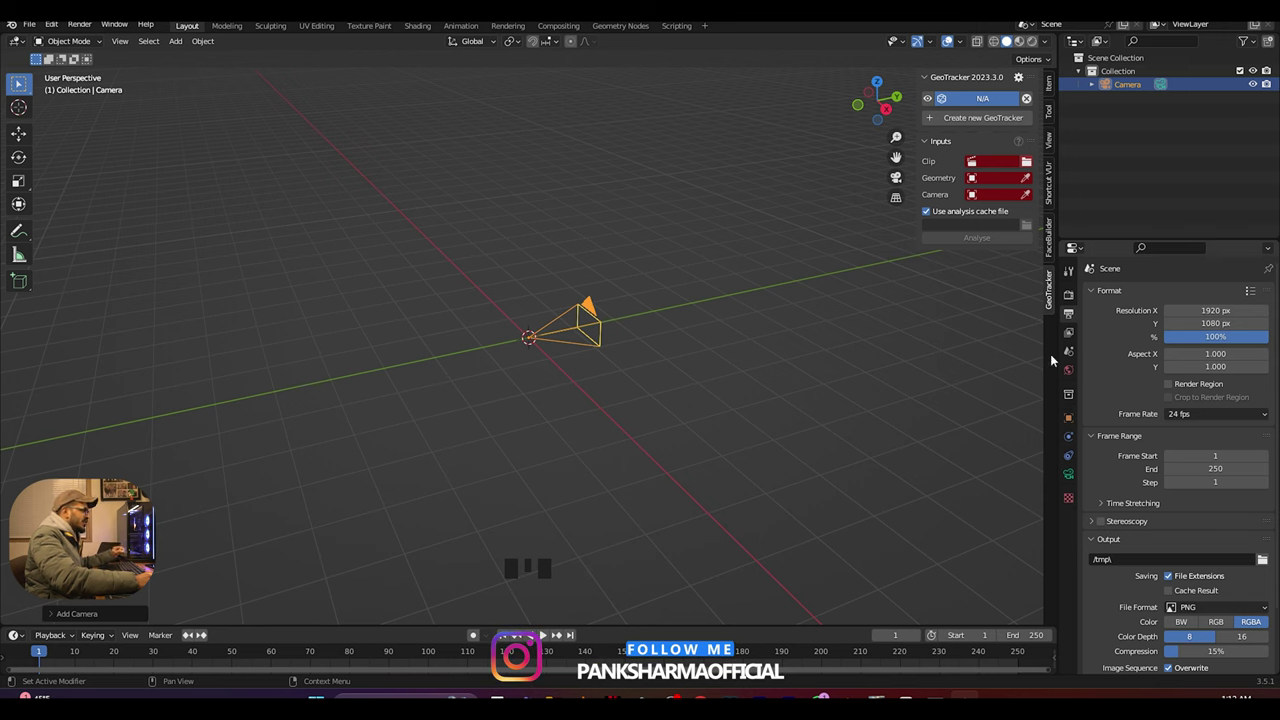
pyautogui.moveTo(810, 309); pyautogui.dragTo(810, 367)
pyautogui.scroll(3)
pyautogui.moveTo(768, 386); pyautogui.dragTo(1024, 181)
pyautogui.click(1029, 196)
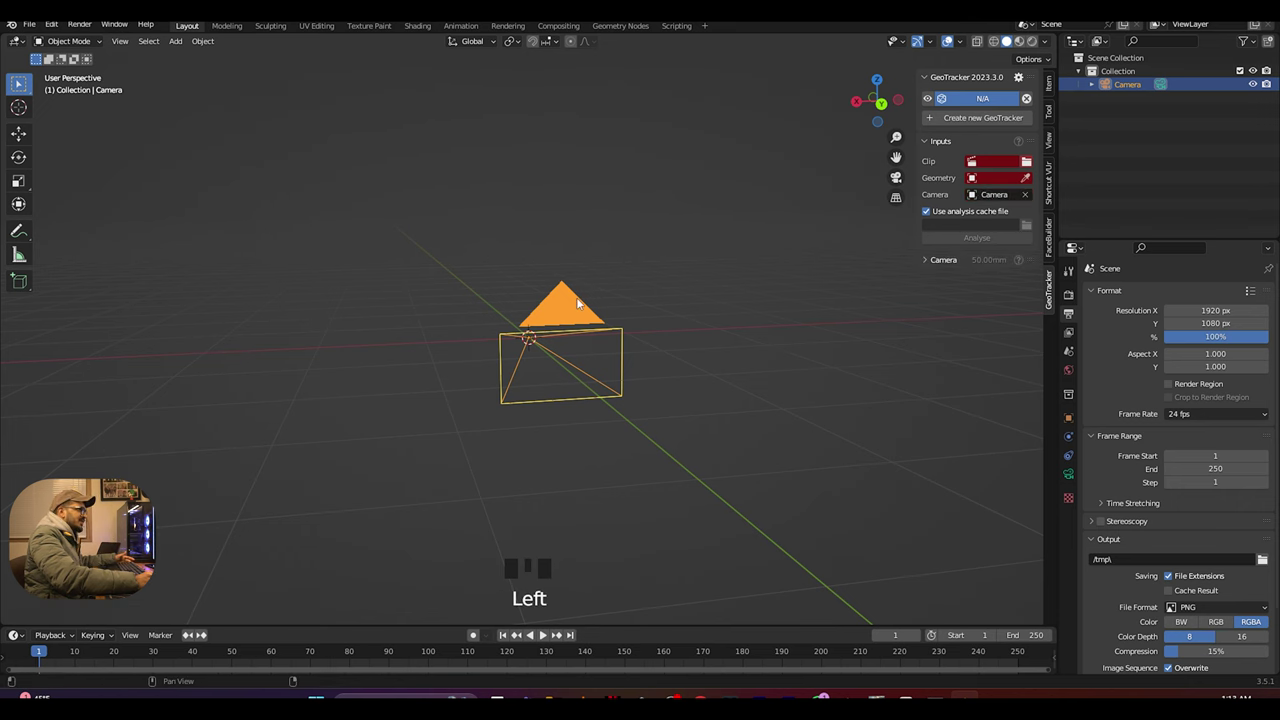
# - Orbit the scene and add a mesh plane
pyautogui.moveTo(743, 369); pyautogui.dragTo(848, 389)
pyautogui.press('shift+a')
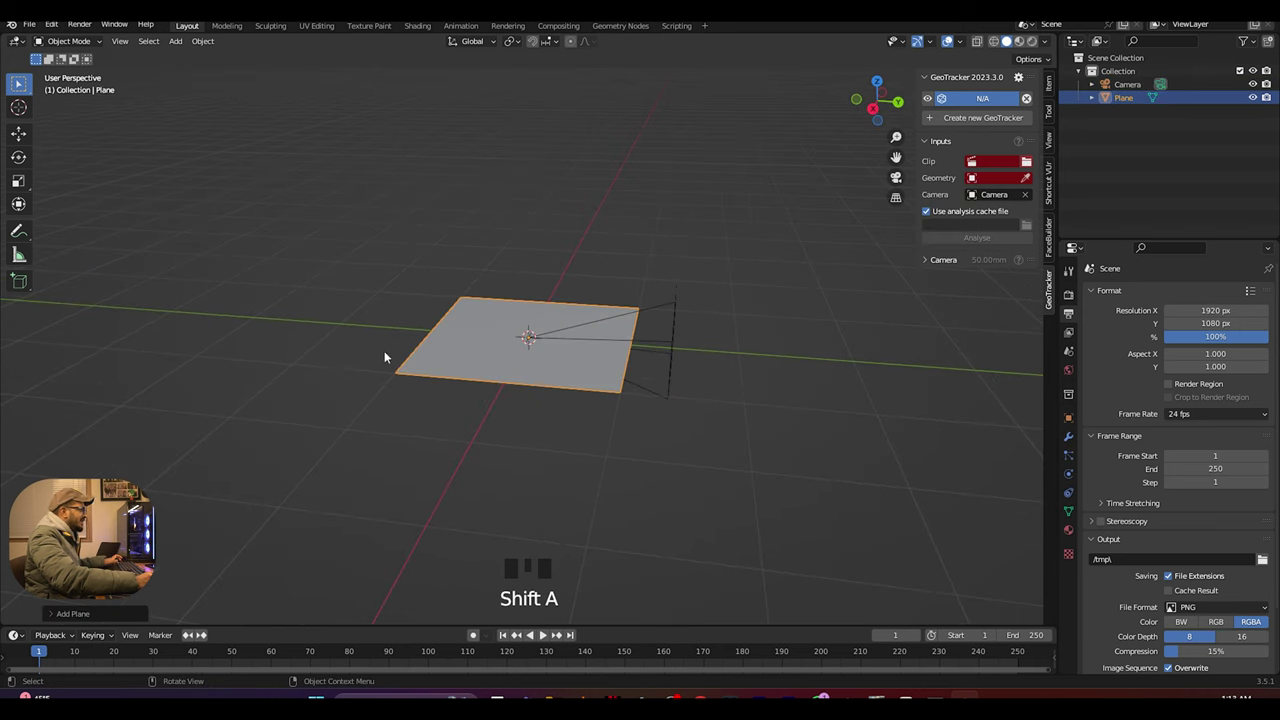
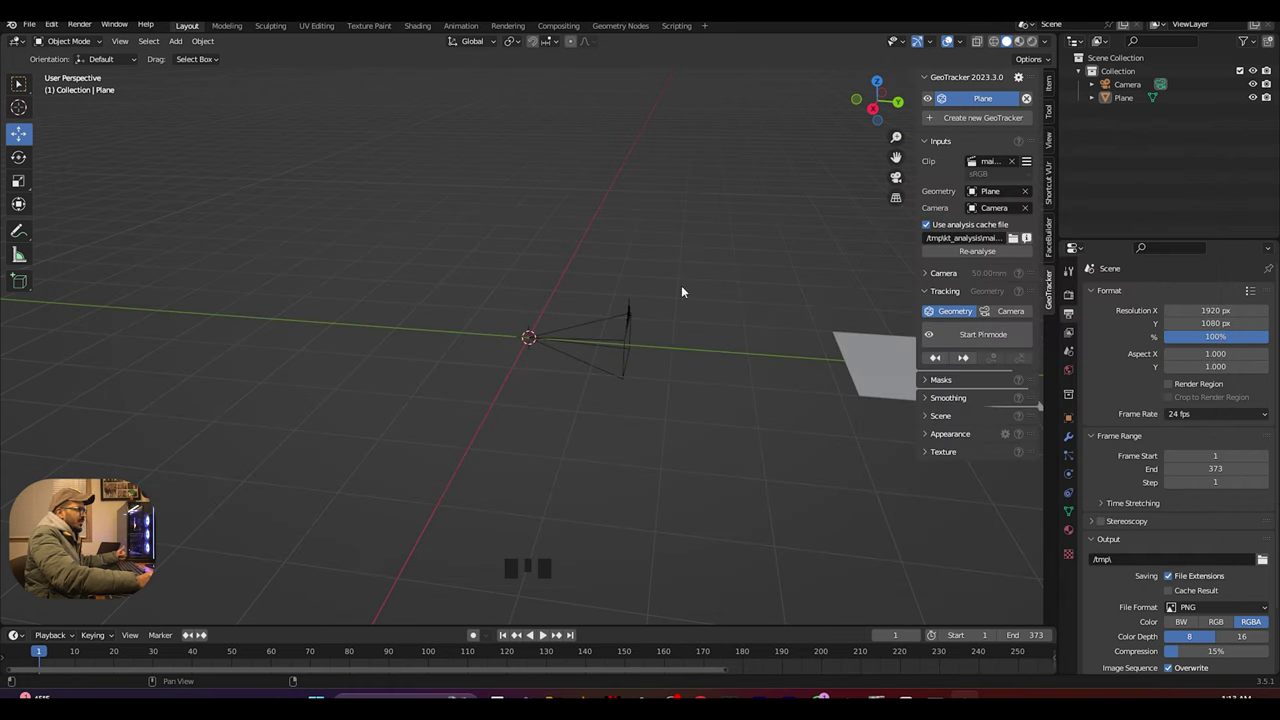
# - Switch to the camera view to see the building footage behind the scene
pyautogui.press('KP_0')
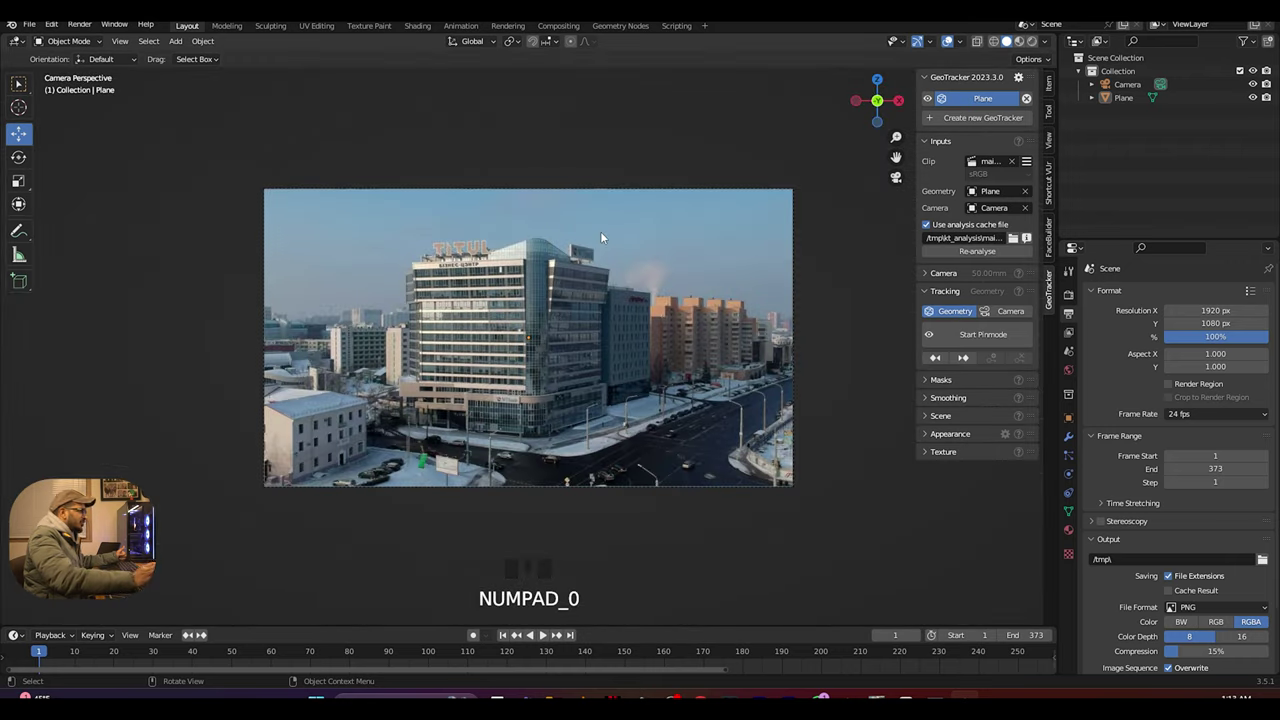
pyautogui.scroll(3)
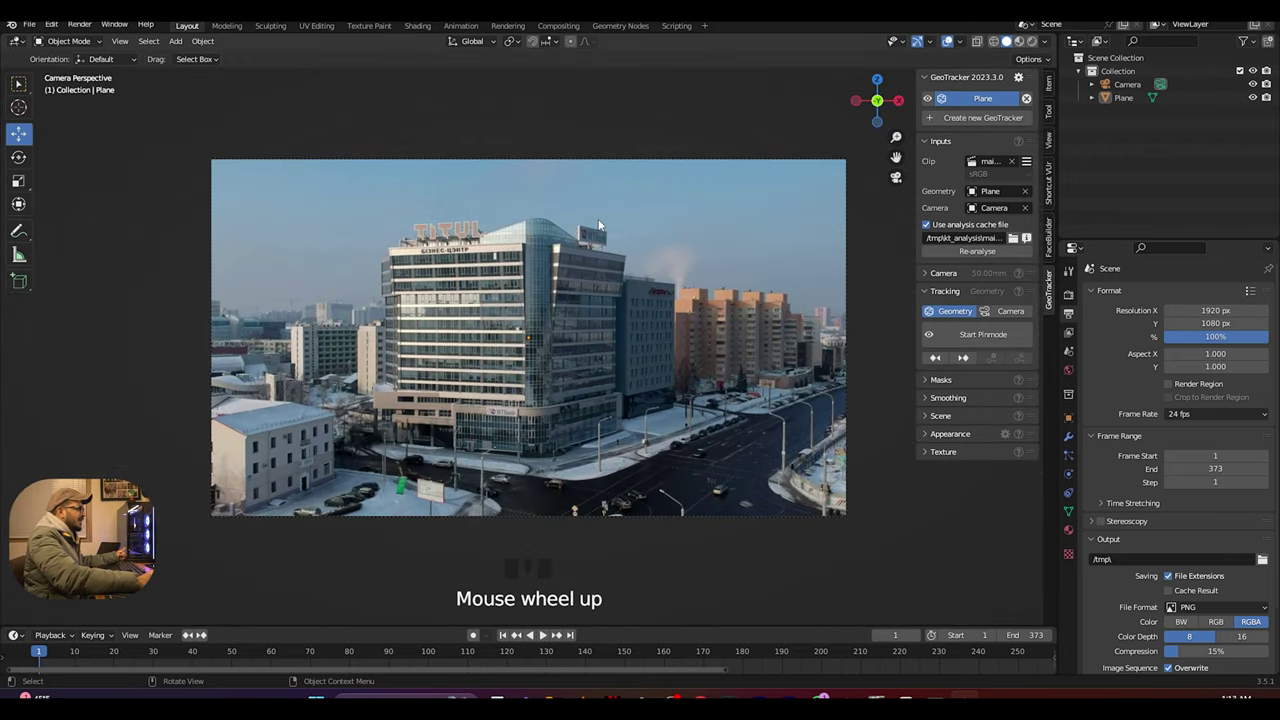
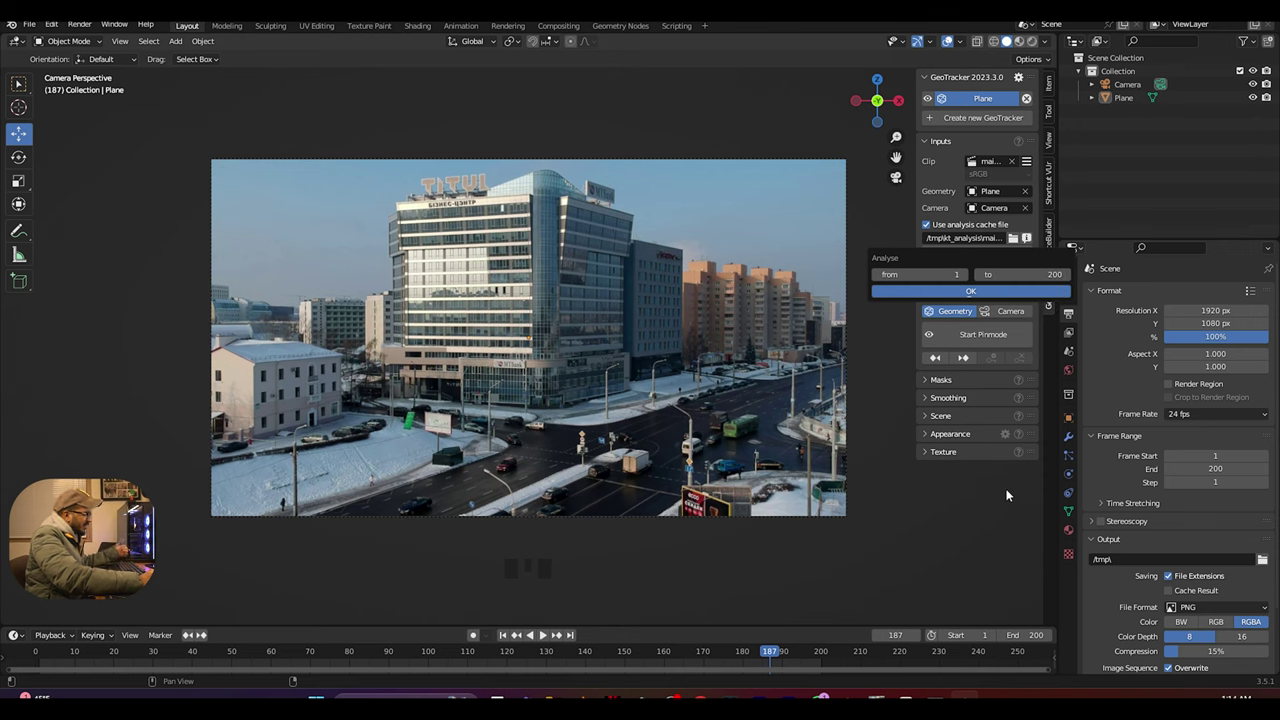
# - Confirm and run the GeoTracker analysis for frames 1 to 200
pyautogui.moveTo(520, 535); pyautogui.dragTo(688, 607)
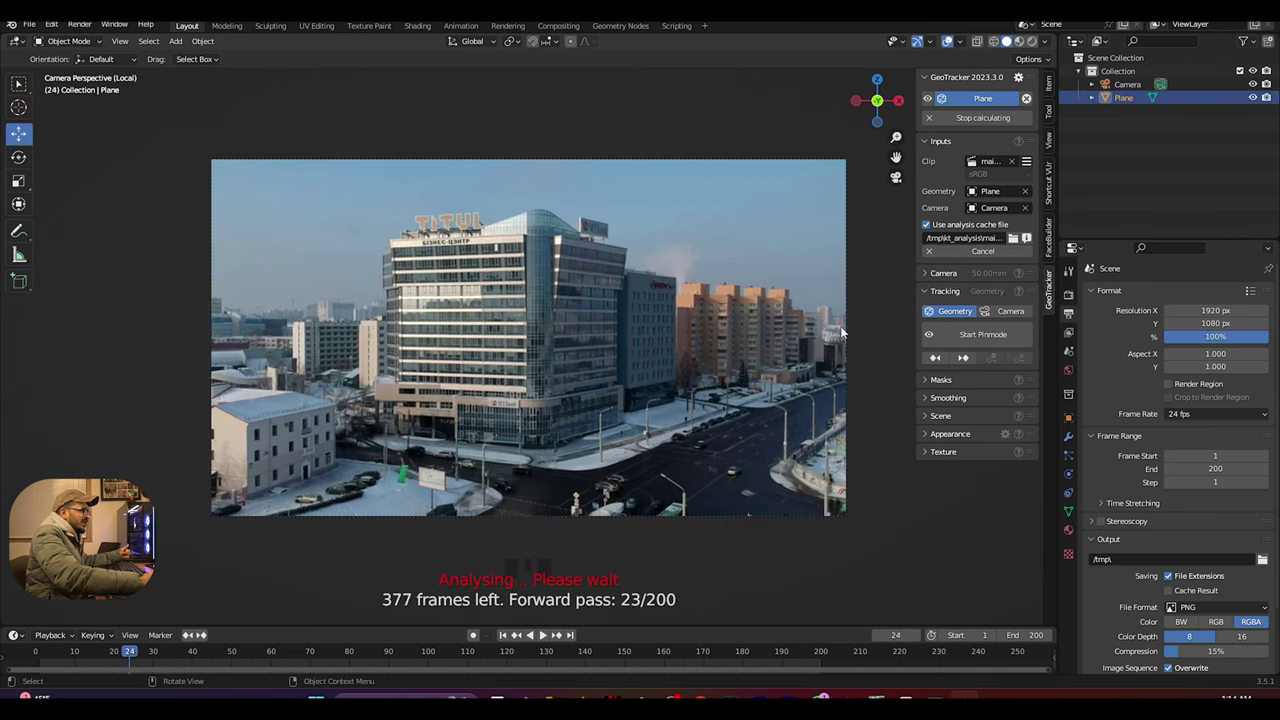
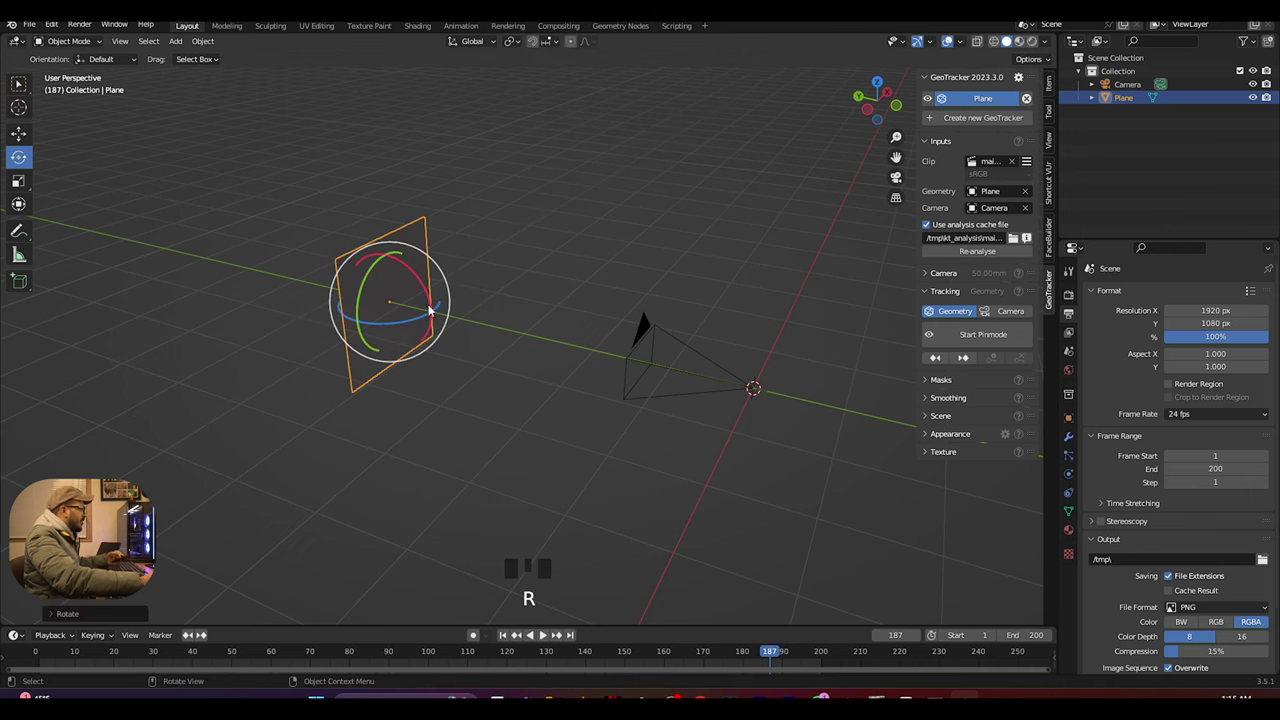
# - From camera view, scale the plane down to a small square over the upper façade
pyautogui.press('KP_0')
pyautogui.scroll(3)
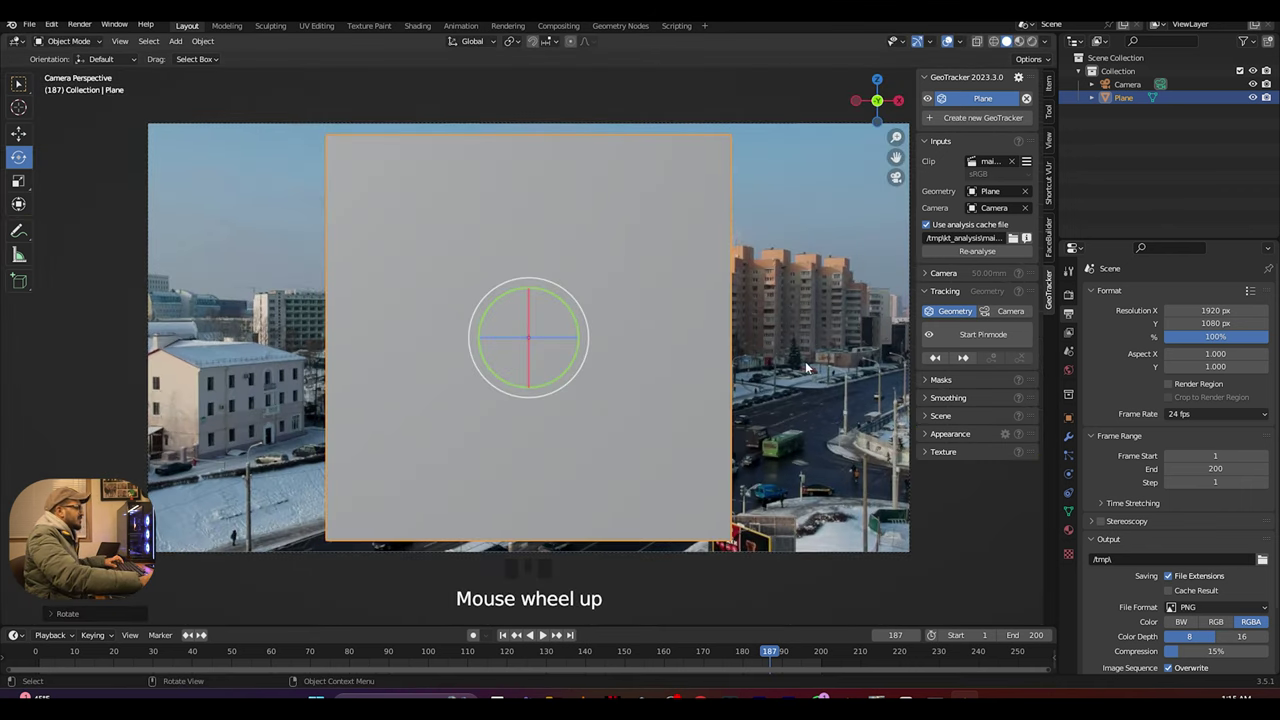
pyautogui.press('s')
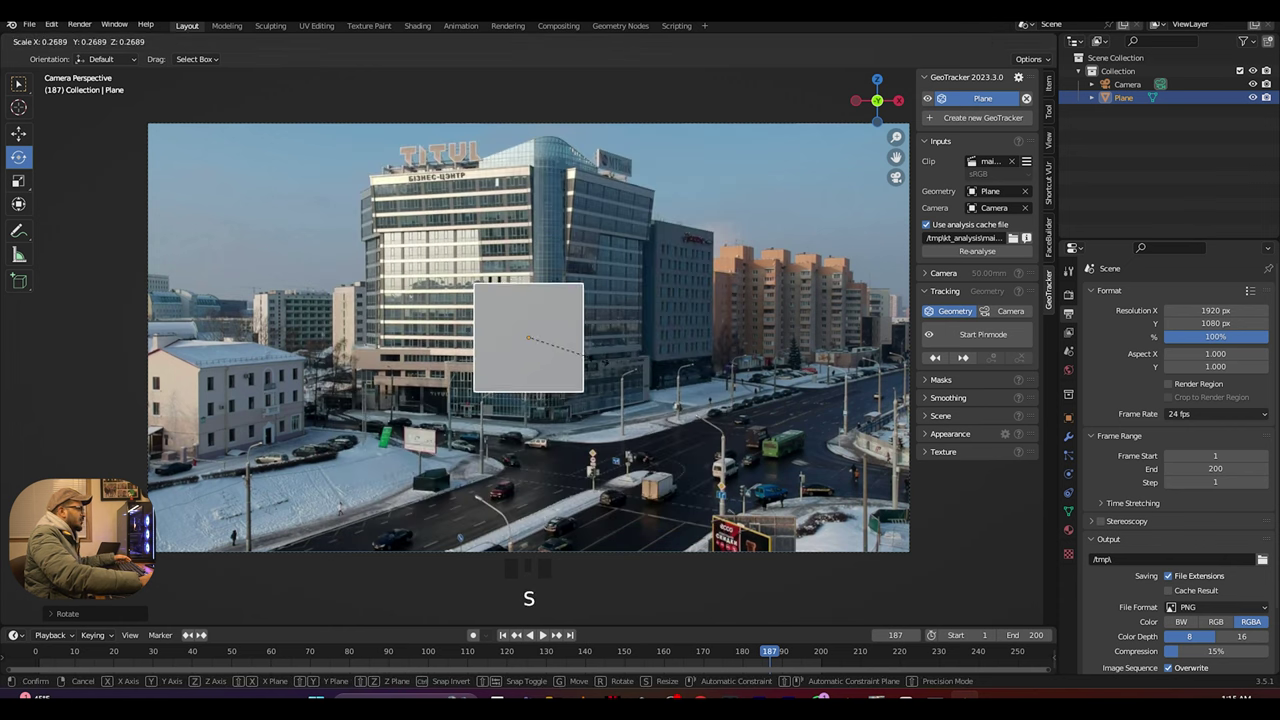
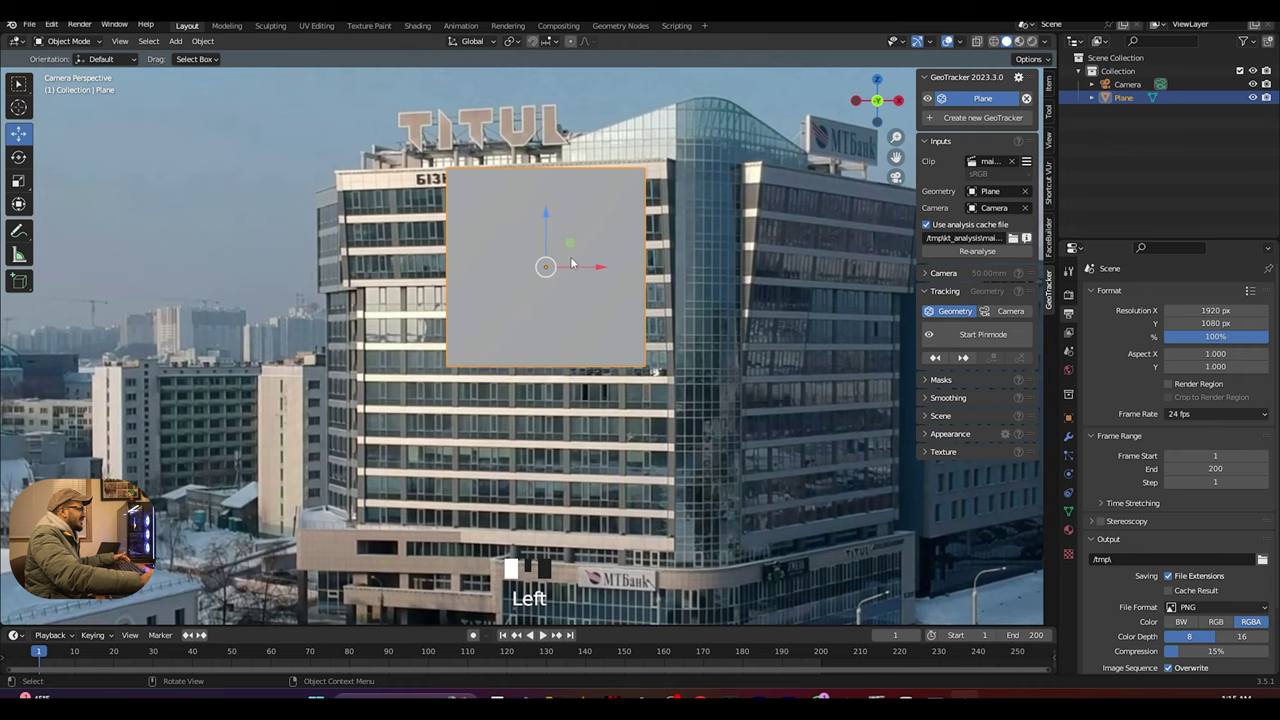
# - Move the plane lower under the БІЗНЕС-ЦЕНТР sign and rotate it to match the wall
pyautogui.scroll(3)
pyautogui.click(556, 203)
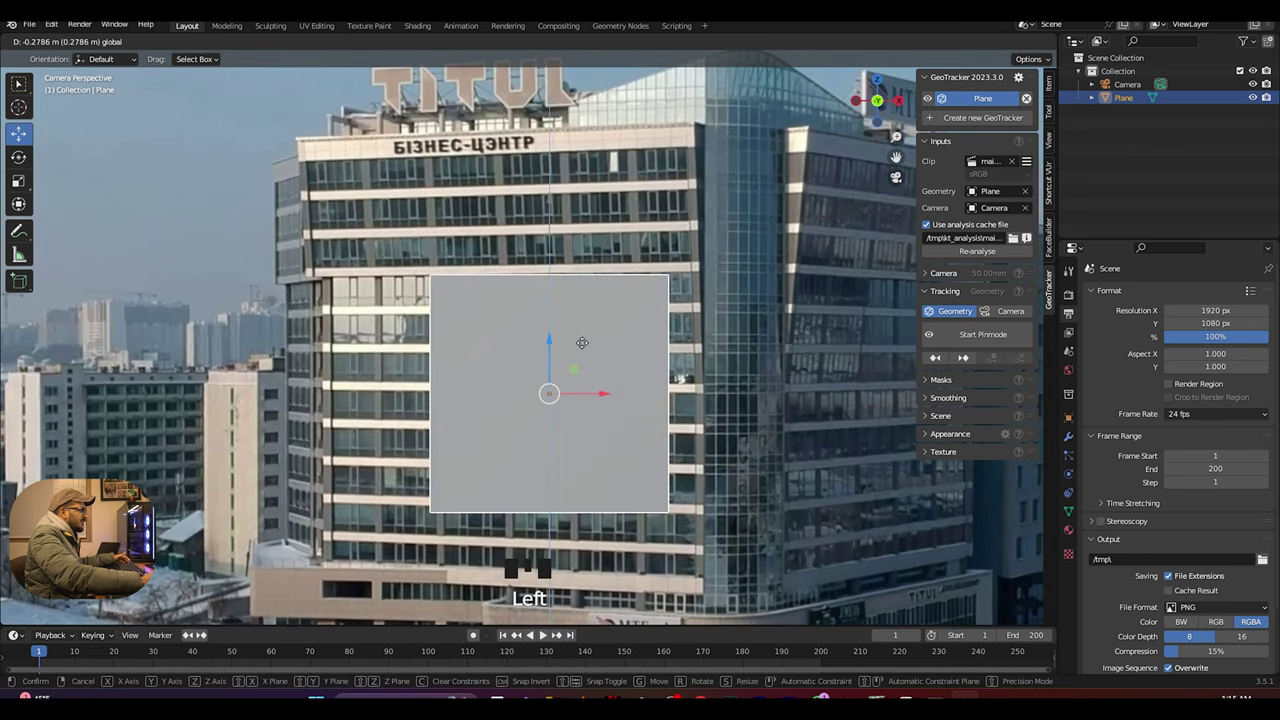
pyautogui.scroll(3)
pyautogui.scroll(-3)
pyautogui.press('r')
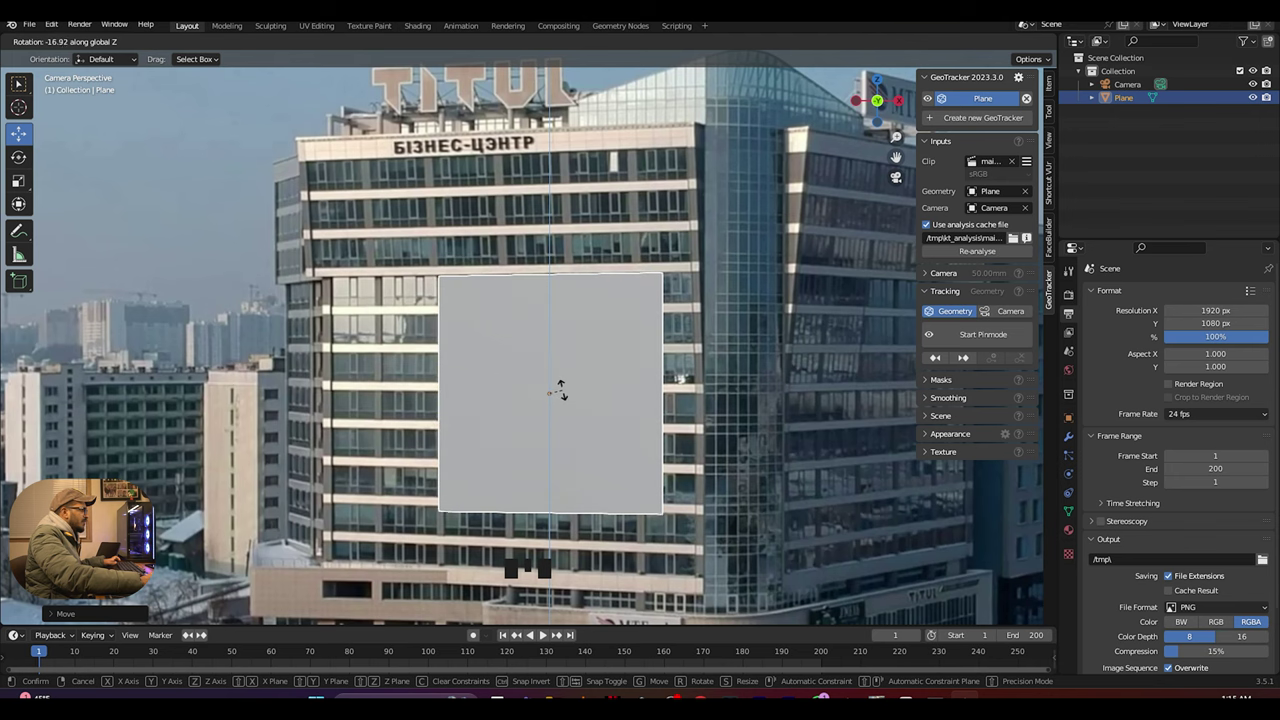
pyautogui.scroll(-3)
pyautogui.scroll(-3)
pyautogui.scroll(-3)
pyautogui.scroll(-3)
pyautogui.scroll(3)
pyautogui.scroll(3)
pyautogui.scroll(-3)
pyautogui.scroll(3)
pyautogui.scroll(3)
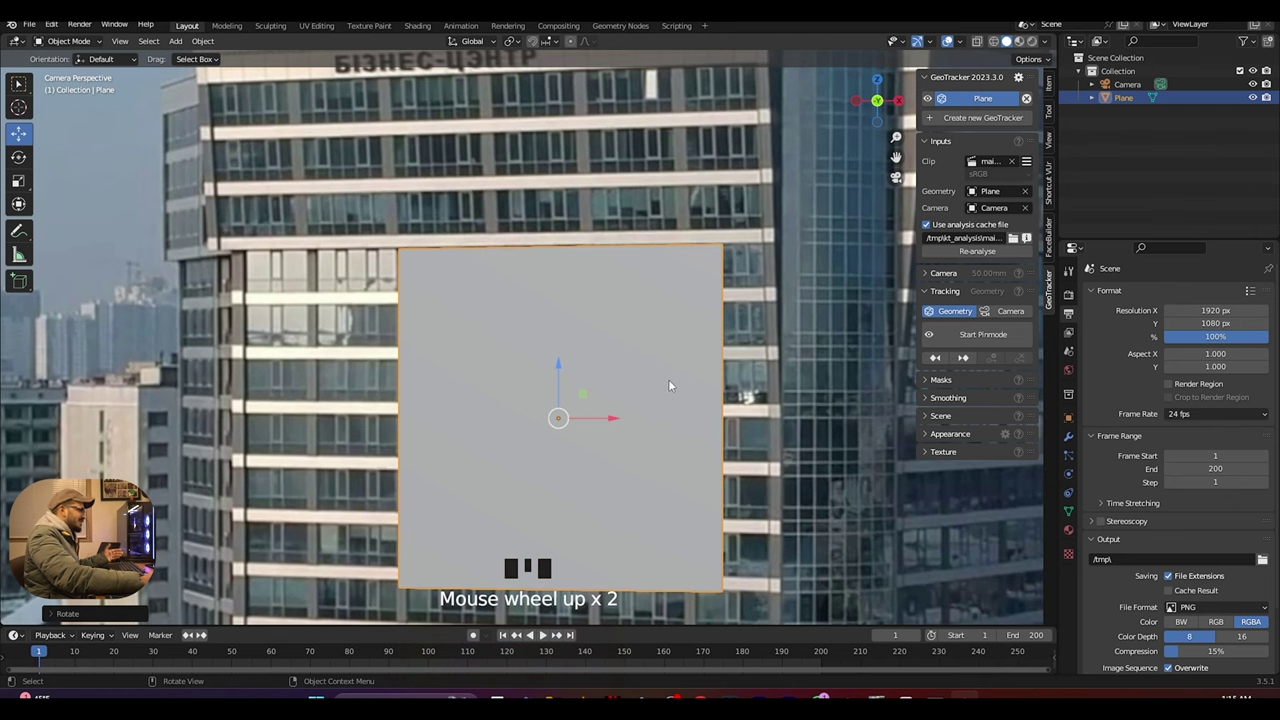
pyautogui.scroll(-3)
pyautogui.scroll(3)
pyautogui.scroll(-3)
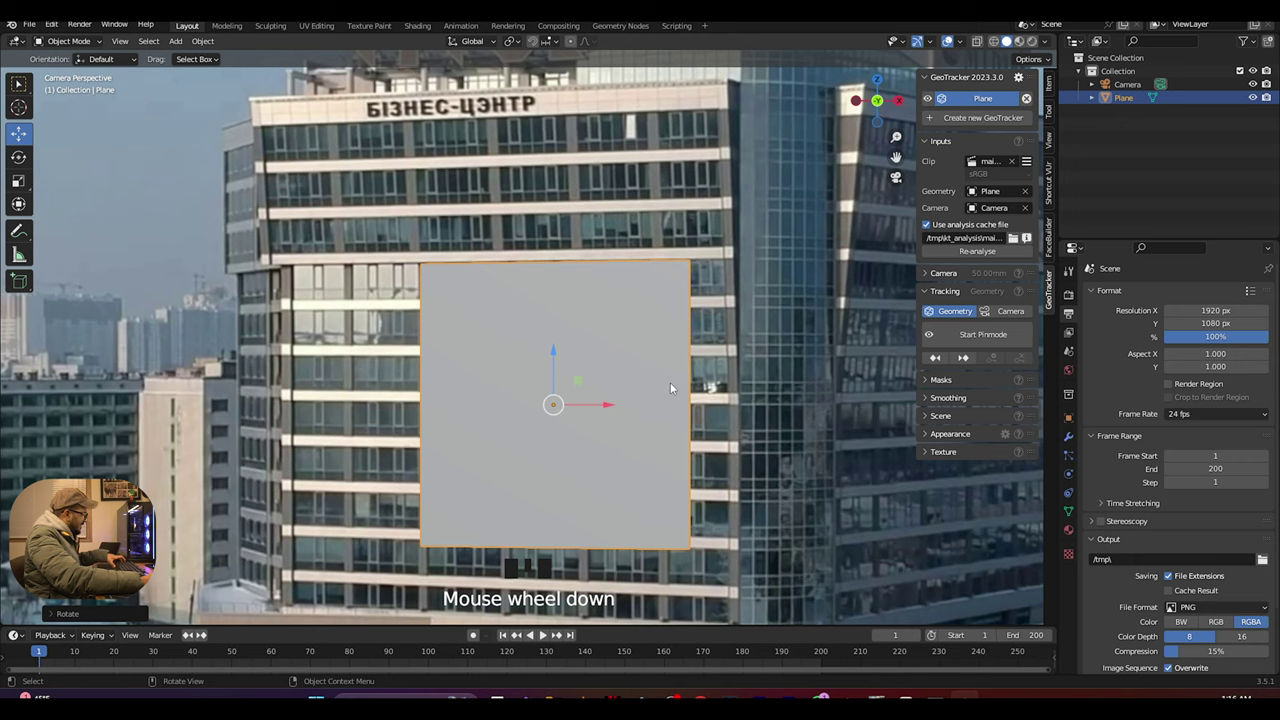
# - Enter Edit Mode on the plane for vertex editing
pyautogui.press('Tab')
pyautogui.scroll(3)
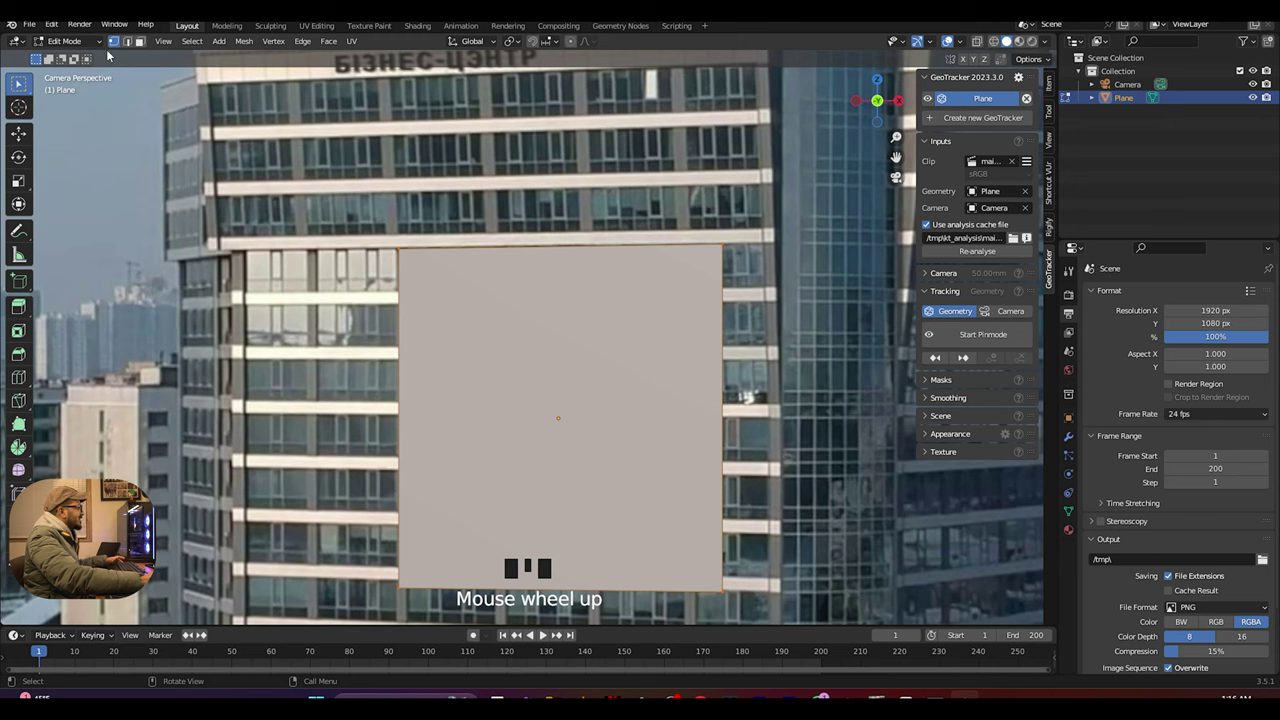
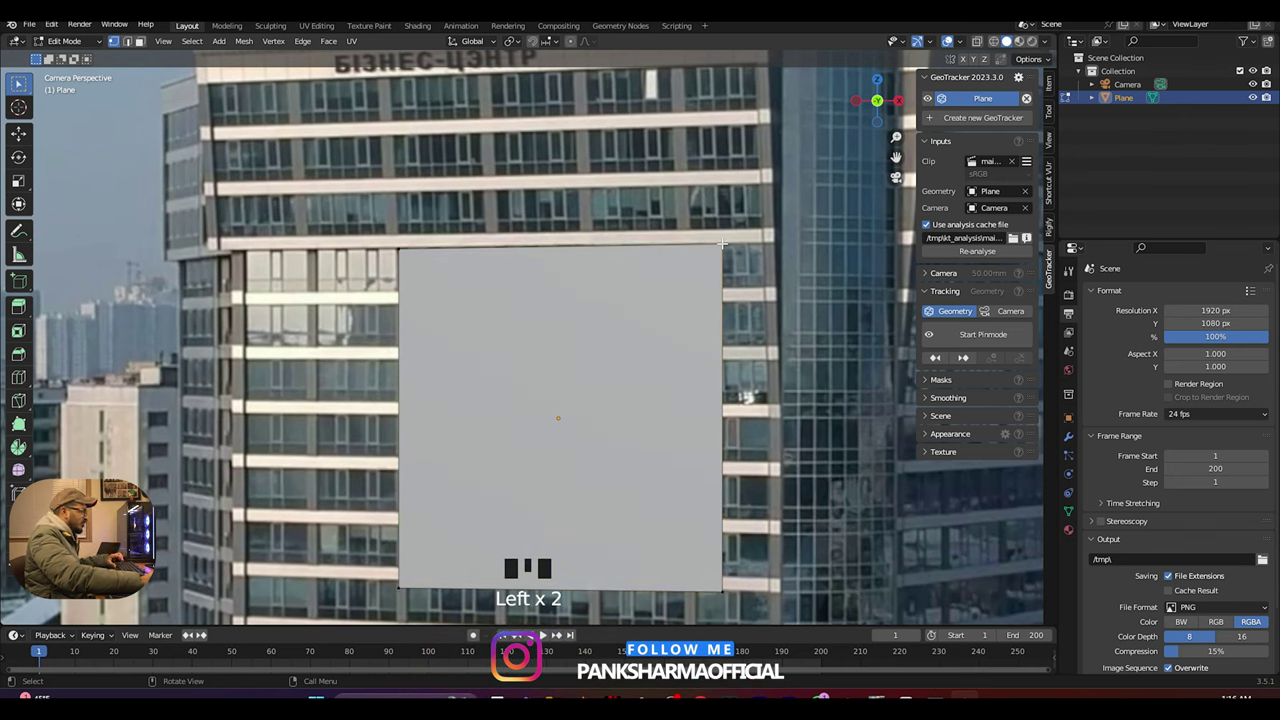
# - Grab the plane's vertices onto the billboard rectangle's corners along Z and X
pyautogui.press('g')
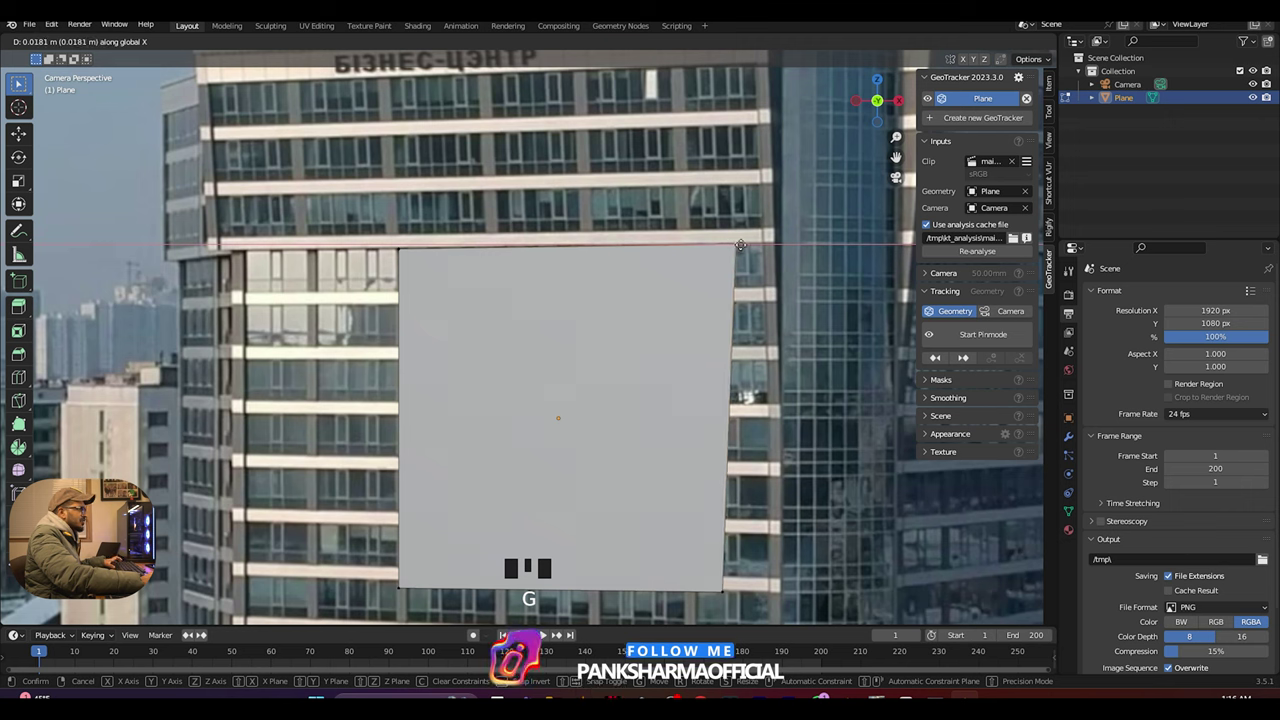
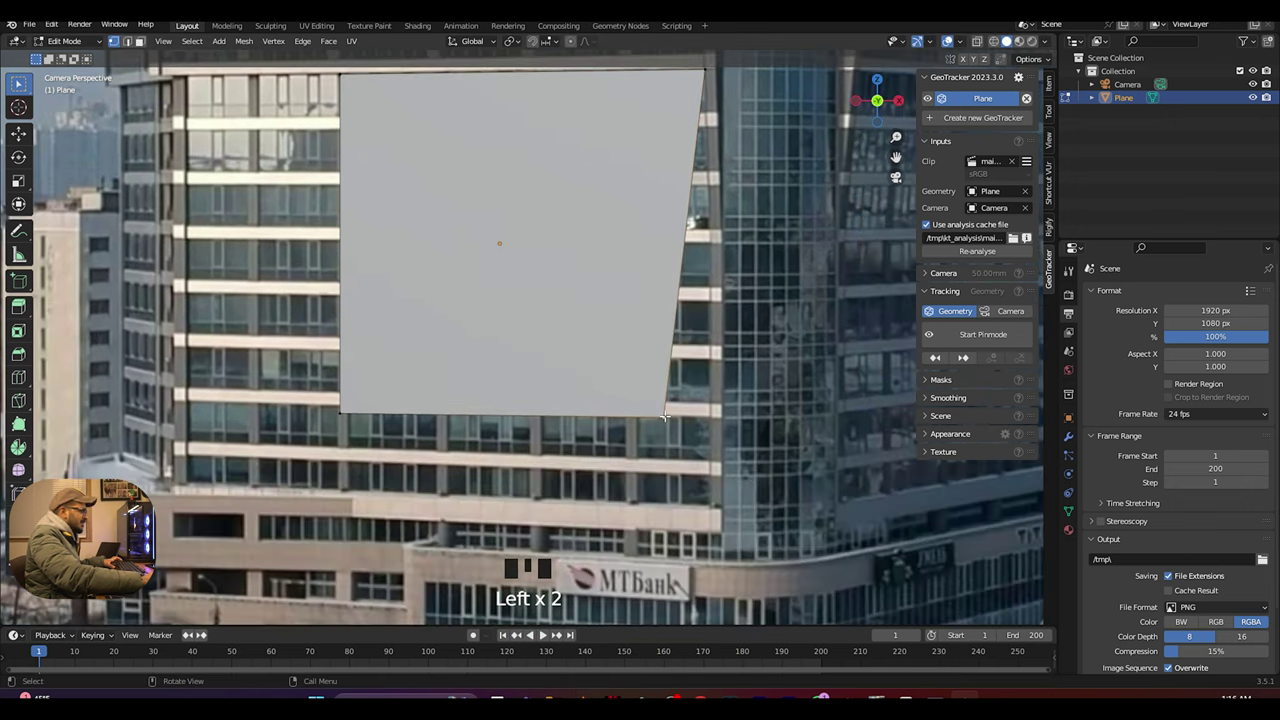
pyautogui.press('g')
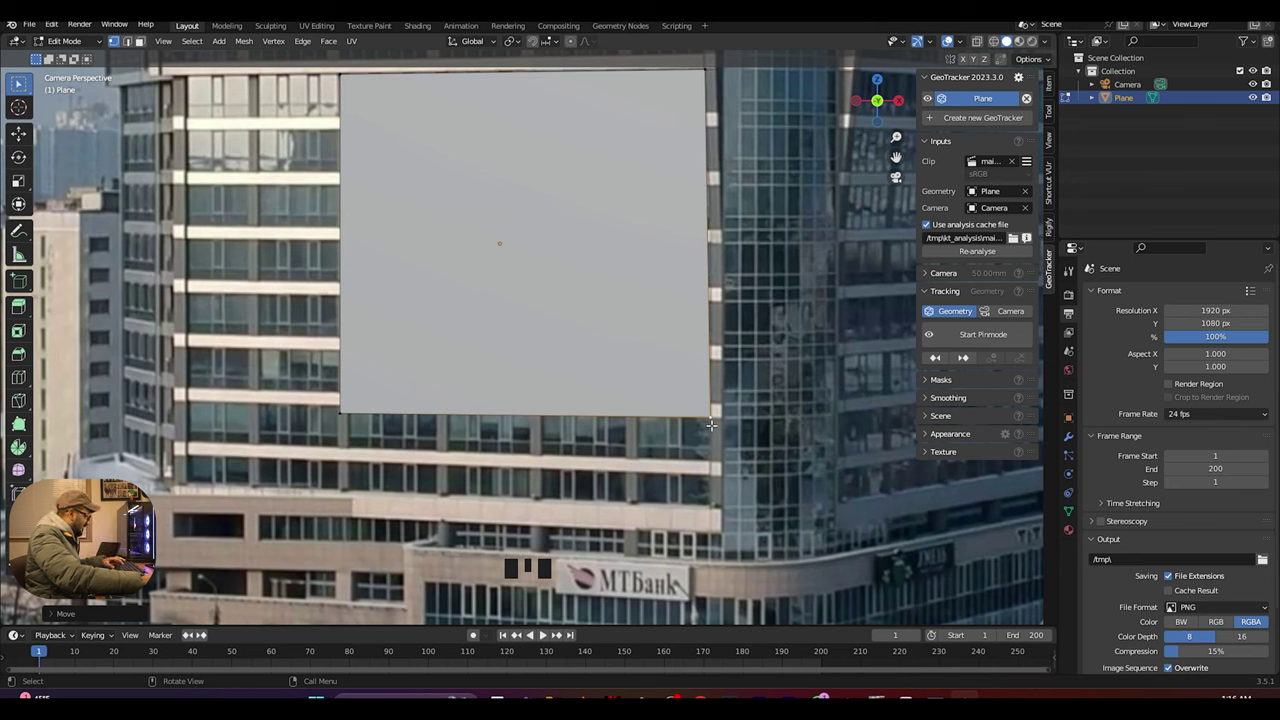
pyautogui.press('g')
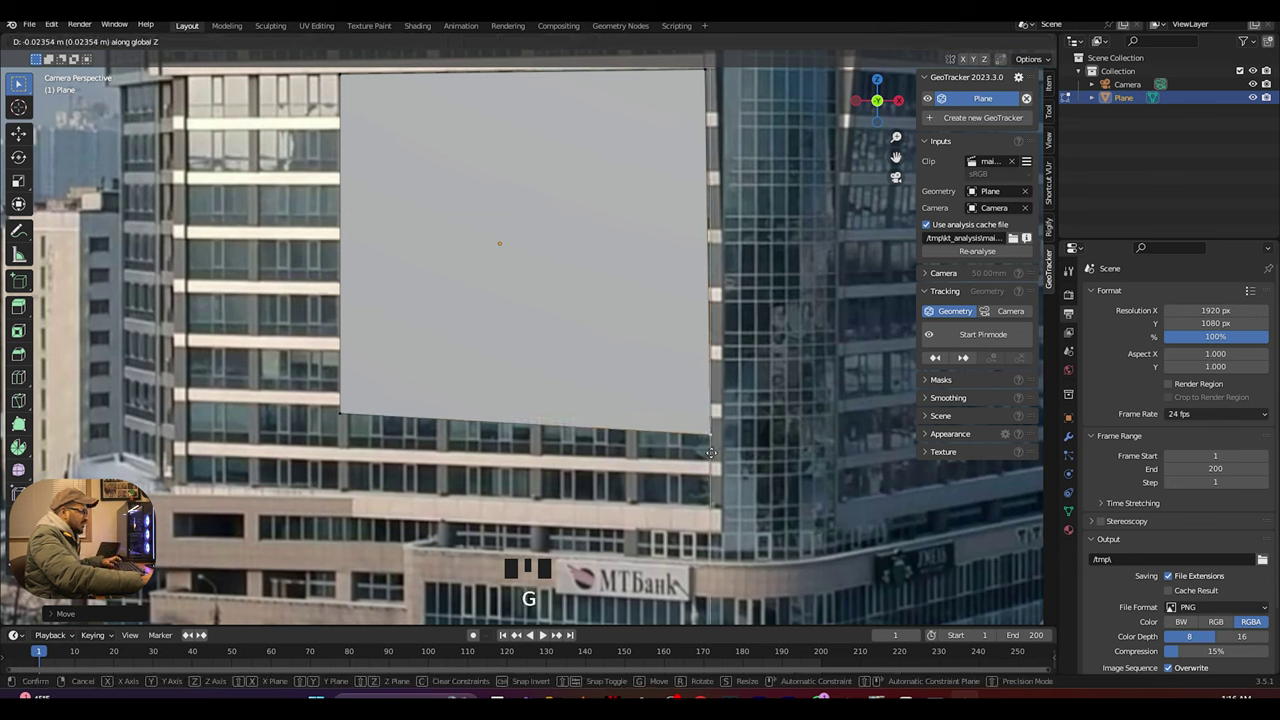
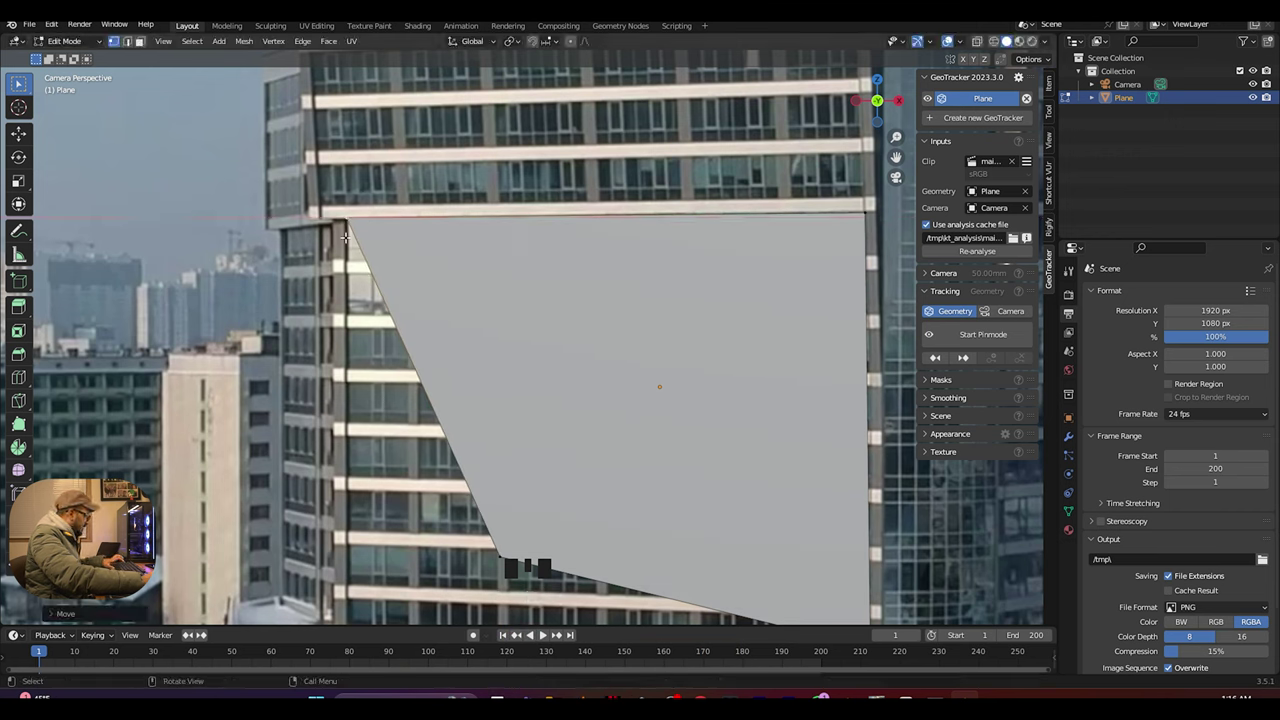
pyautogui.press('g')
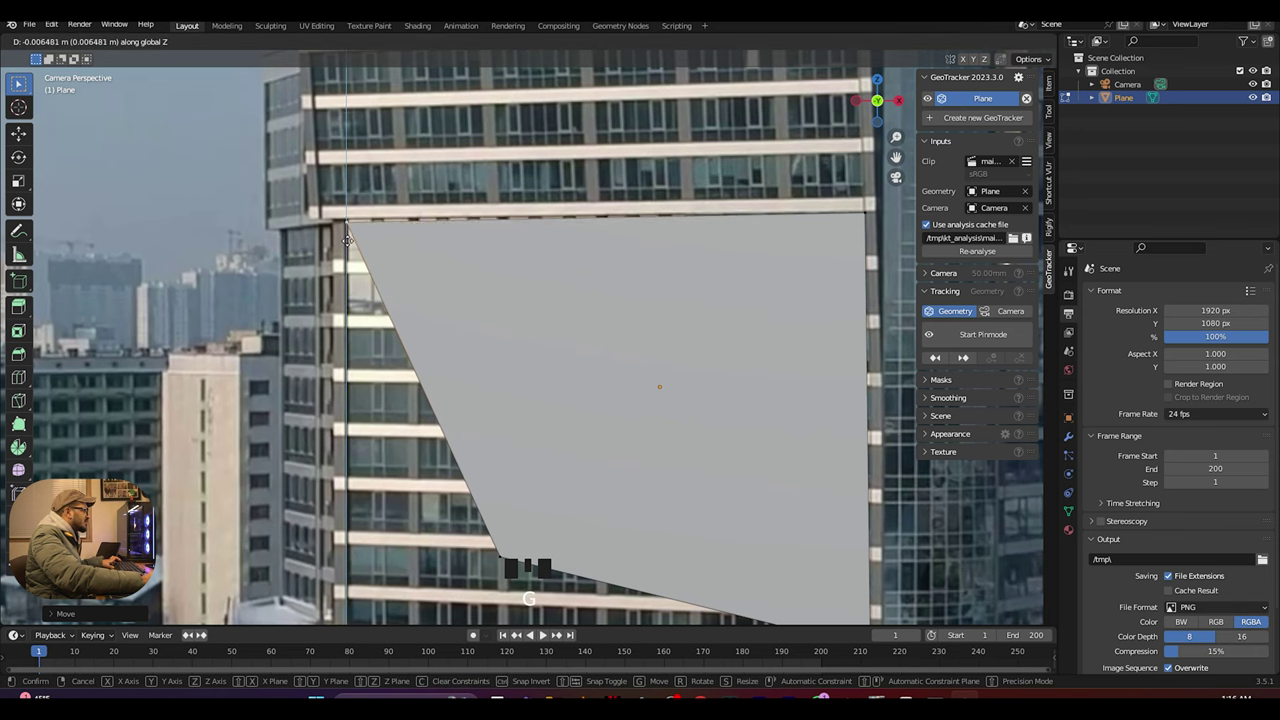
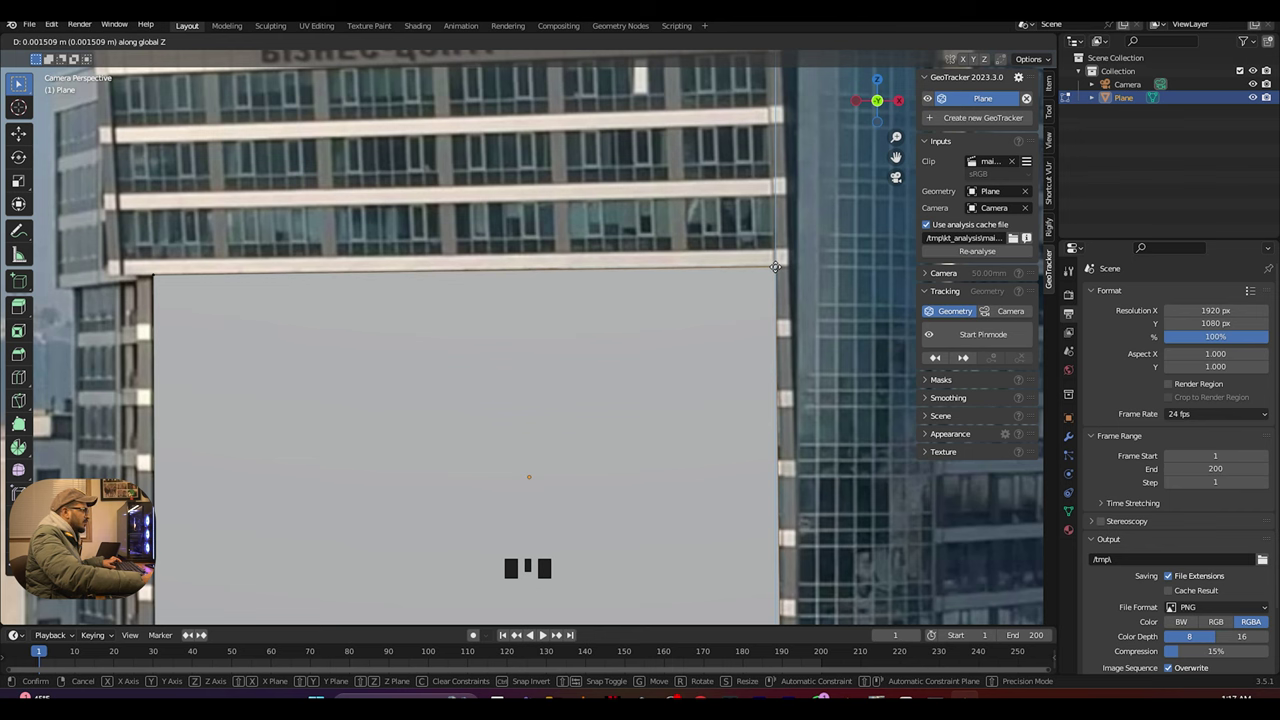
pyautogui.scroll(-3)
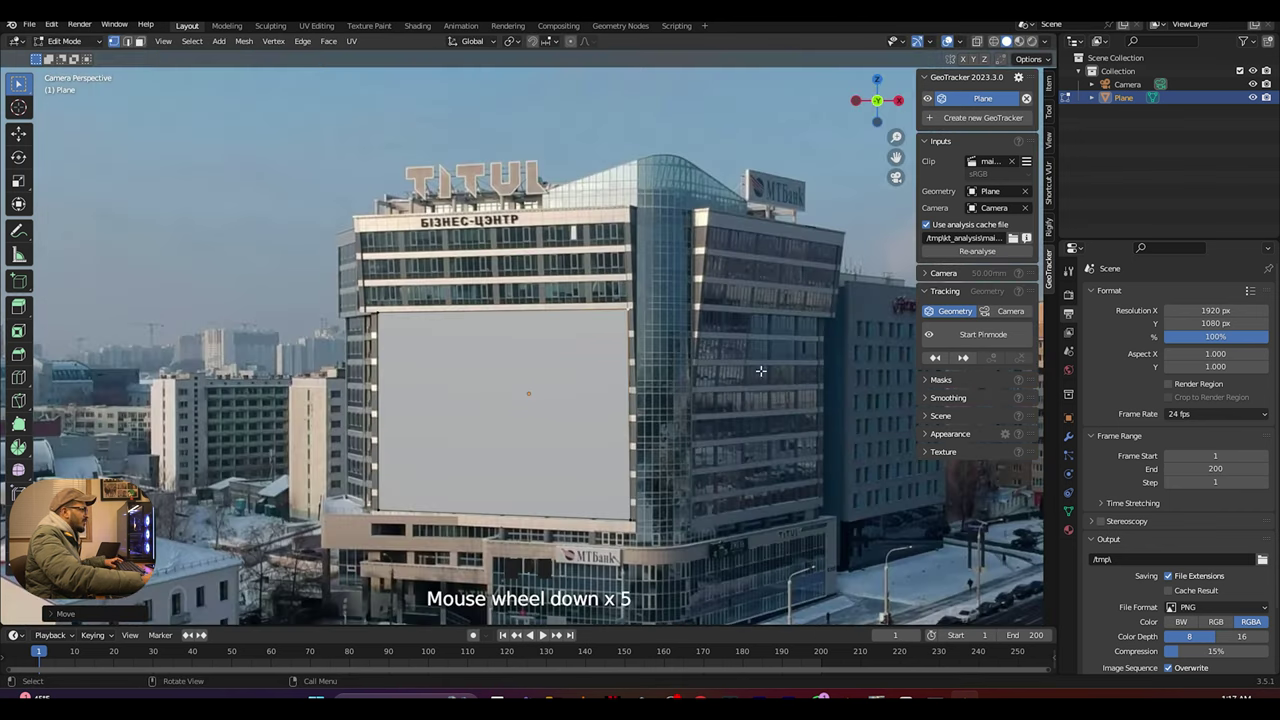
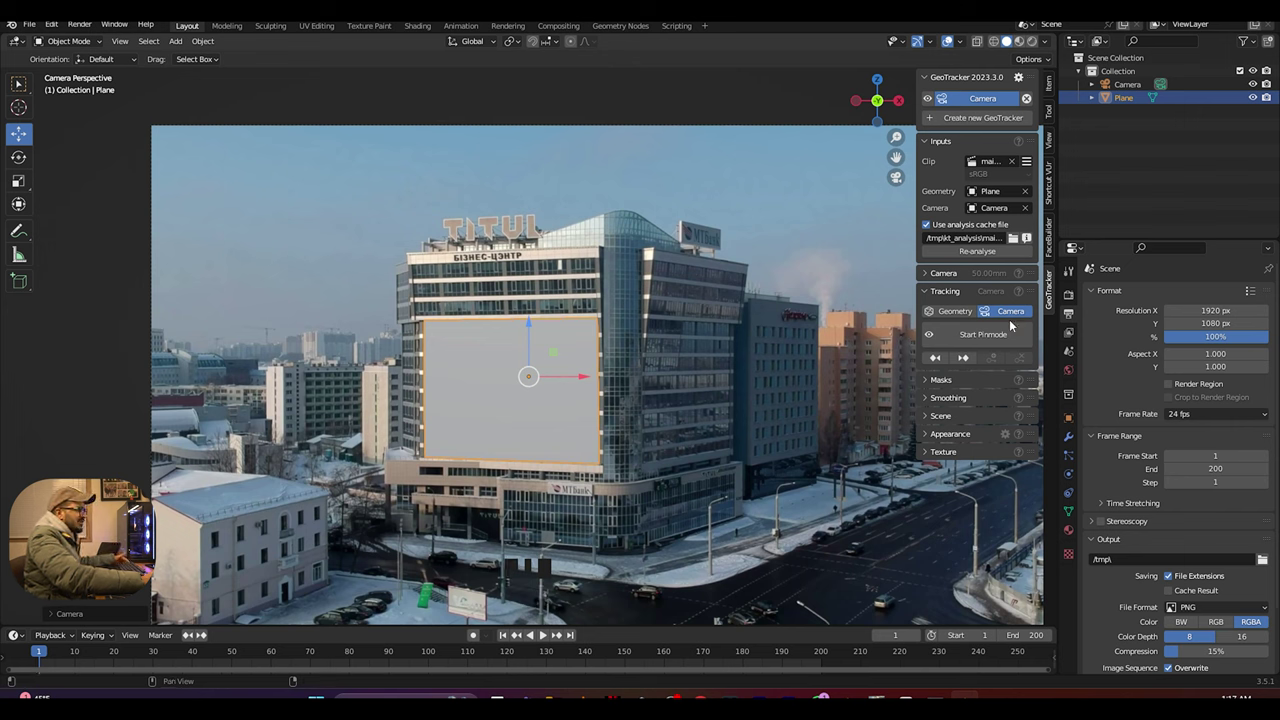
# - Set GeoTracker's Tracking target to Camera in the panel
pyautogui.moveTo(976, 336); pyautogui.dragTo(682, 381)
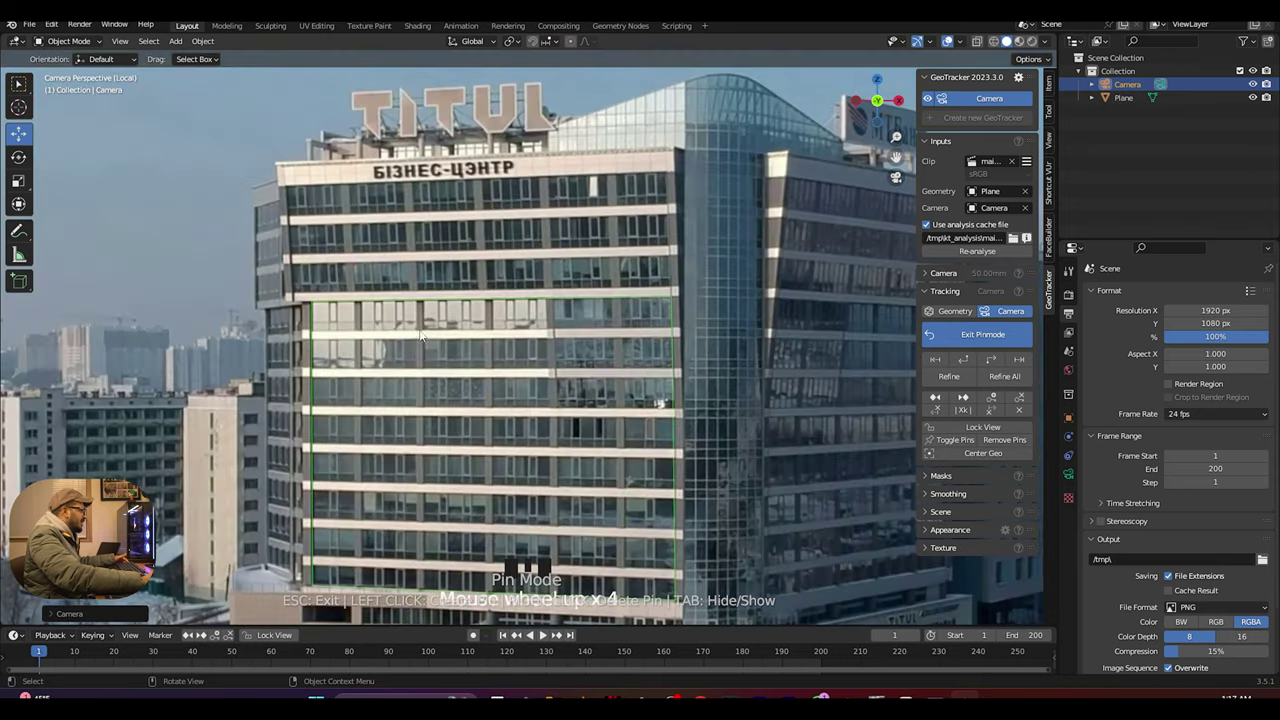
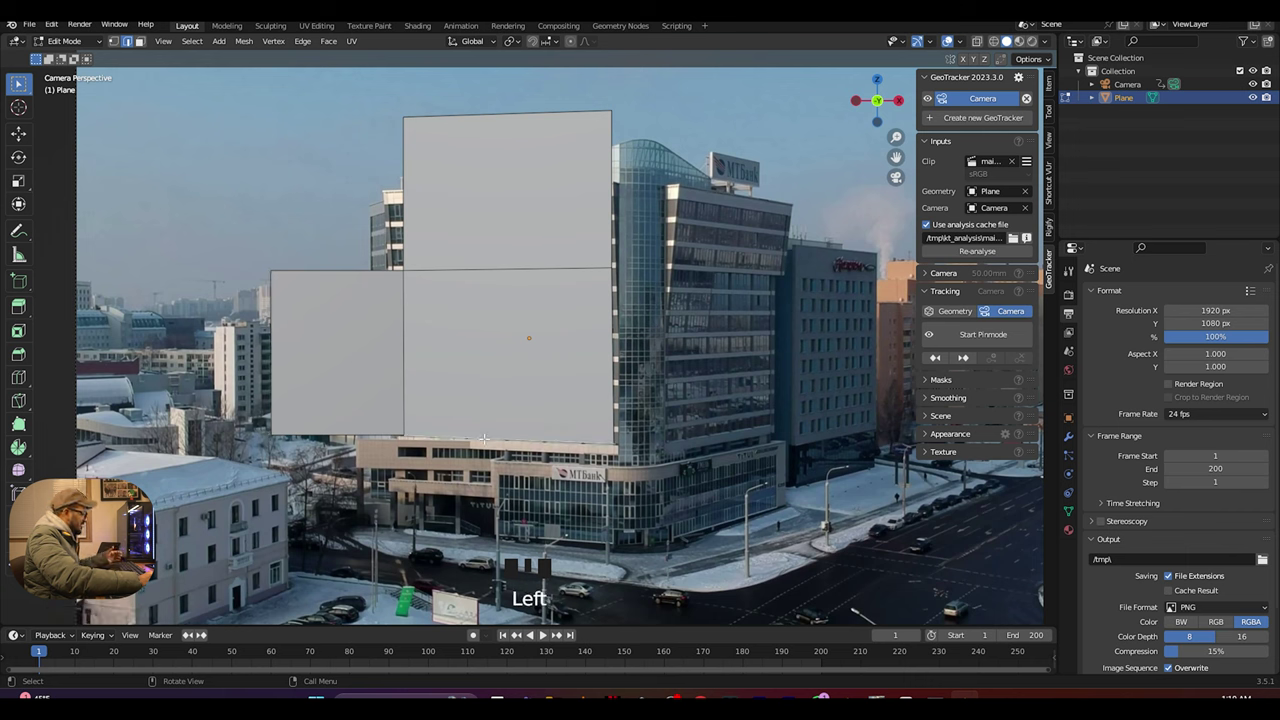
# - Extrude faces below the billboard and to the right and left of the top face
pyautogui.press('e')
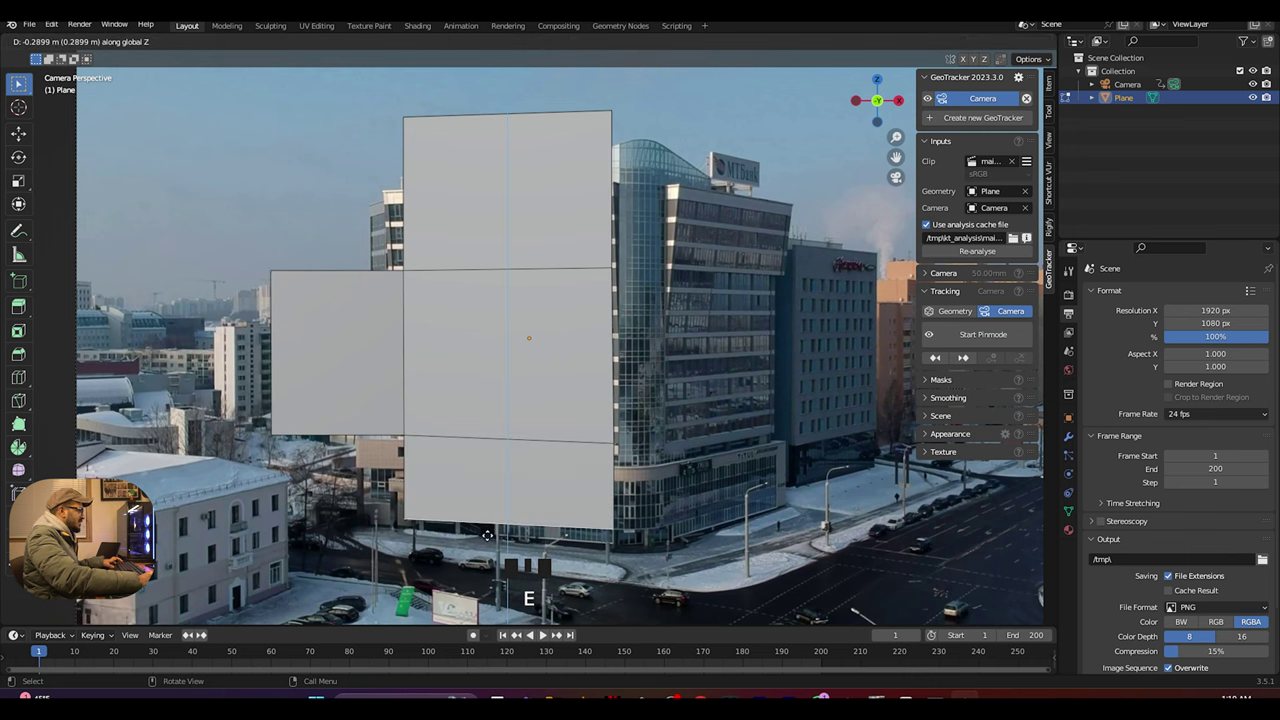
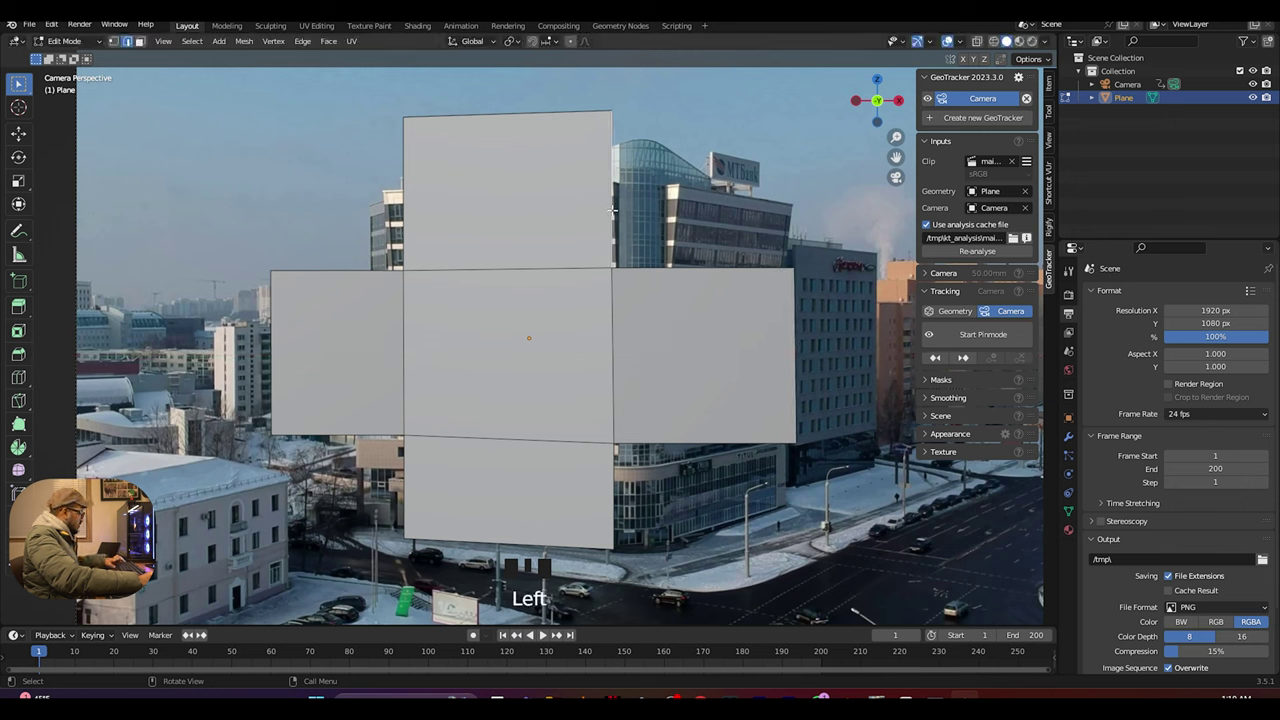
pyautogui.press('e')
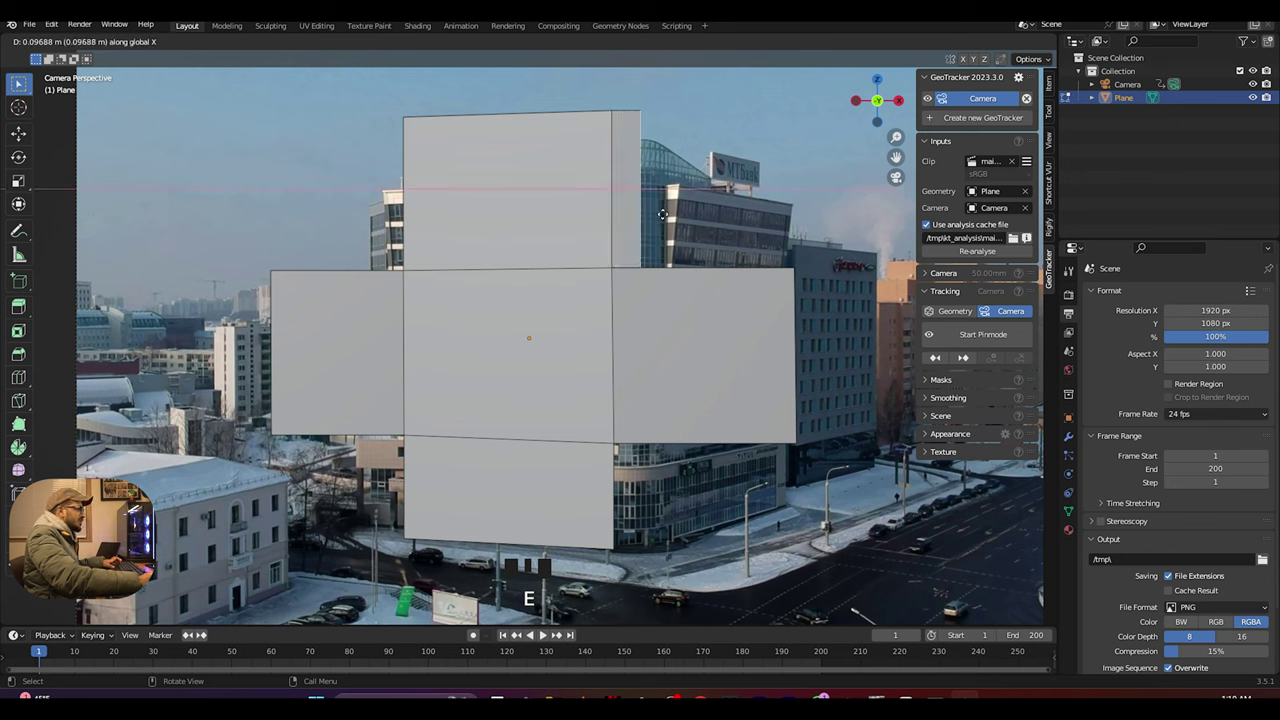
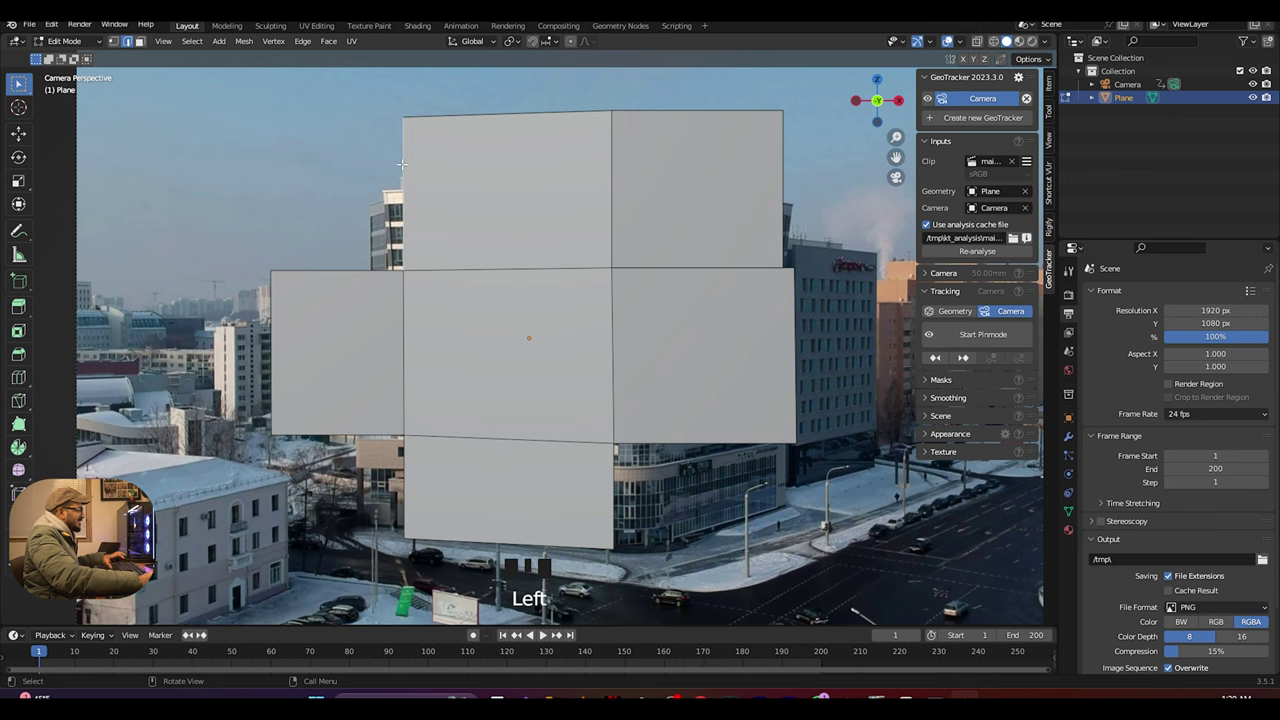
pyautogui.press('e')
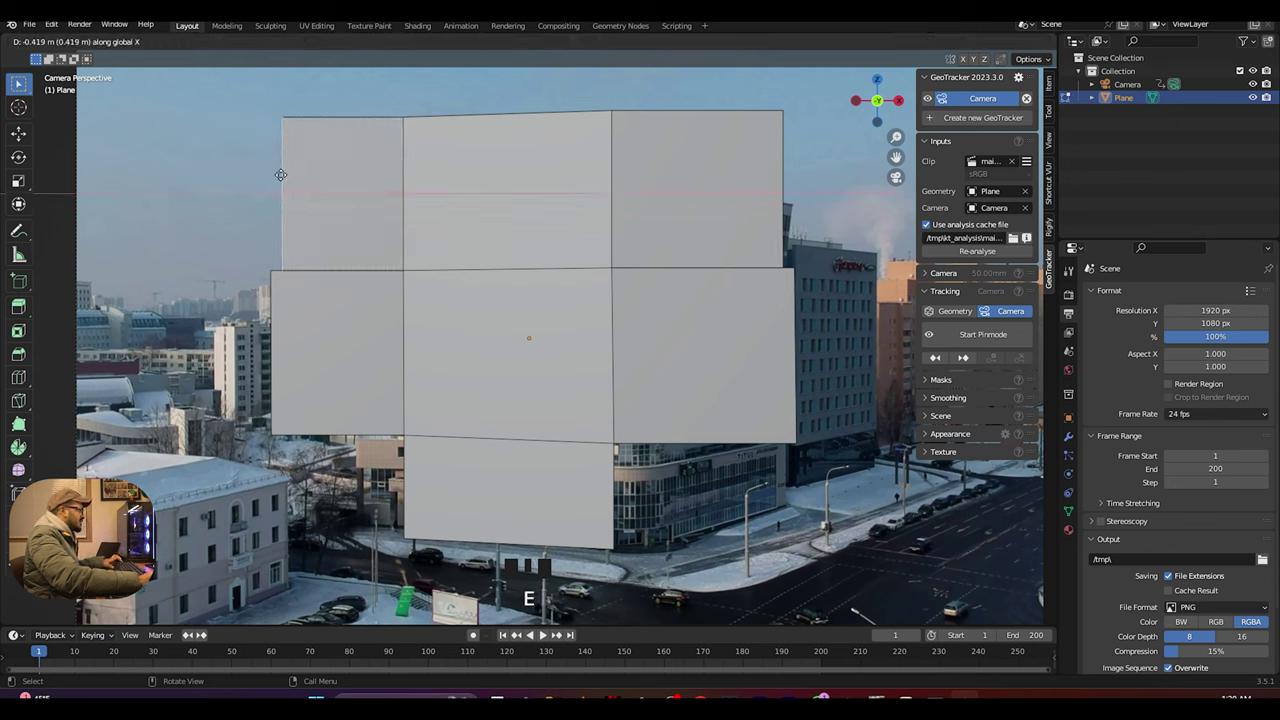
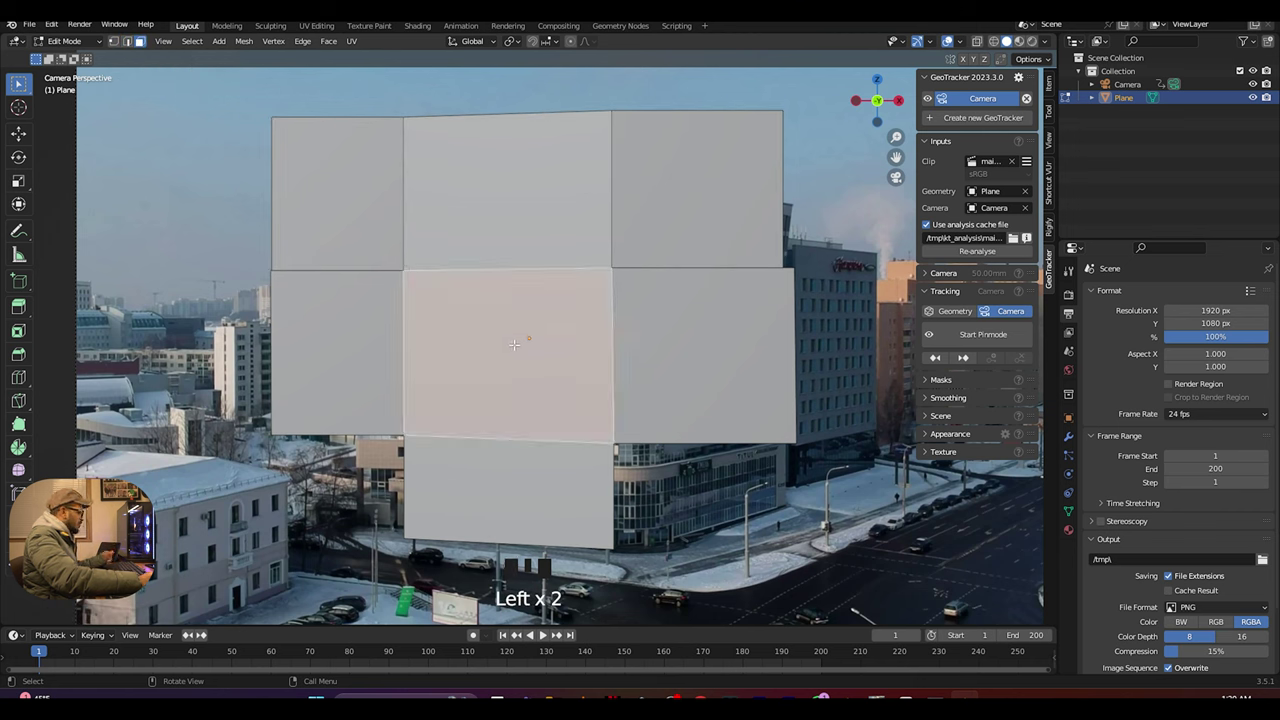
# - Extrude the central billboard face inward to form a recessed cavity
pyautogui.press('e')
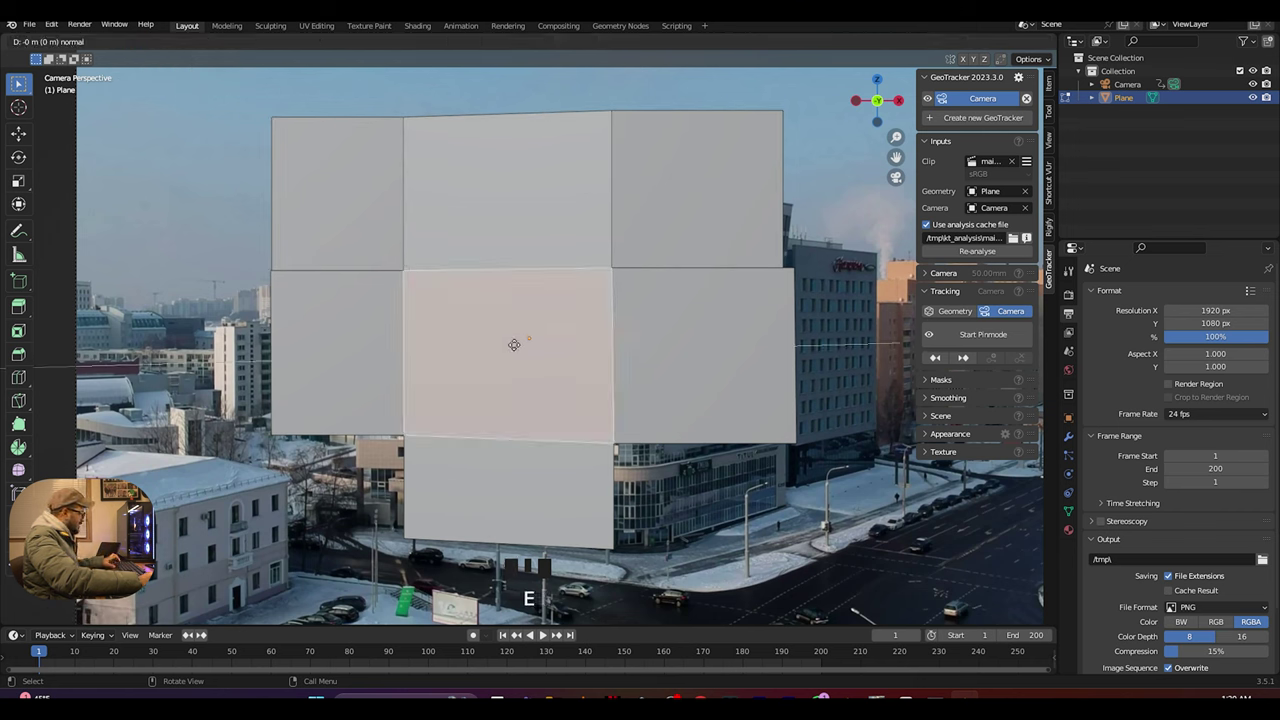
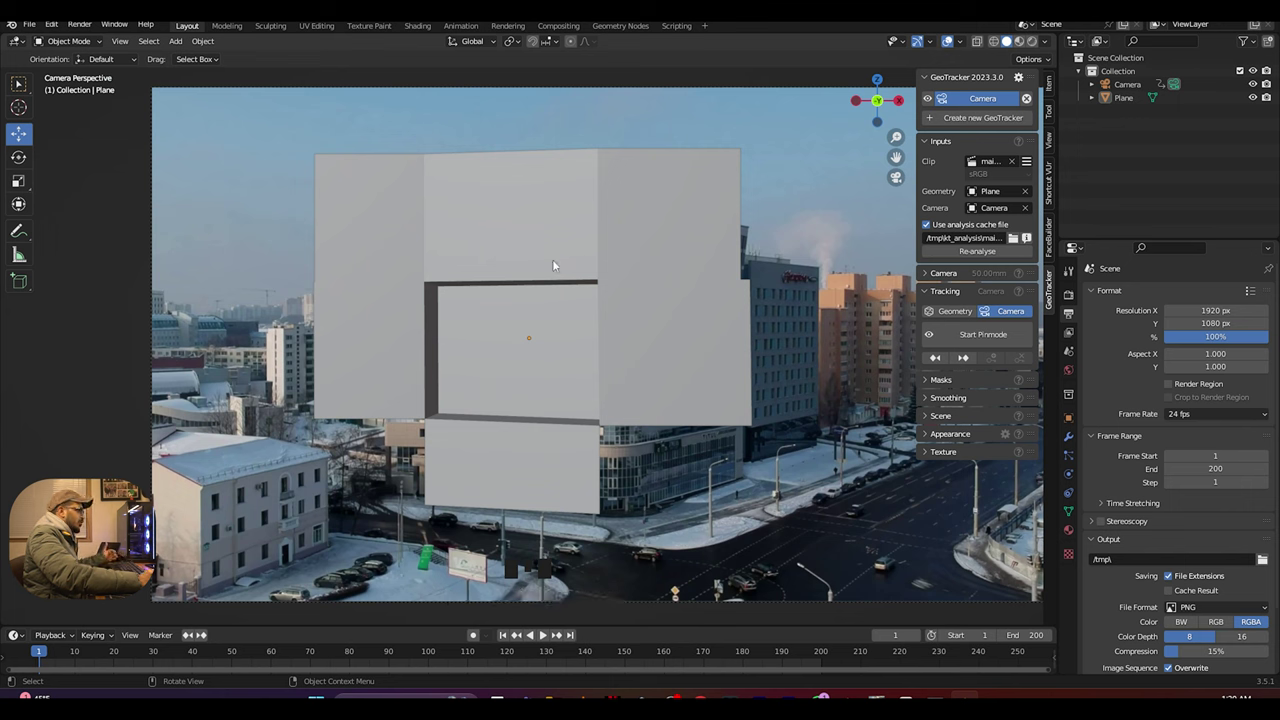
# - Switch the render engine to Cycles on GPU Compute and preview with Rendered viewport shading
pyautogui.click(1078, 296)
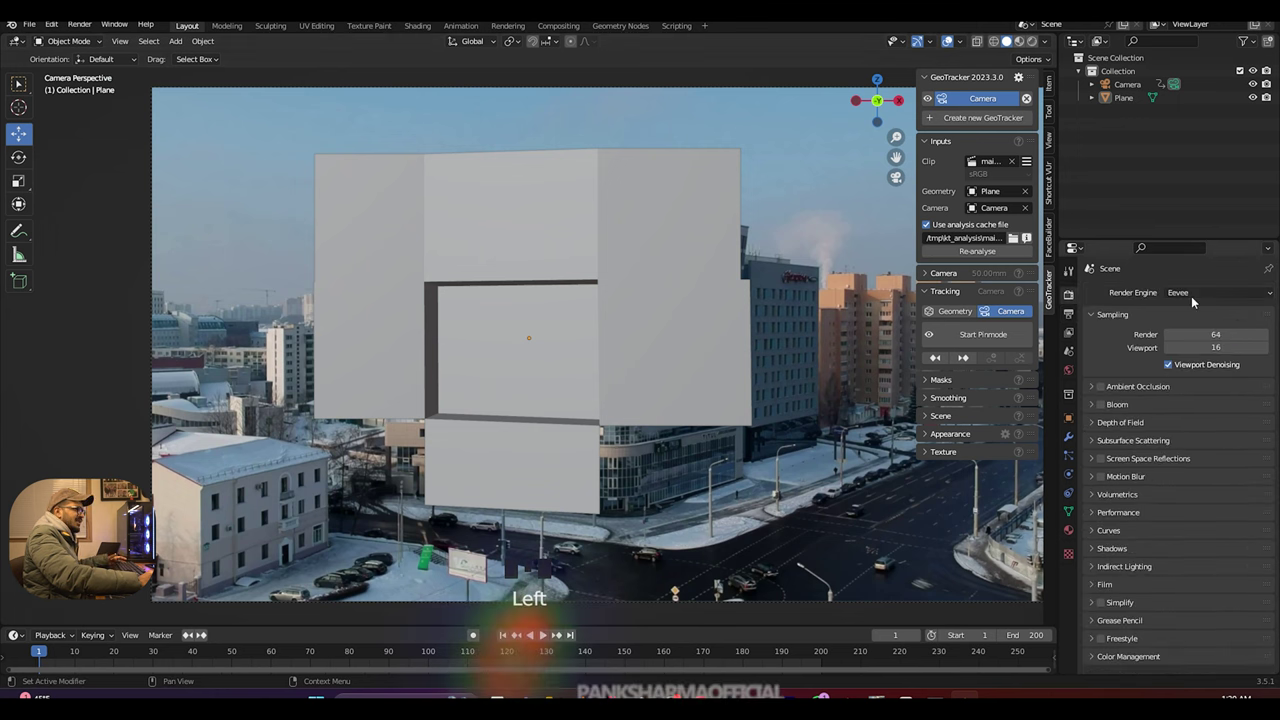
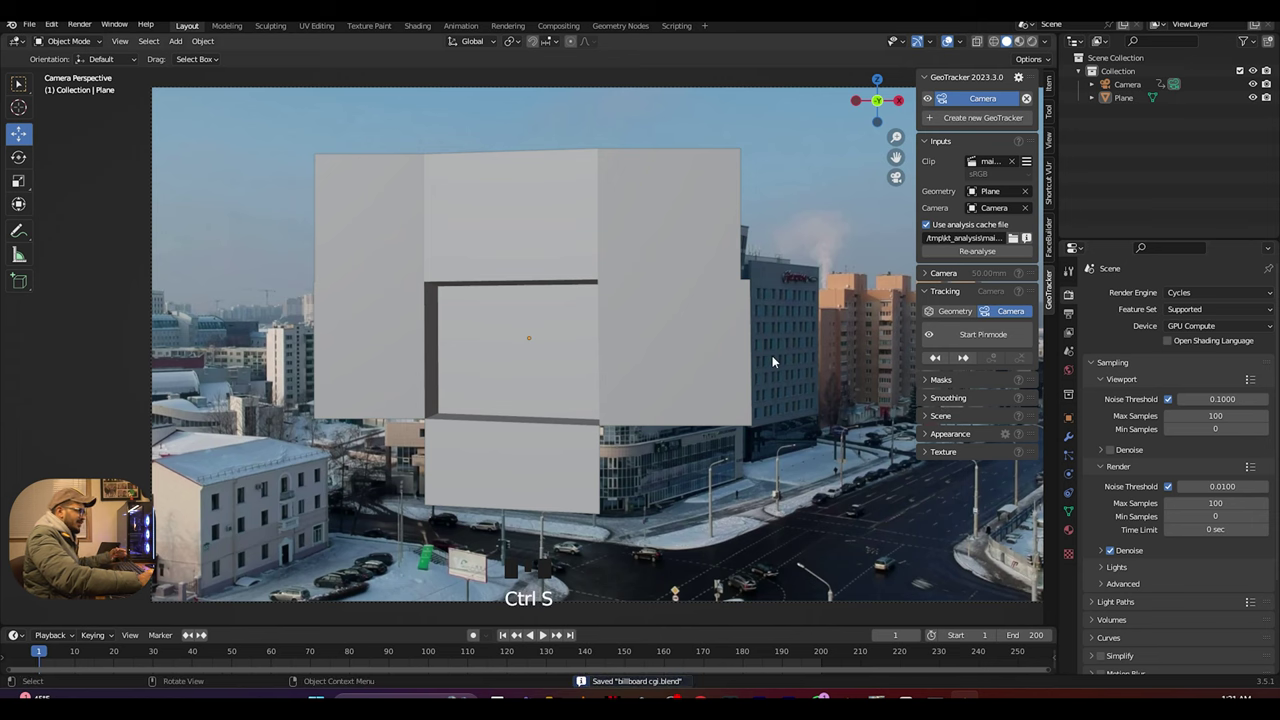
pyautogui.click(337, 252)
# - Enable Film > Transparent so the building footage shows behind the cavity
pyautogui.scroll(-3)
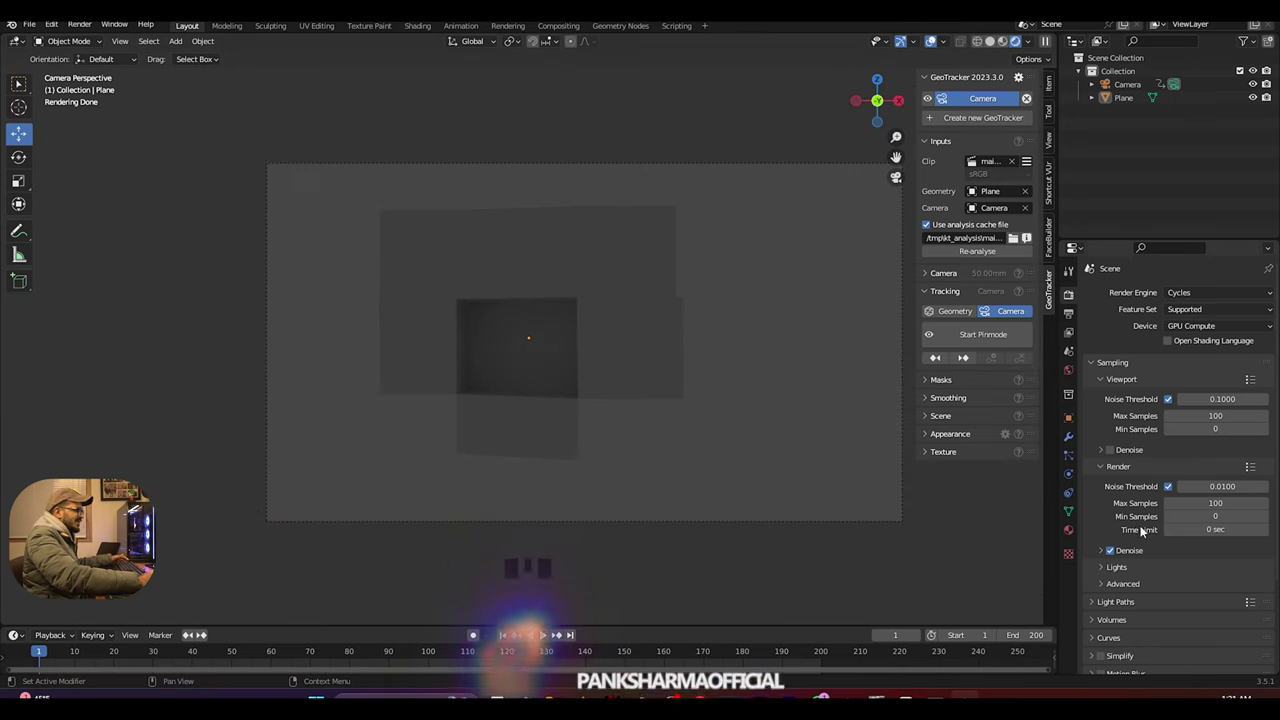
pyautogui.scroll(-3)
pyautogui.moveTo(1101, 574); pyautogui.dragTo(1118, 575)
pyautogui.scroll(-3)
pyautogui.click(1117, 571)
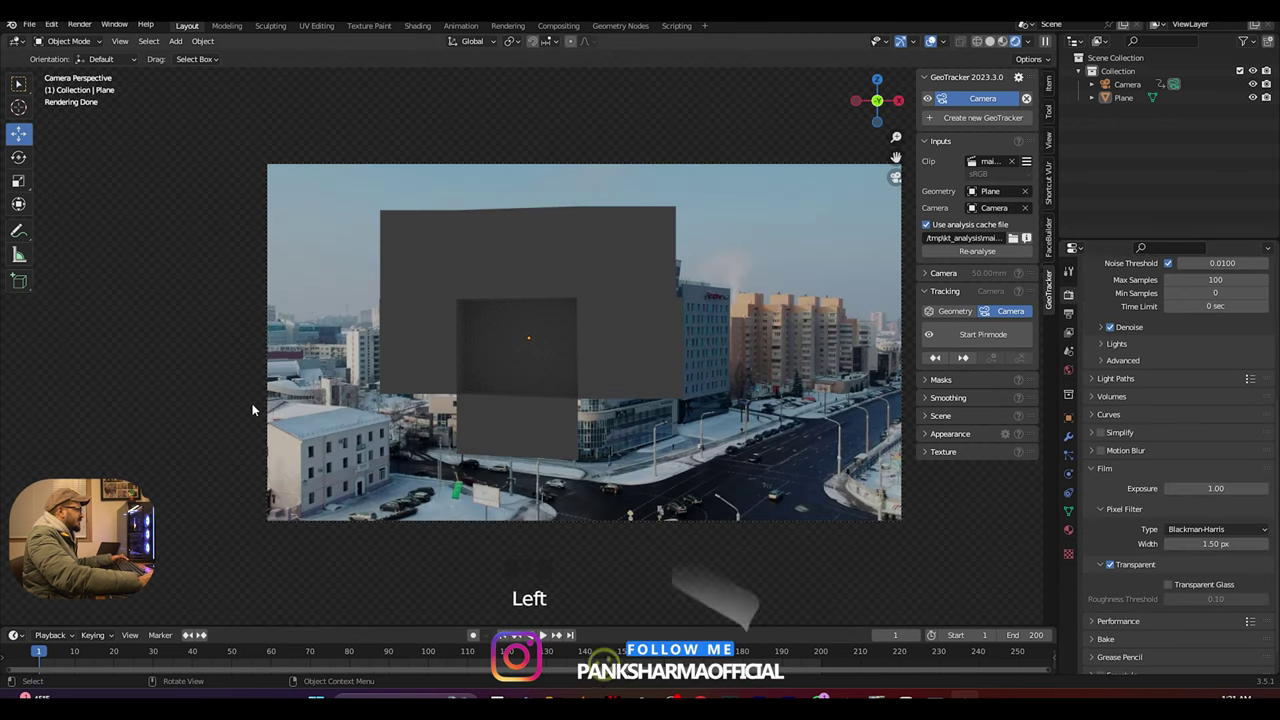
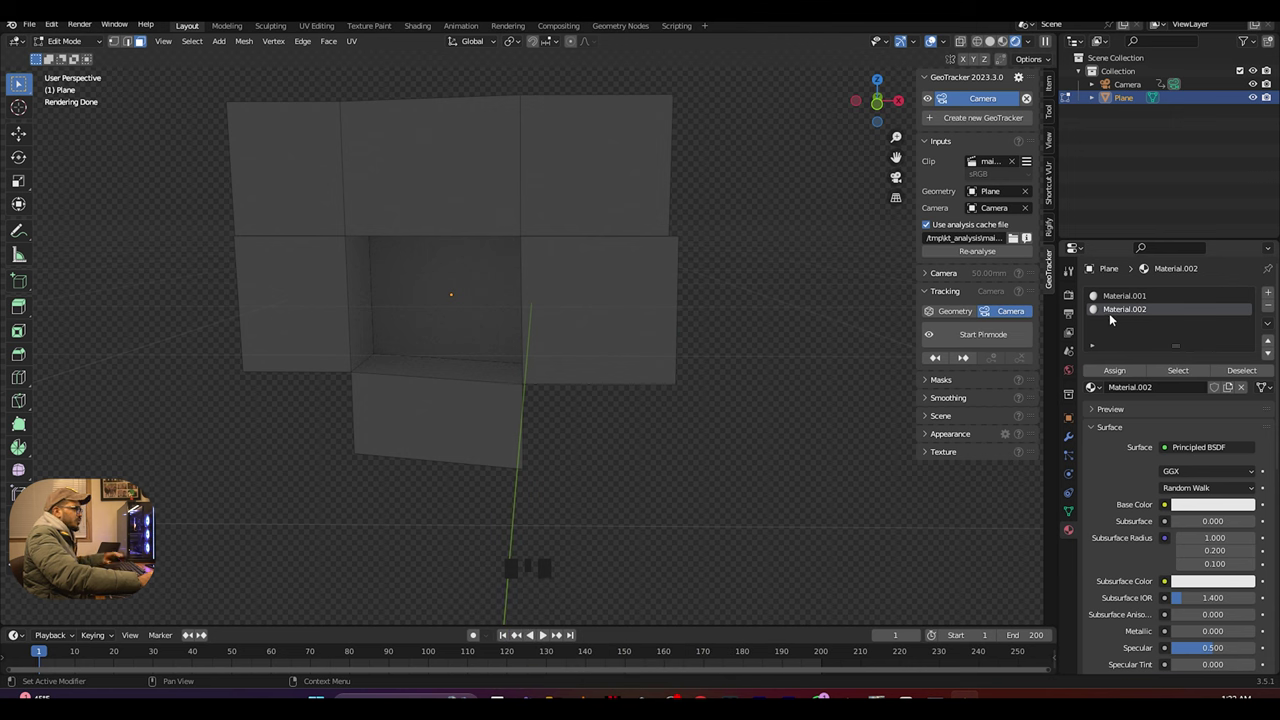
# - Adjust the second 3D view to check the cavity geometry over the tracked footage
pyautogui.moveTo(1164, 450); pyautogui.dragTo(1119, 166)
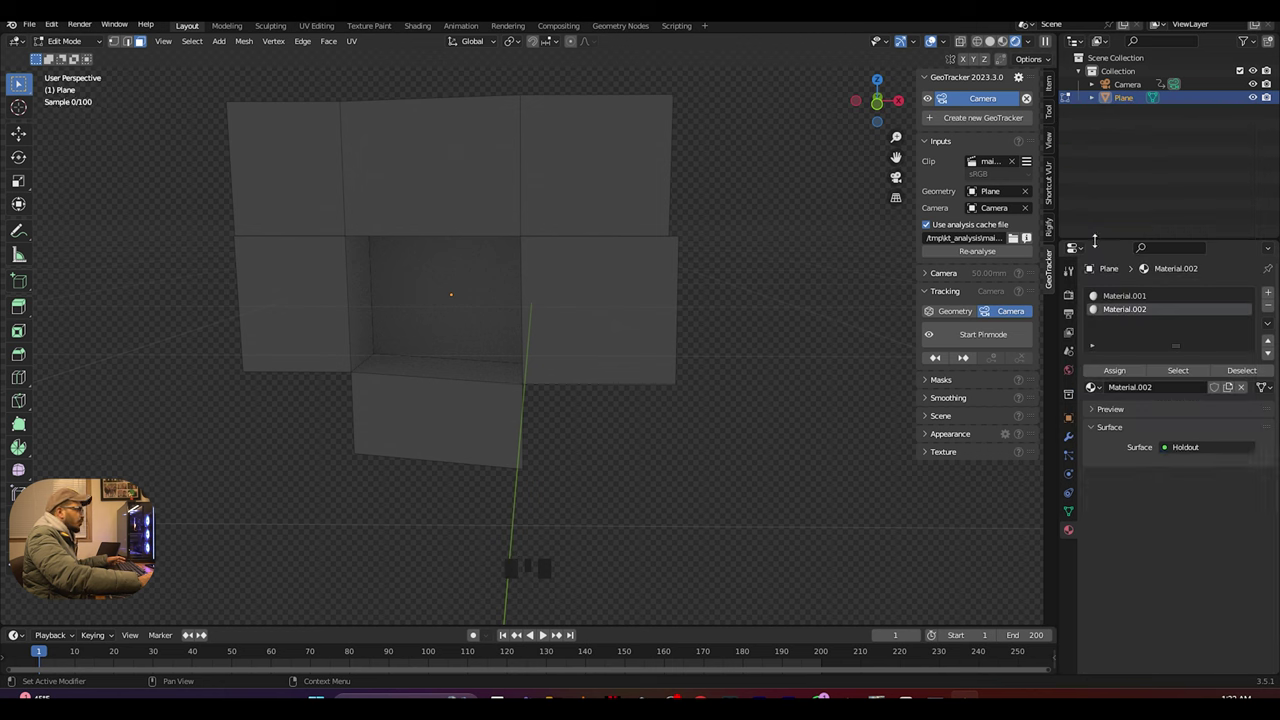
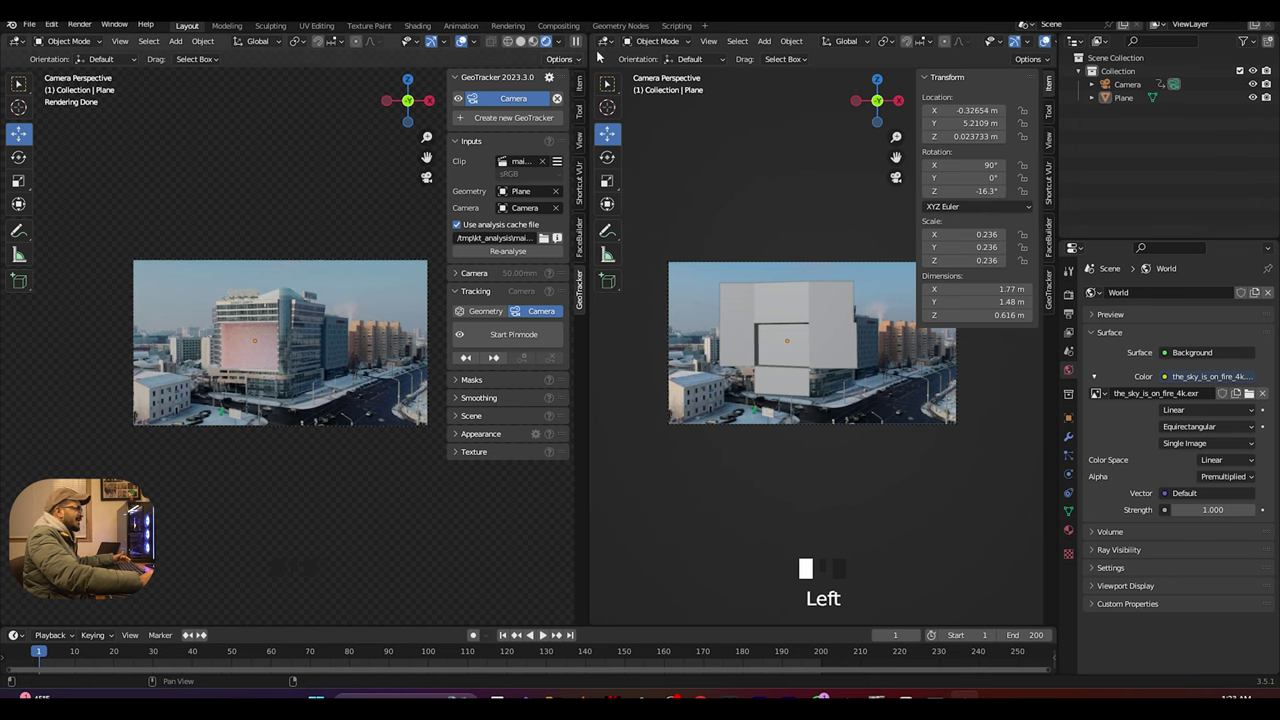
# - Resize the right-hand area to show the World shader nodes for the HDRI
pyautogui.moveTo(613, 43); pyautogui.dragTo(628, 143)
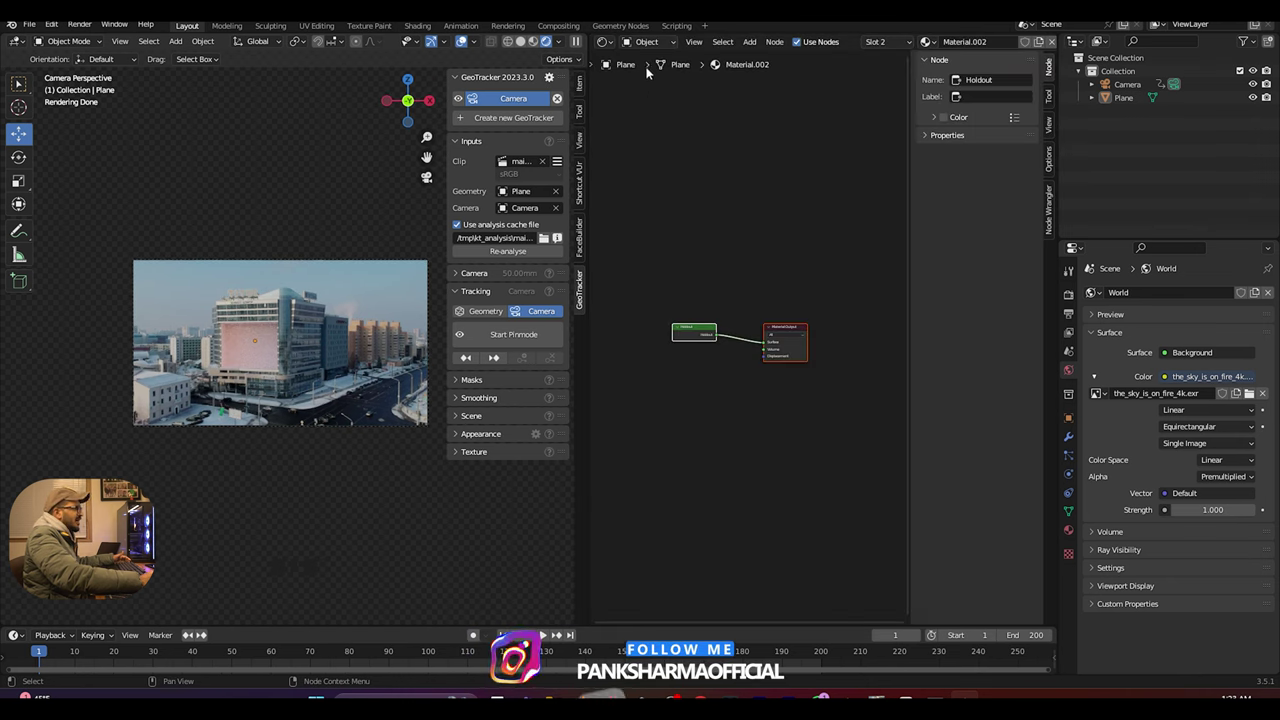
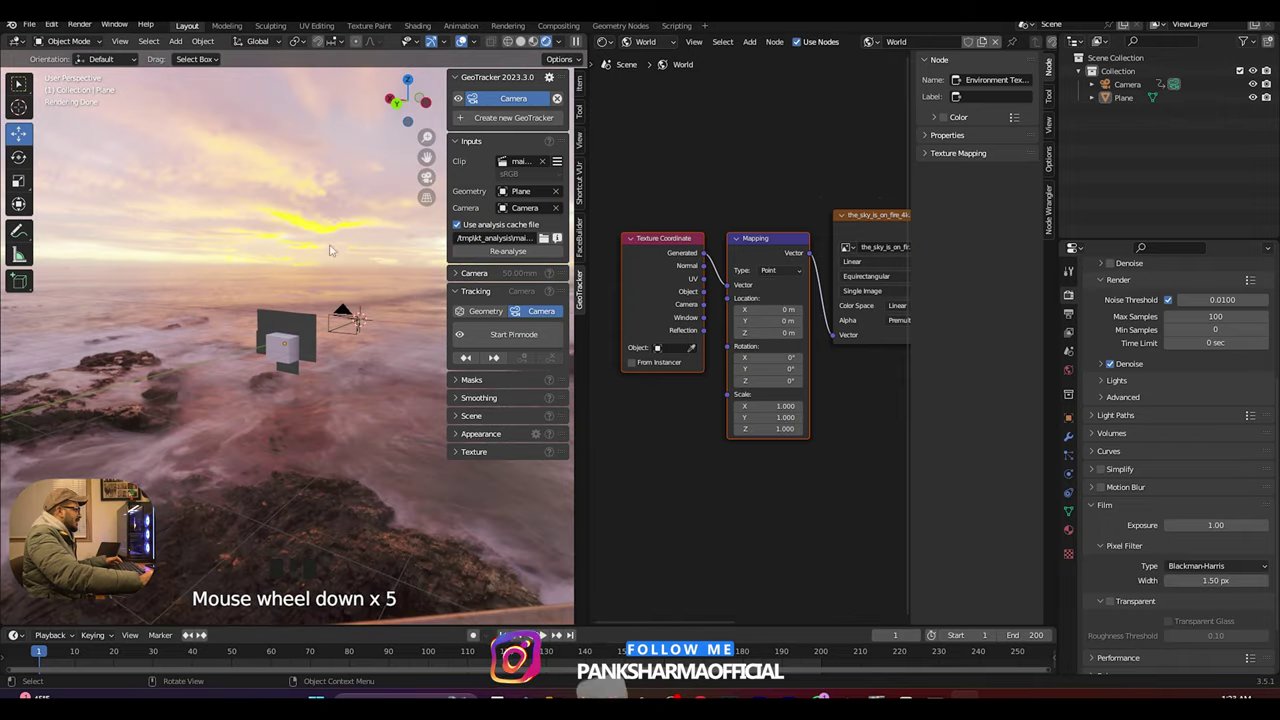
# - View the scene through the tracked camera and enable Film > Transparent
pyautogui.moveTo(298, 288); pyautogui.dragTo(372, 344)
pyautogui.press('KP_0')
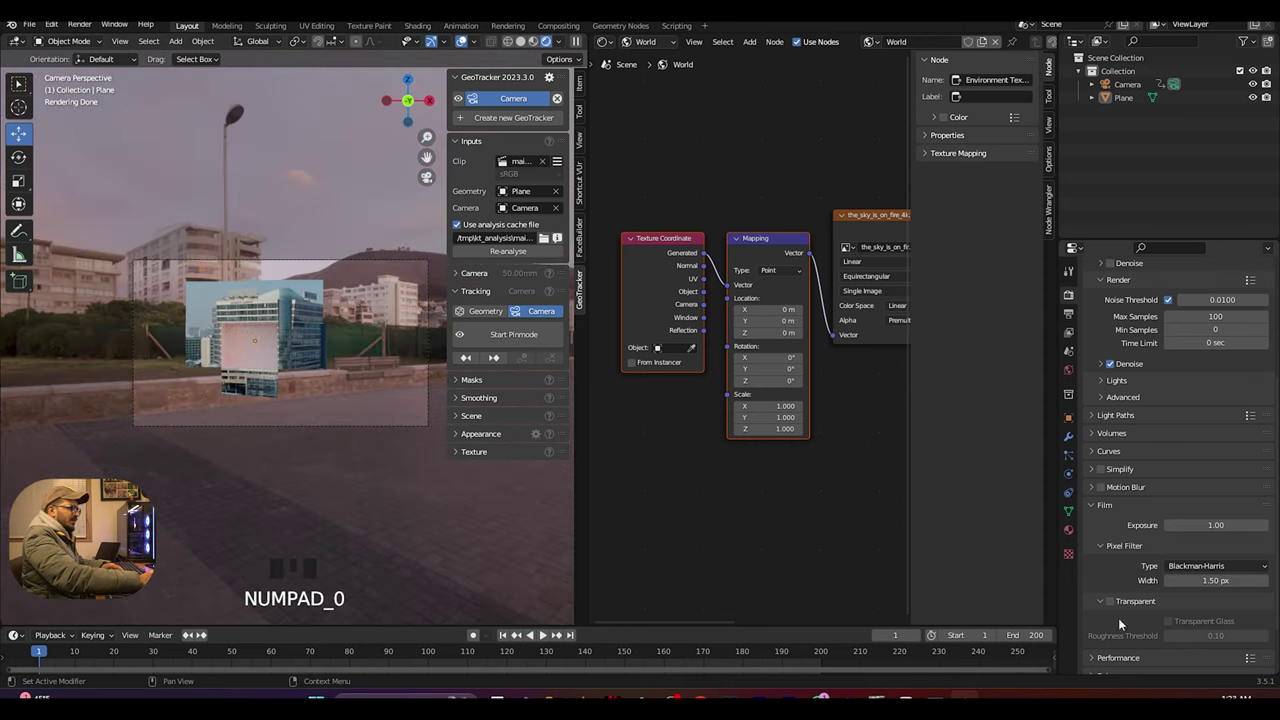
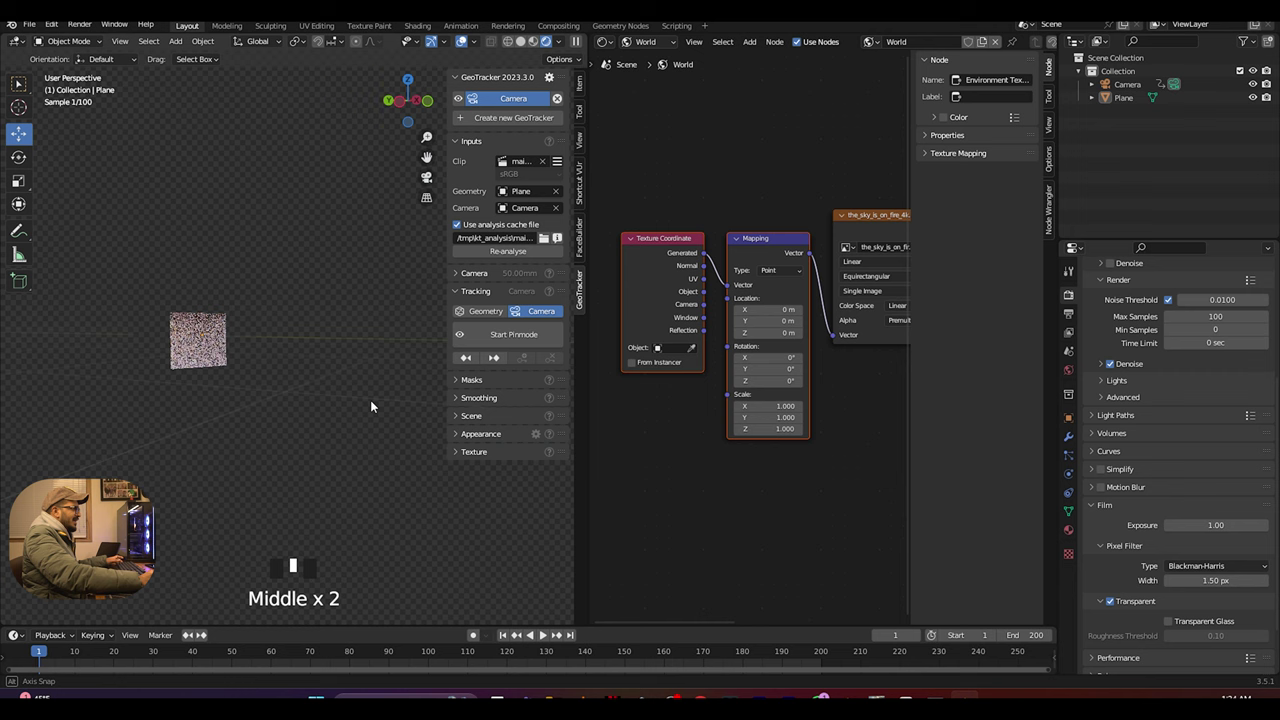
pyautogui.click(1116, 607)
# - Adjust the World shader tree view after adding the Hue Saturation Value node
pyautogui.scroll(-3)
pyautogui.moveTo(284, 416); pyautogui.dragTo(697, 431)
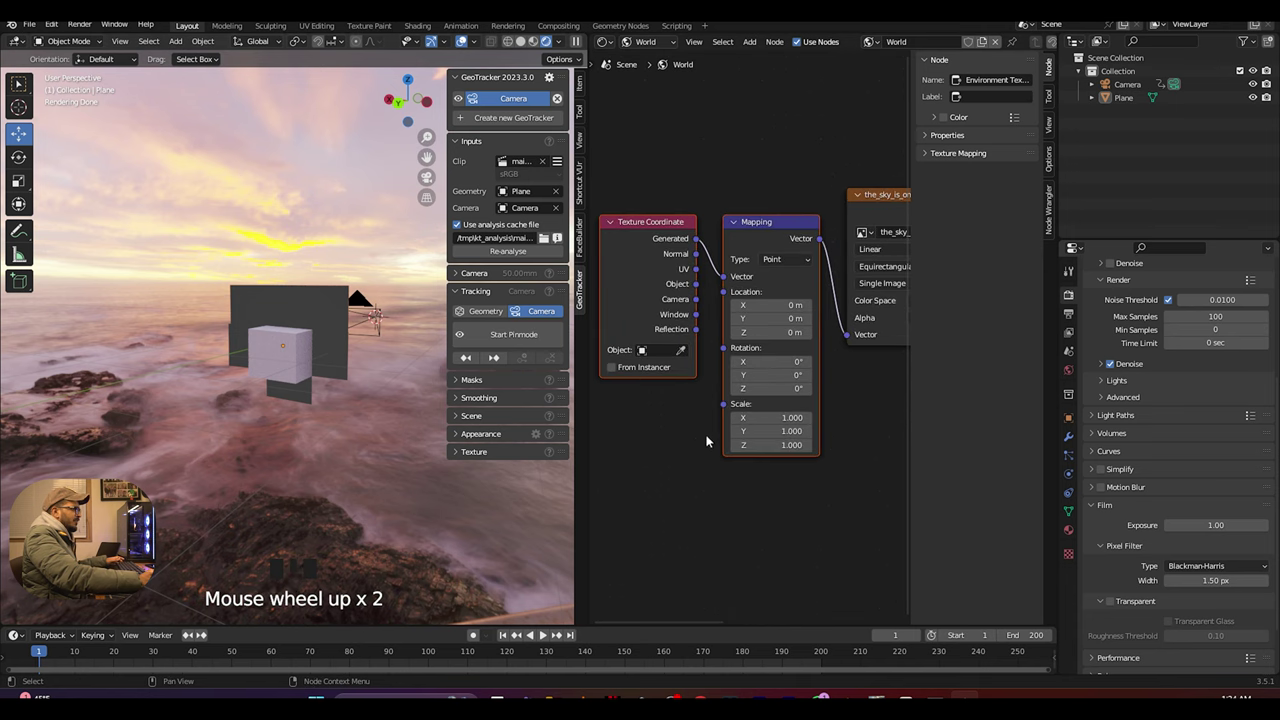
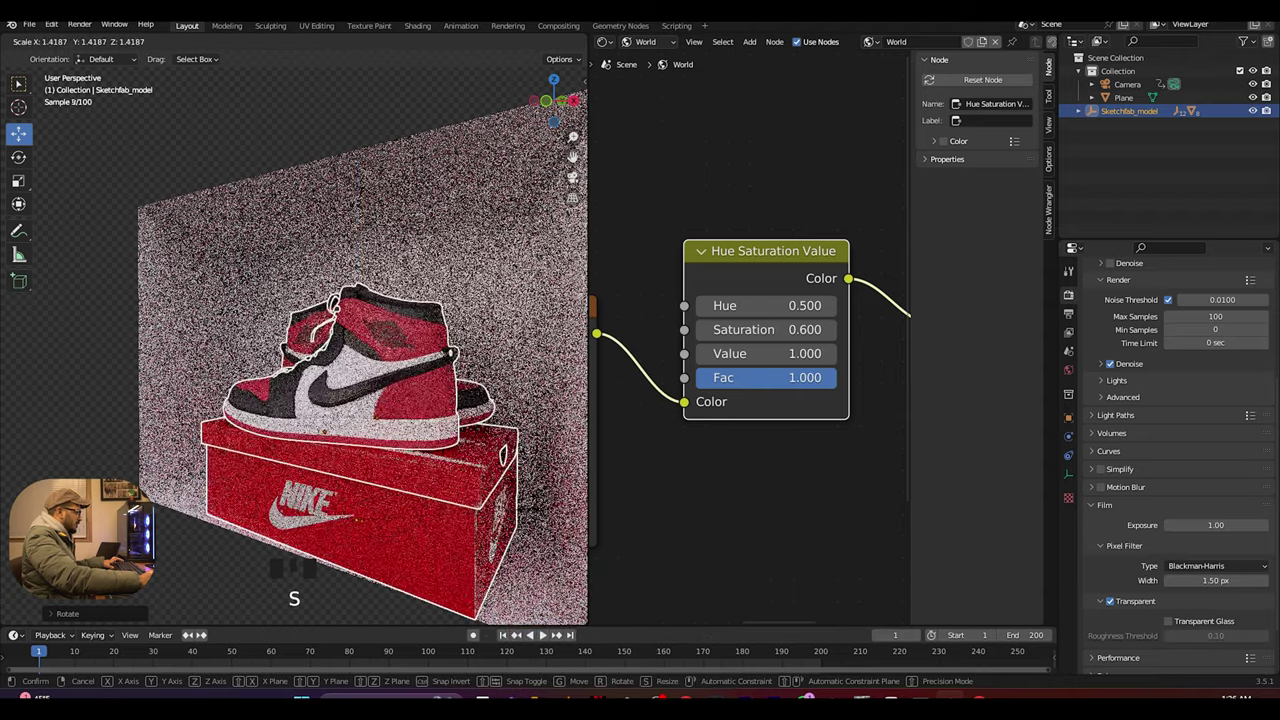
# - Start rotating the sneaker-on-box model around the vertical axis toward the cavity
pyautogui.scroll(-3)
pyautogui.moveTo(423, 517); pyautogui.dragTo(442, 516)
pyautogui.press('r')
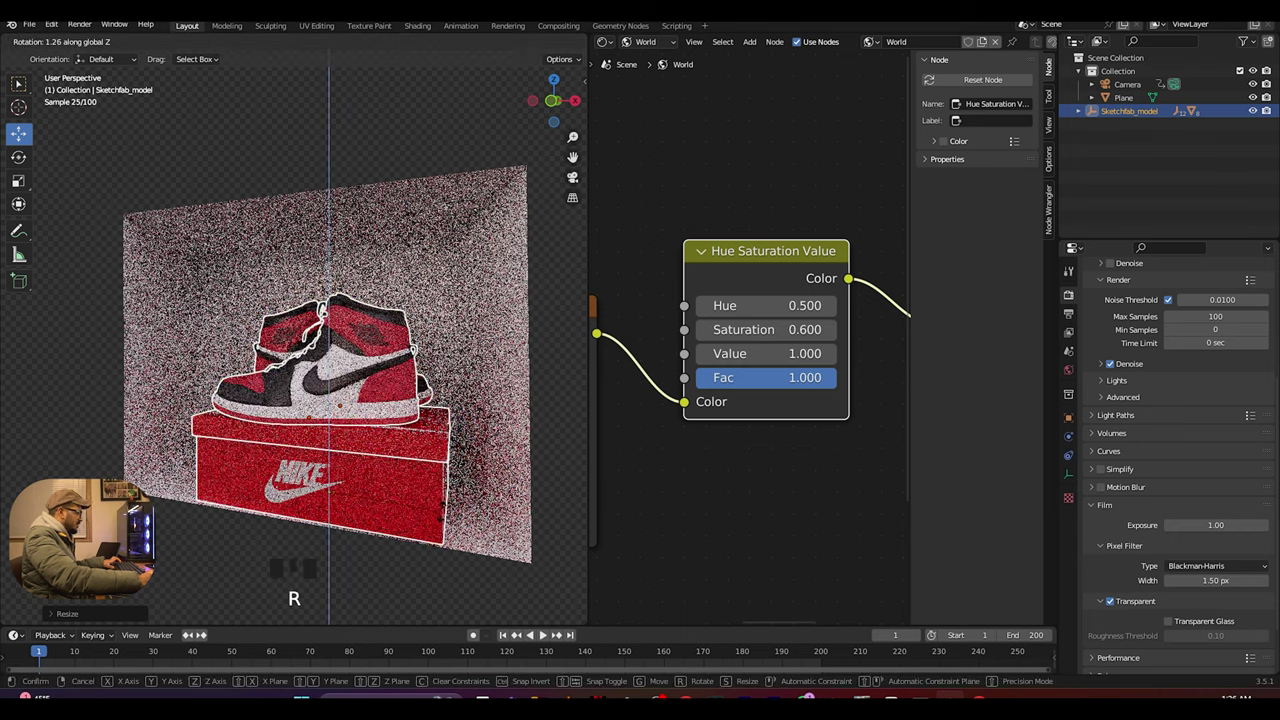
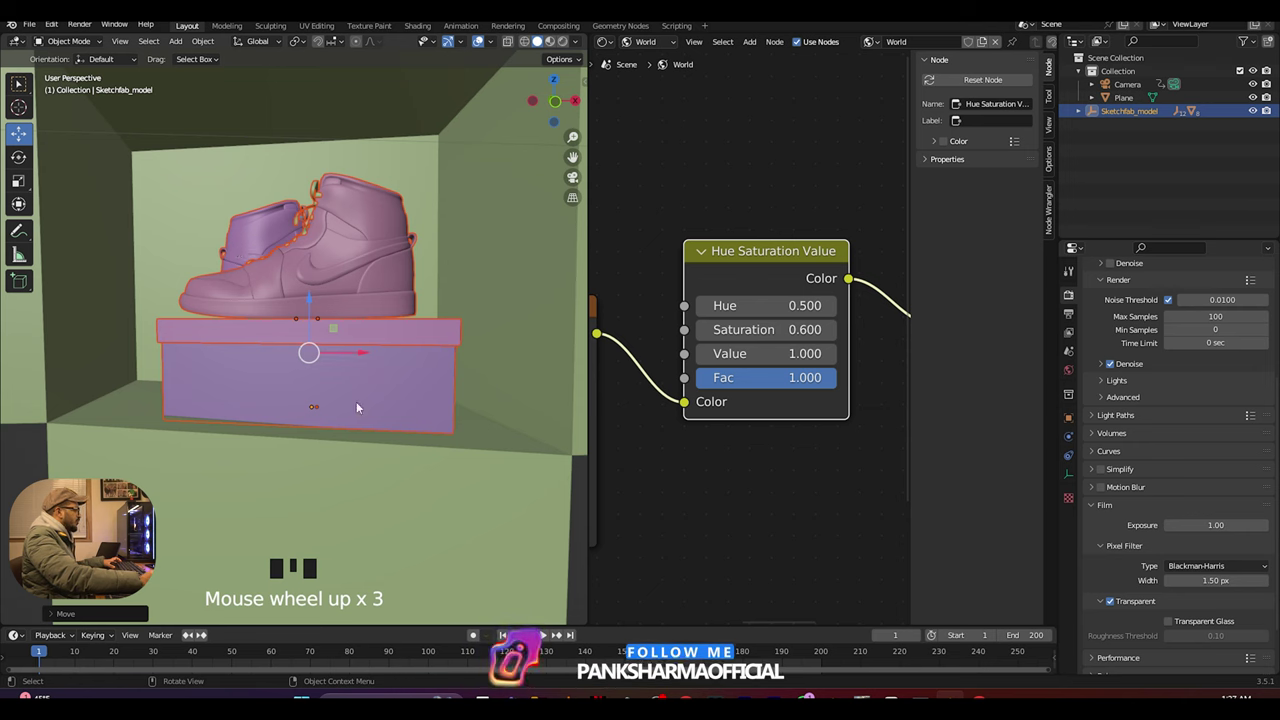
# - Rotate and scale down the sneaker model to fit inside the cavity
pyautogui.moveTo(25, 158); pyautogui.dragTo(347, 317)
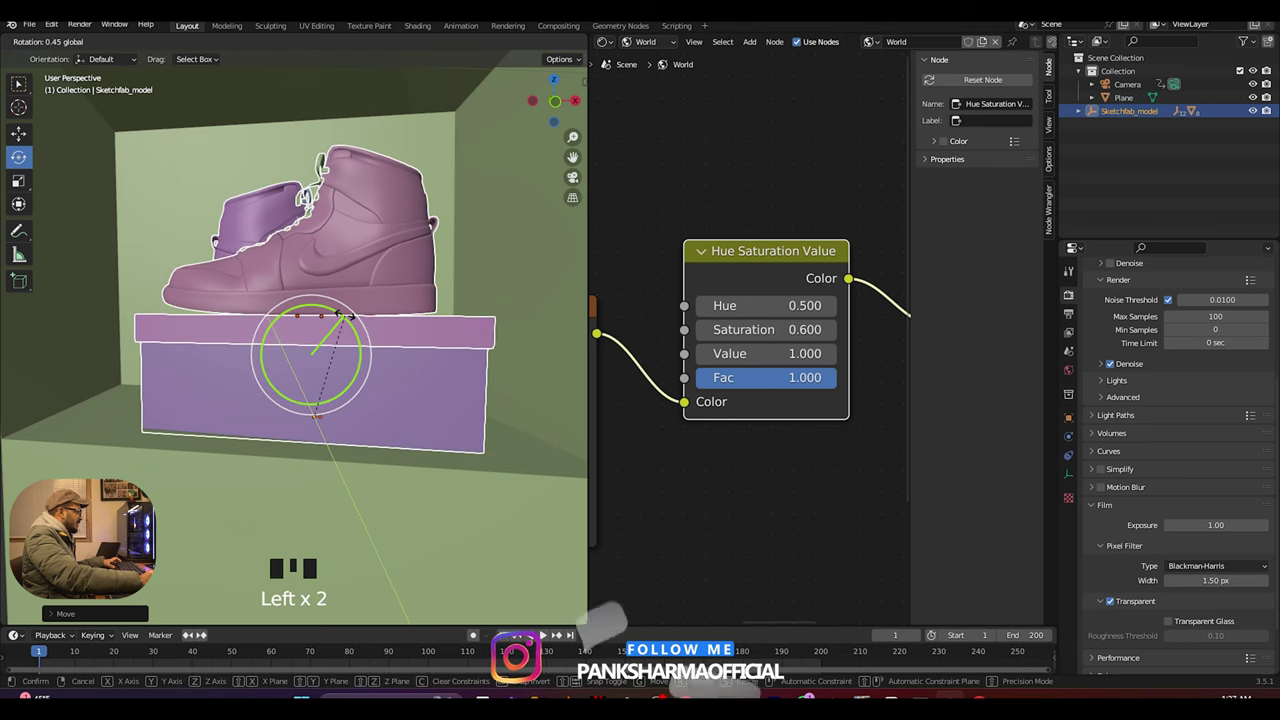
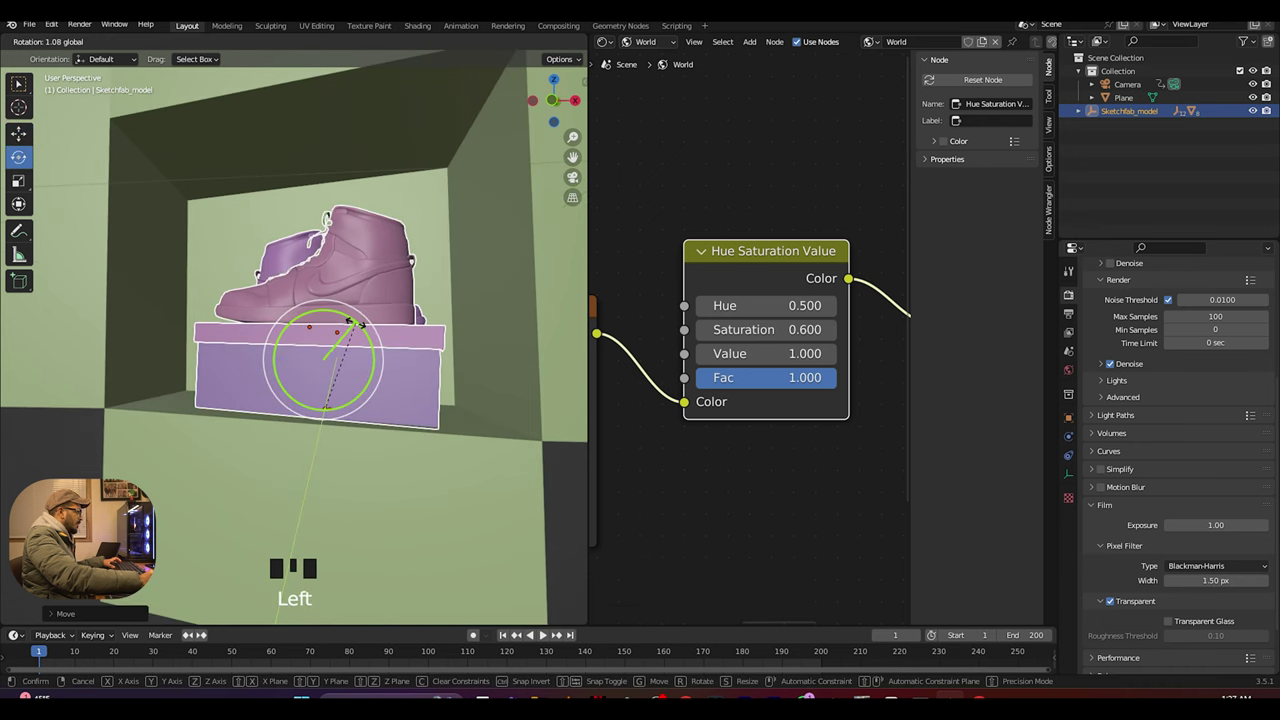
pyautogui.moveTo(386, 328); pyautogui.dragTo(27, 142)
pyautogui.moveTo(27, 142); pyautogui.dragTo(268, 345)
pyautogui.scroll(3)
pyautogui.press('s')
pyautogui.moveTo(404, 340); pyautogui.dragTo(422, 360)
pyautogui.scroll(3)
pyautogui.scroll(-3)
pyautogui.scroll(3)
# - Move the sneaker into position within the cavity and check it through the camera
pyautogui.moveTo(417, 348); pyautogui.dragTo(413, 382)
pyautogui.click(413, 382)
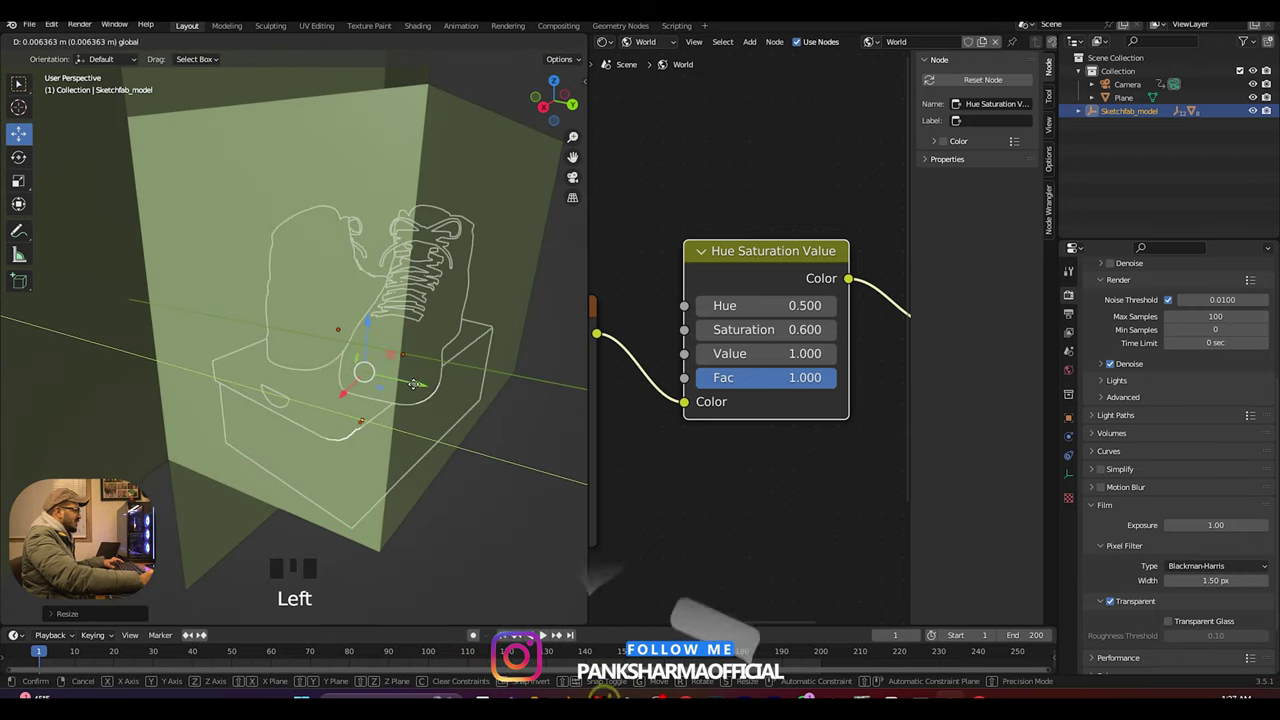
pyautogui.moveTo(337, 373); pyautogui.dragTo(424, 384)
pyautogui.scroll(3)
pyautogui.moveTo(400, 376); pyautogui.dragTo(375, 336)
pyautogui.click(375, 336)
pyautogui.press('KP_0')
pyautogui.scroll(3)
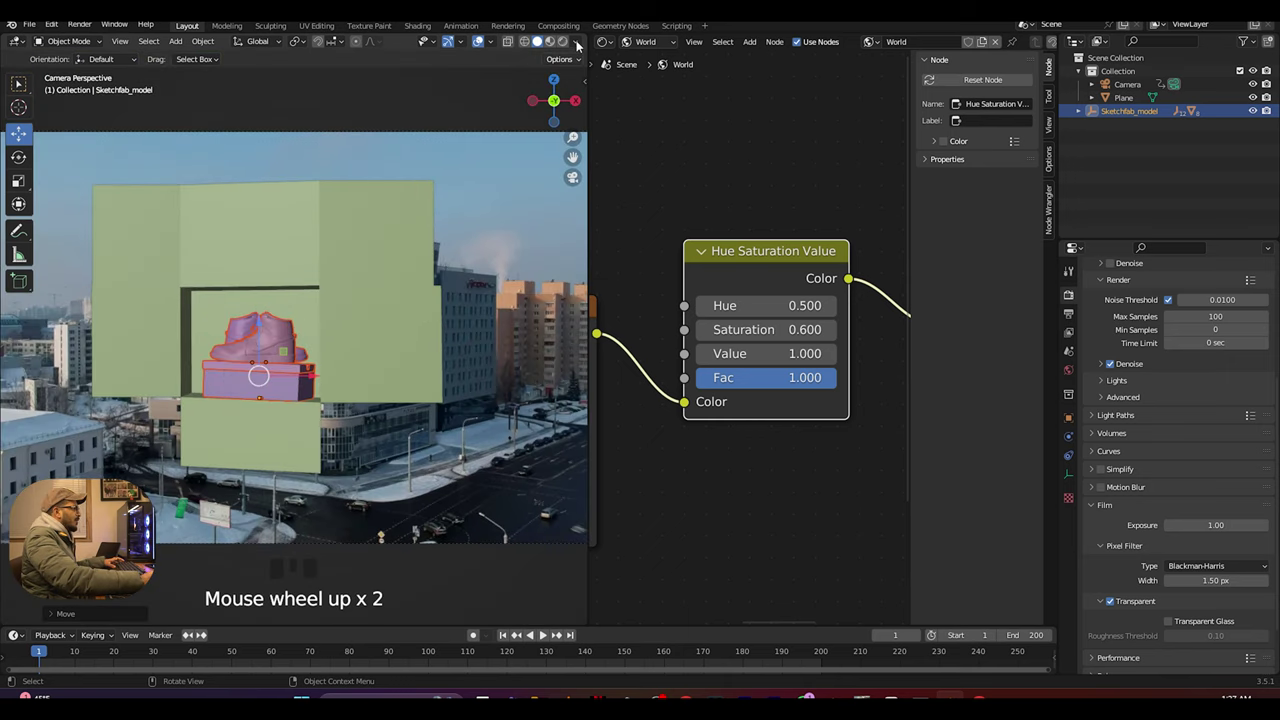
# - Preview the sneaker in the red cavity with Rendered shading and save the file
pyautogui.click(432, 154)
pyautogui.click(348, 121)
pyautogui.press('ctrl+s')
pyautogui.scroll(3)
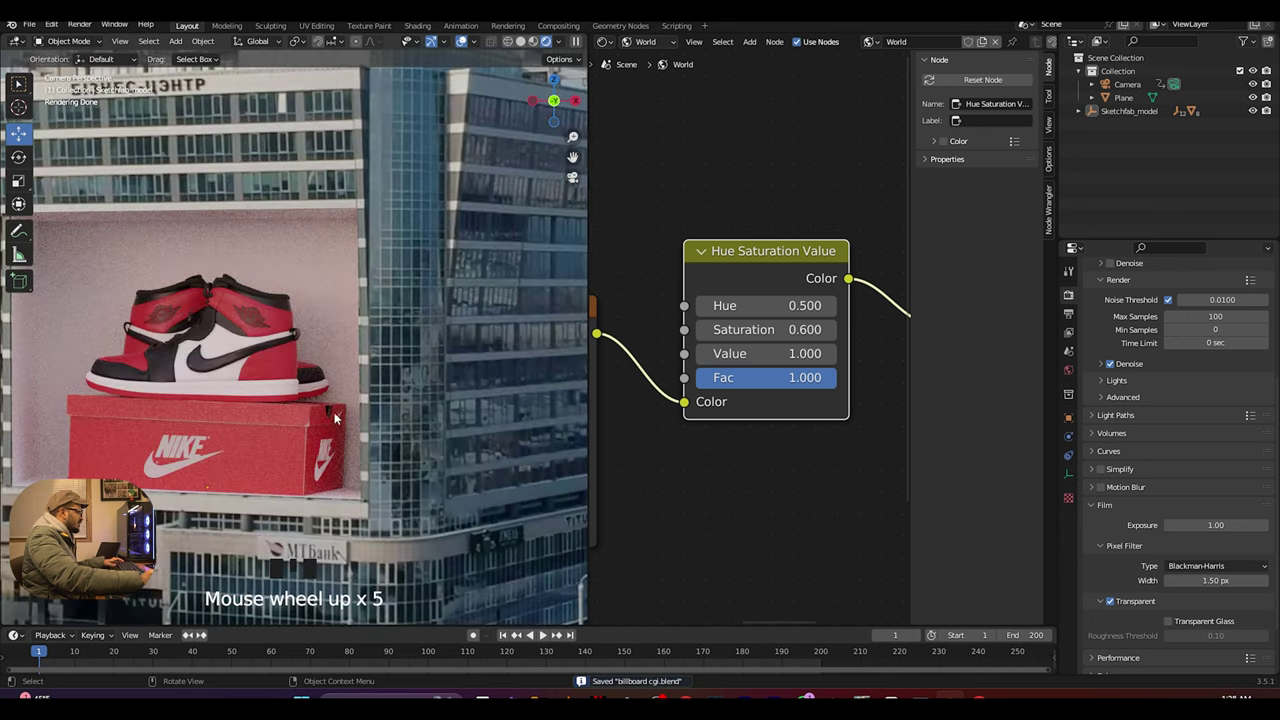
pyautogui.scroll(-3)
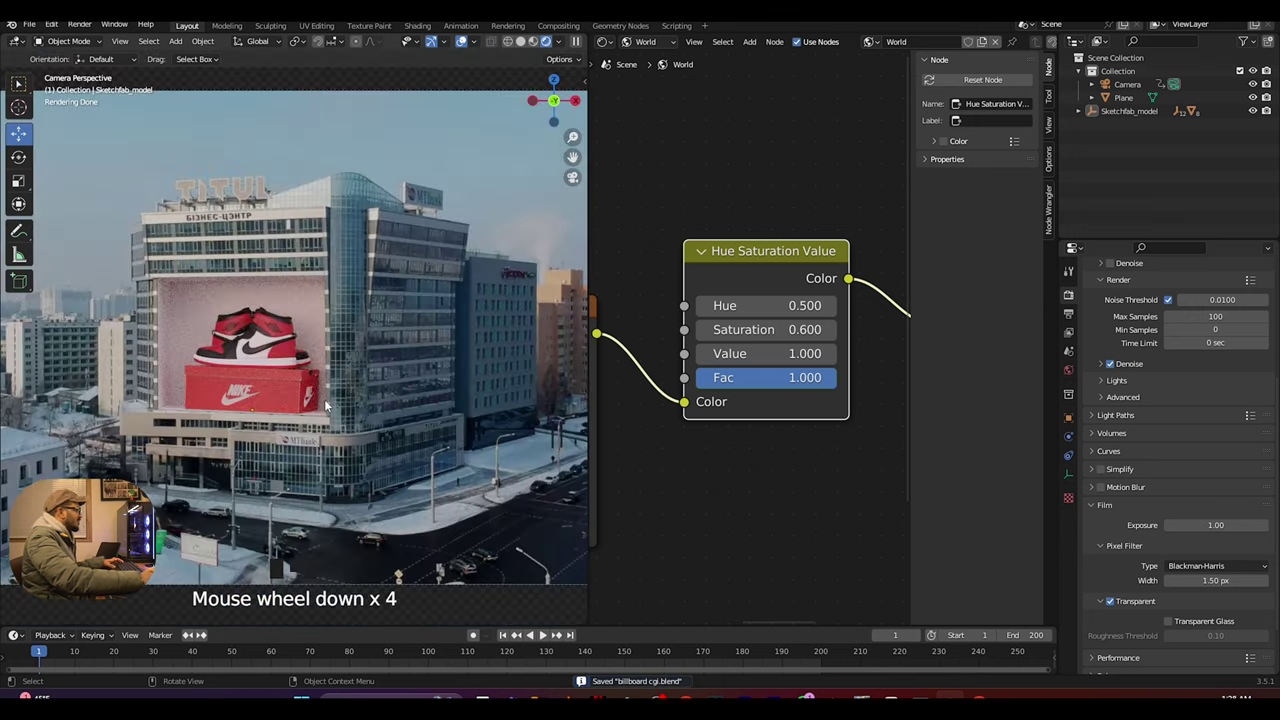
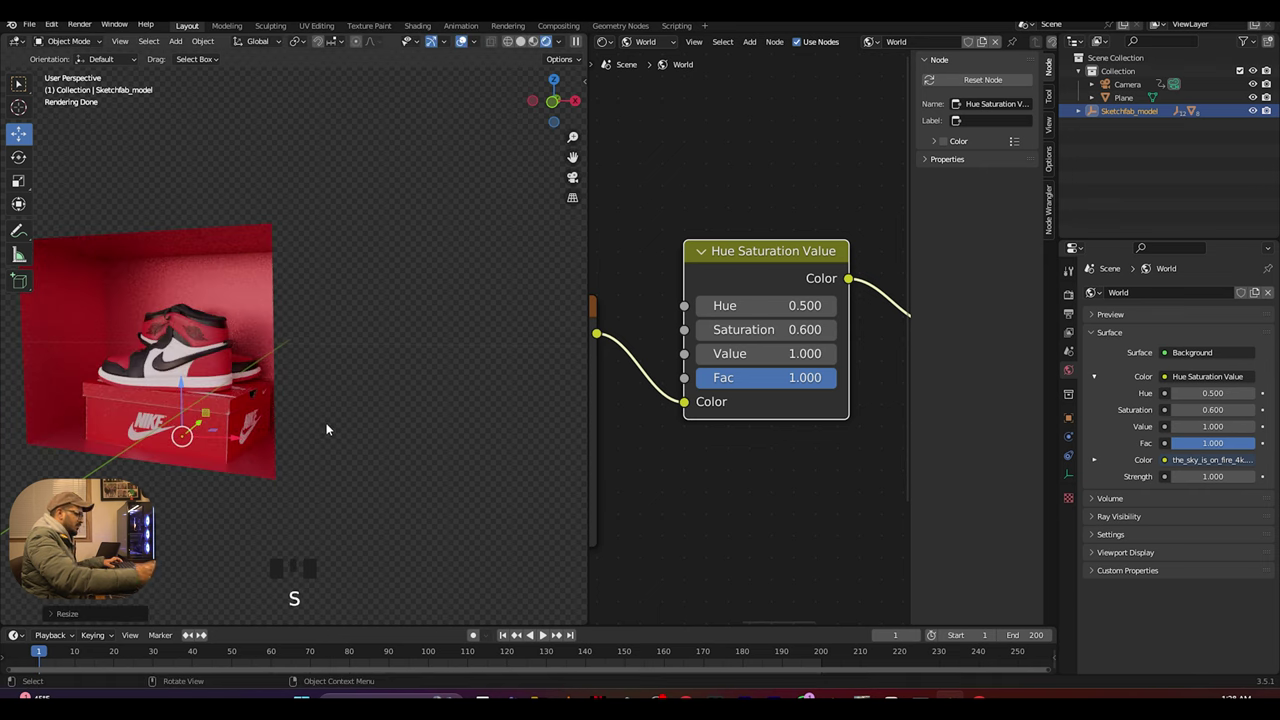
# - Leave camera view and bring up the plane's material list with main and holdout
pyautogui.press('KP_0')
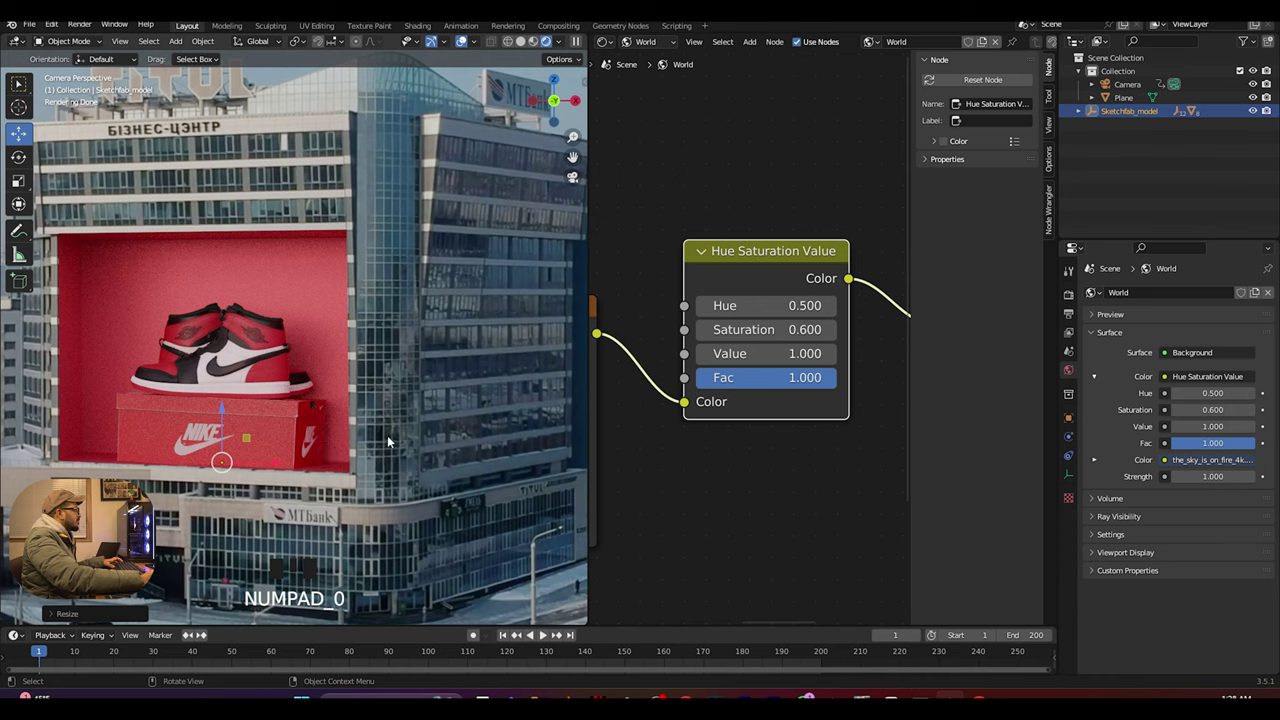
pyautogui.scroll(-3)
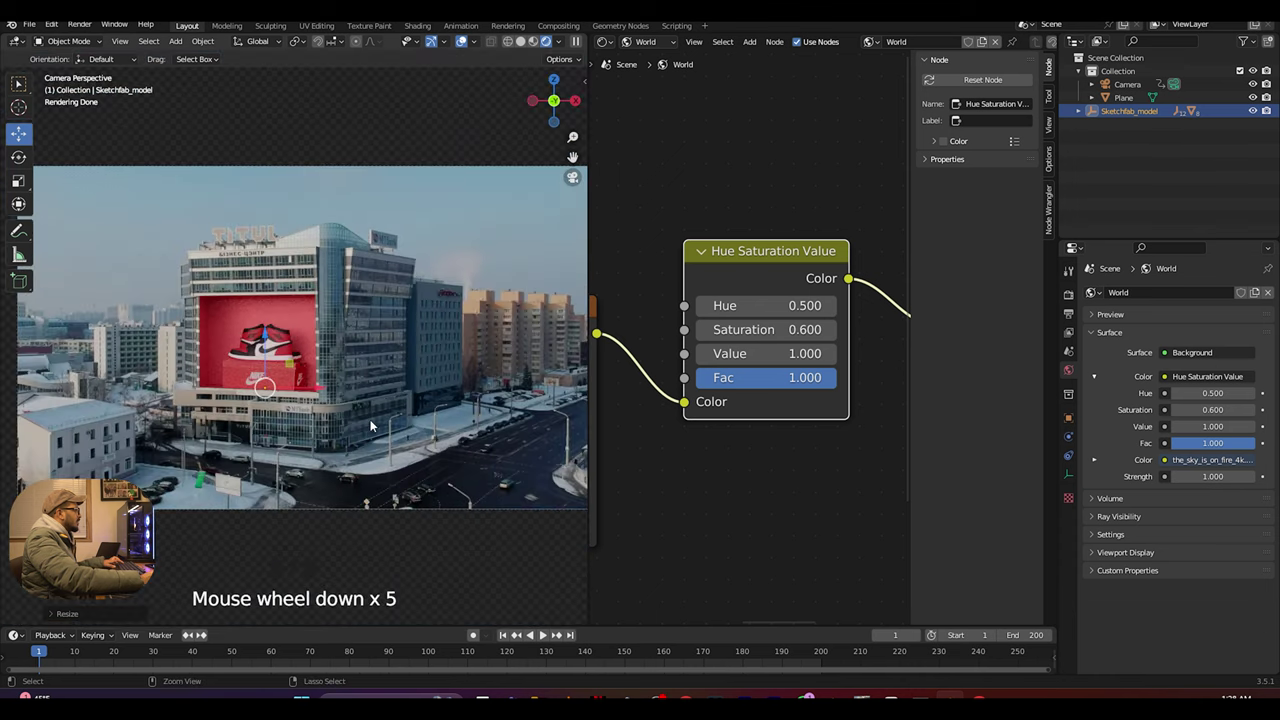
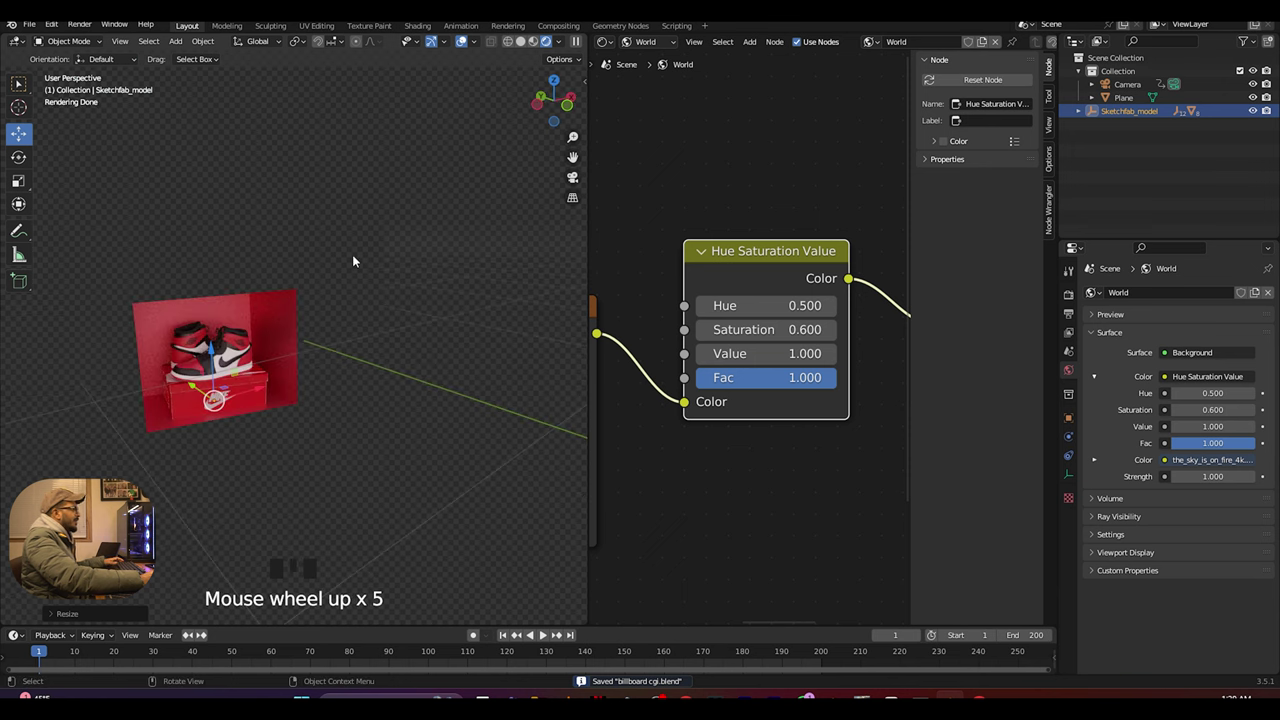
pyautogui.scroll(3)
pyautogui.scroll(-3)
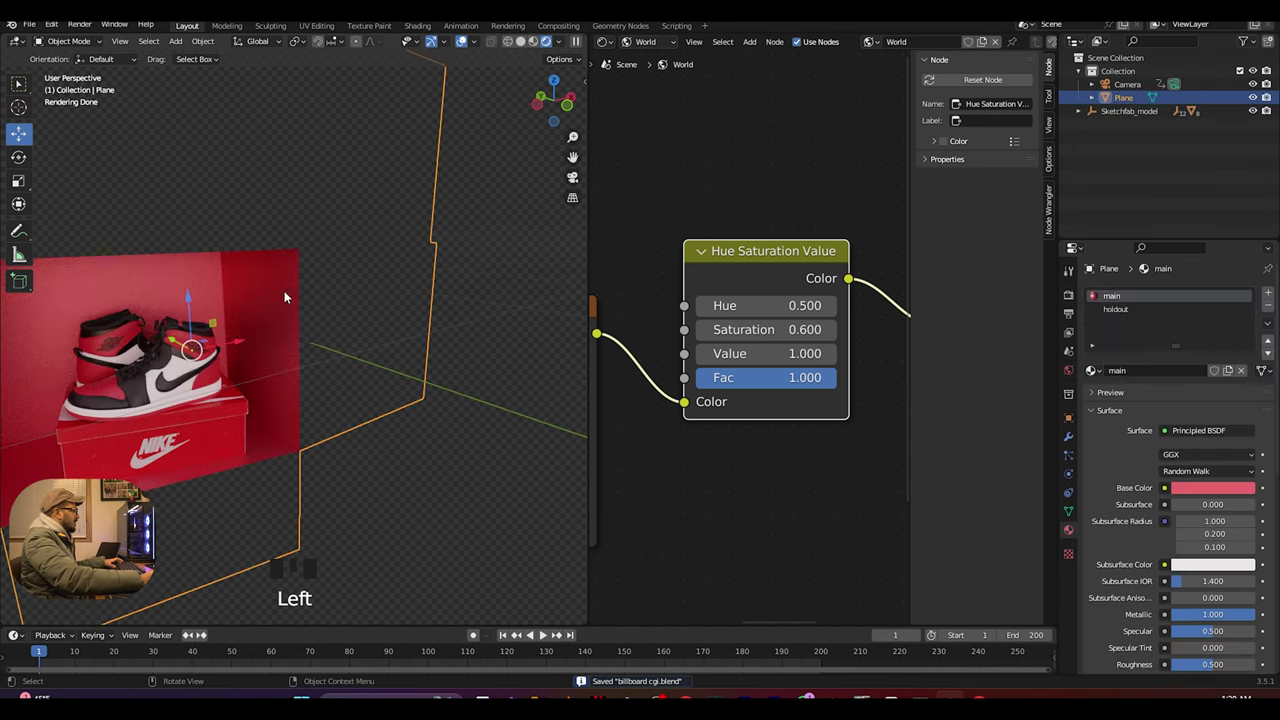
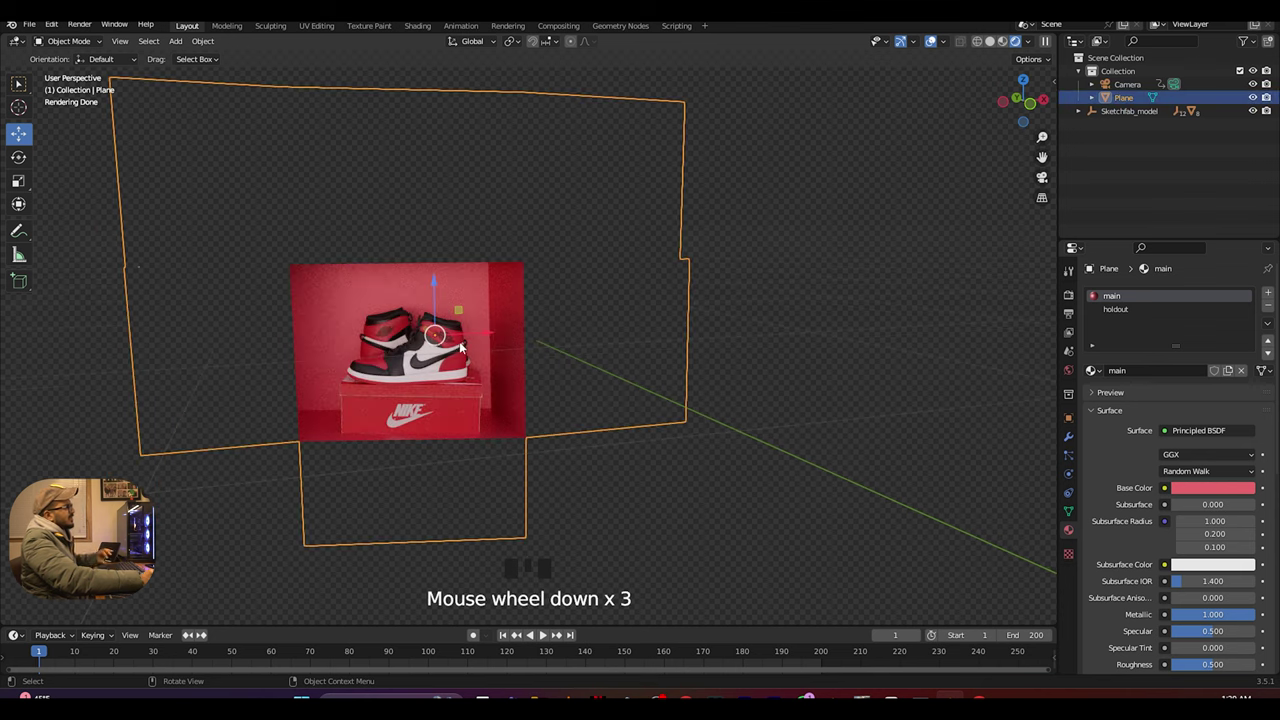
# - Orbit to a free view of the red cavity and enter Edit Mode on the billboard plane
pyautogui.moveTo(505, 364); pyautogui.dragTo(795, 298)
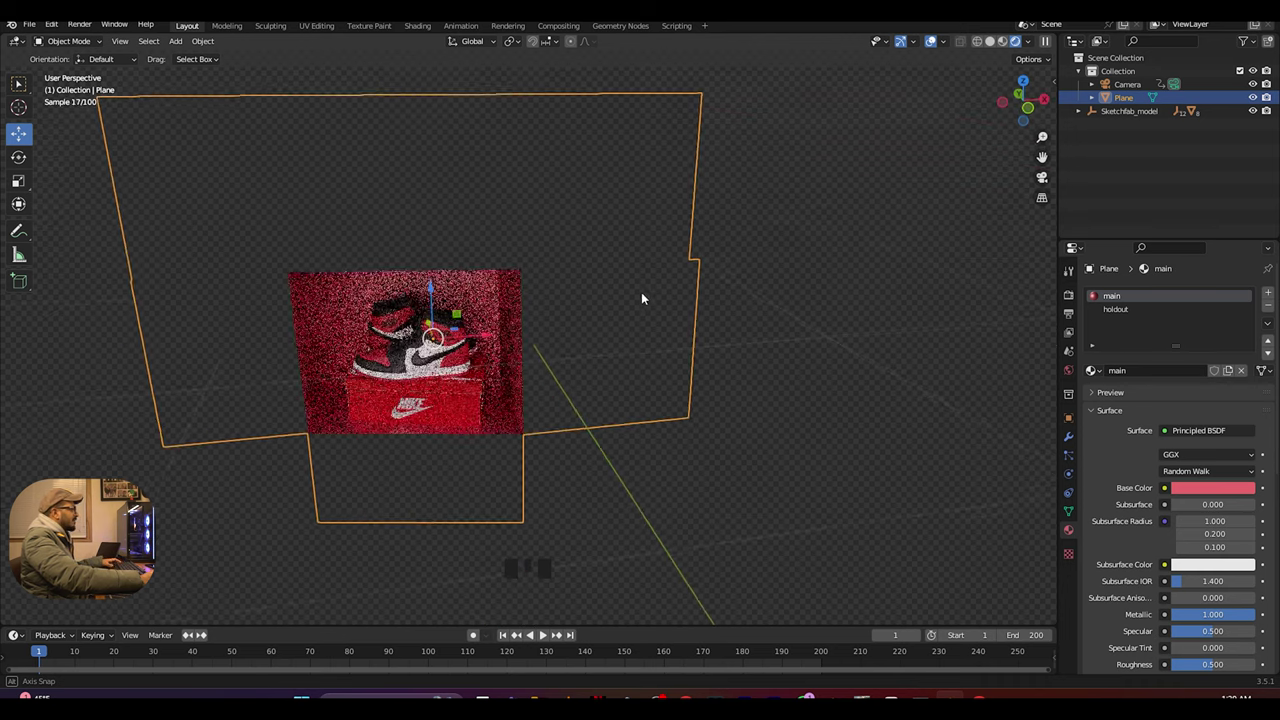
pyautogui.click(460, 289)
pyautogui.click(465, 308)
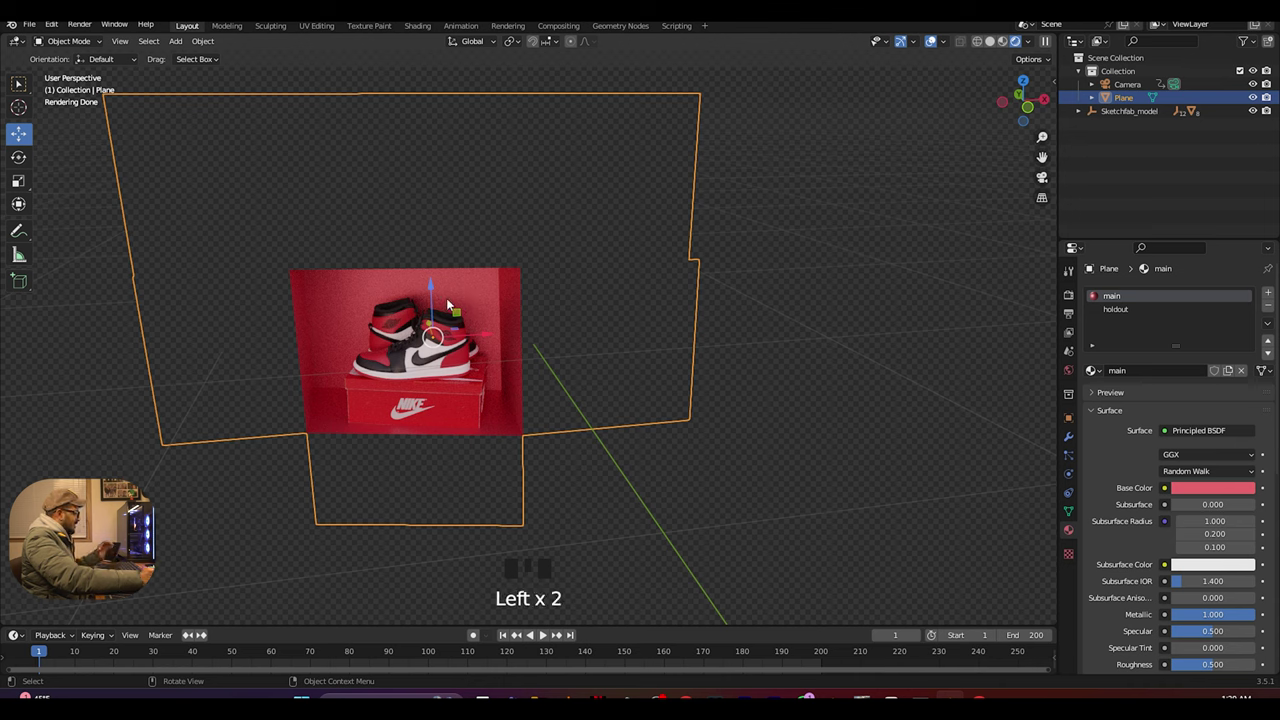
pyautogui.press('Tab')
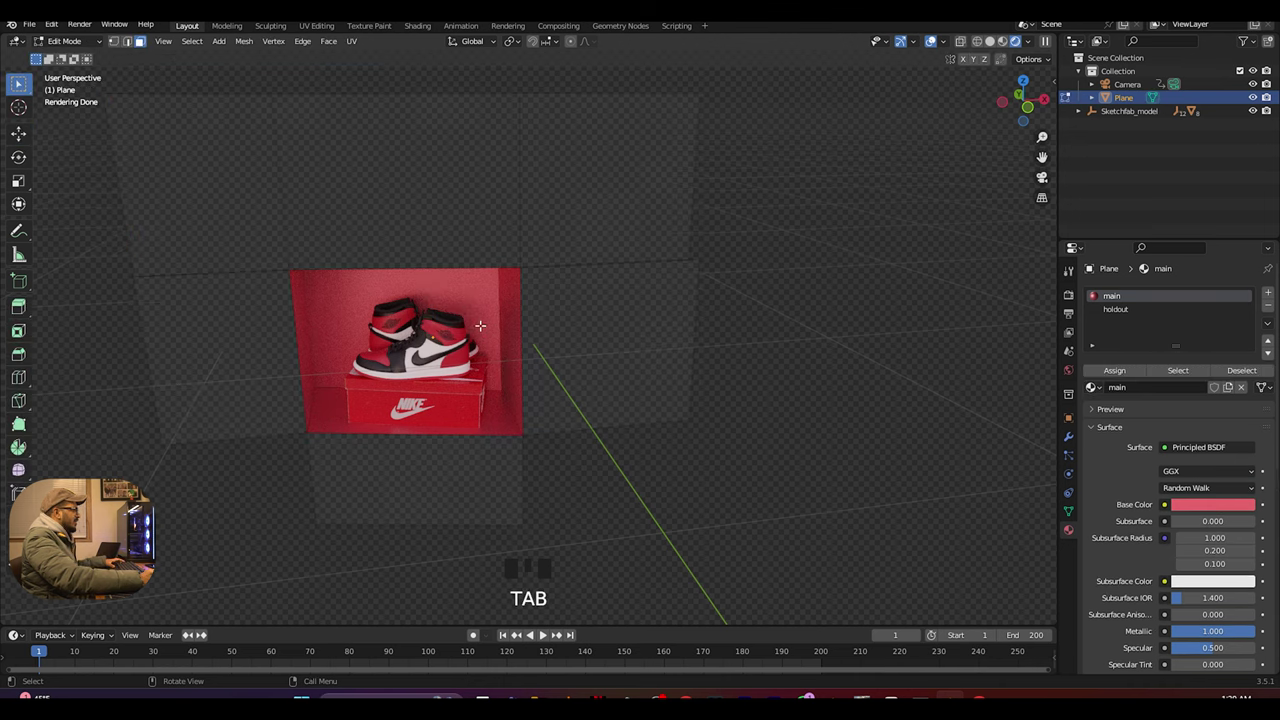
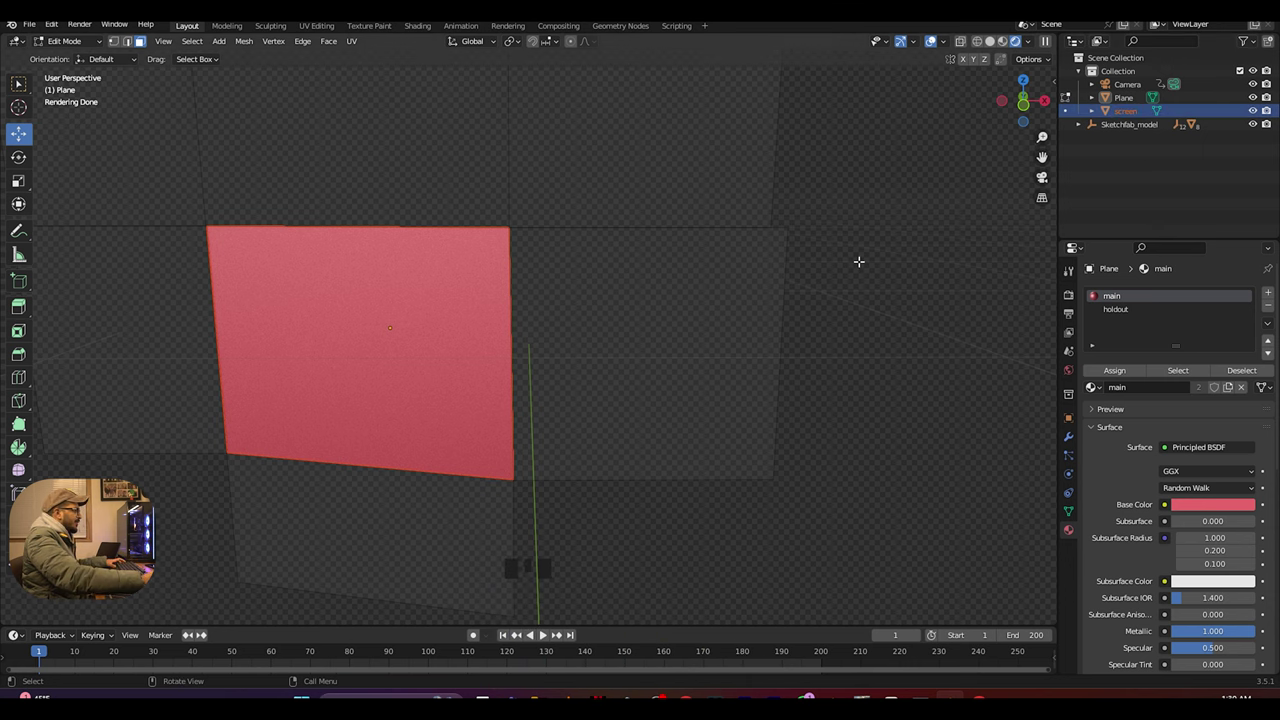
# - Leave Edit Mode with the separated screen panel selected as its own object
pyautogui.press('Tab')
# - Give the screen object a new material with a Glass BSDF surface so the sneaker blurs behind it
pyautogui.click(895, 199)
pyautogui.click(495, 285)
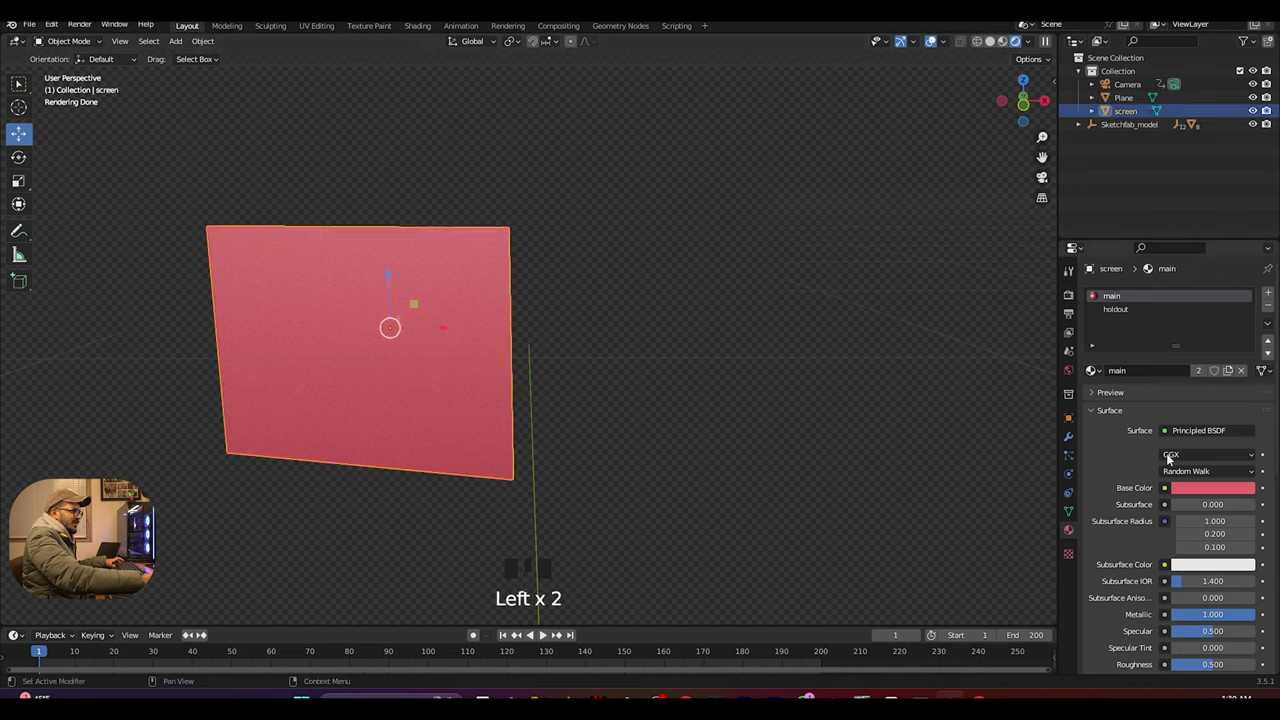
pyautogui.click(1130, 309)
pyautogui.moveTo(1278, 307); pyautogui.dragTo(1104, 157)
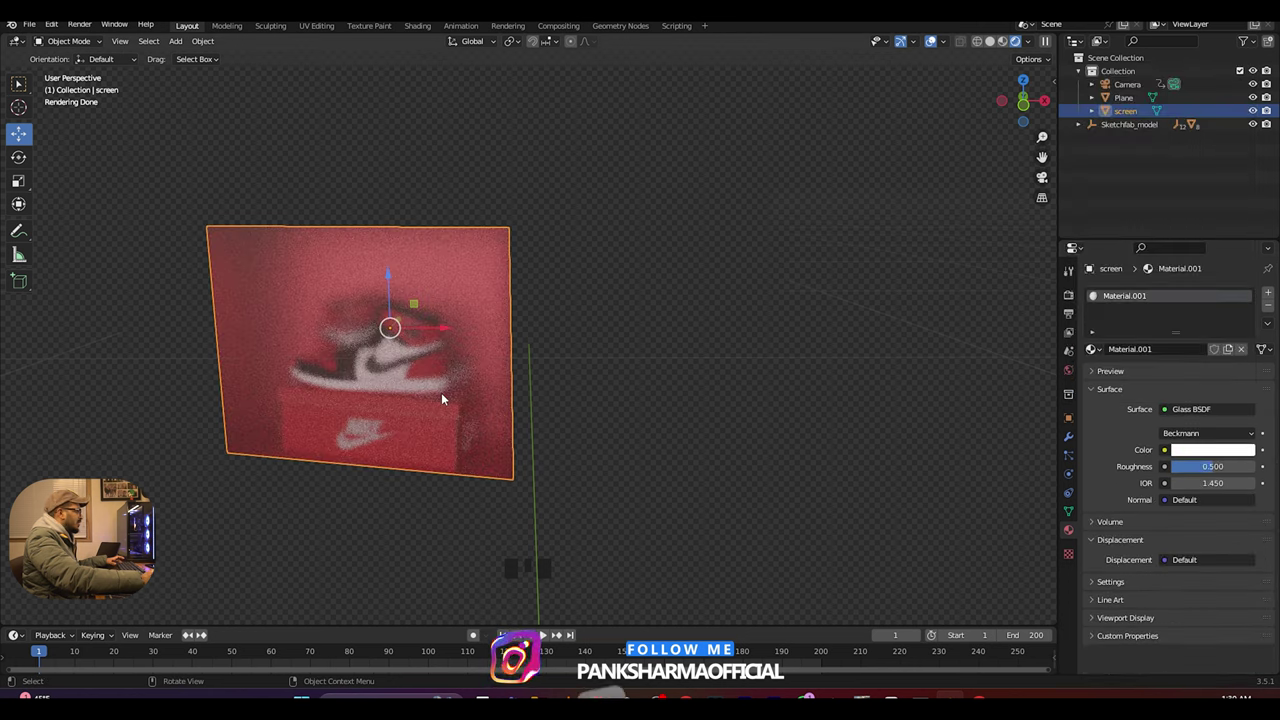
pyautogui.scroll(3)
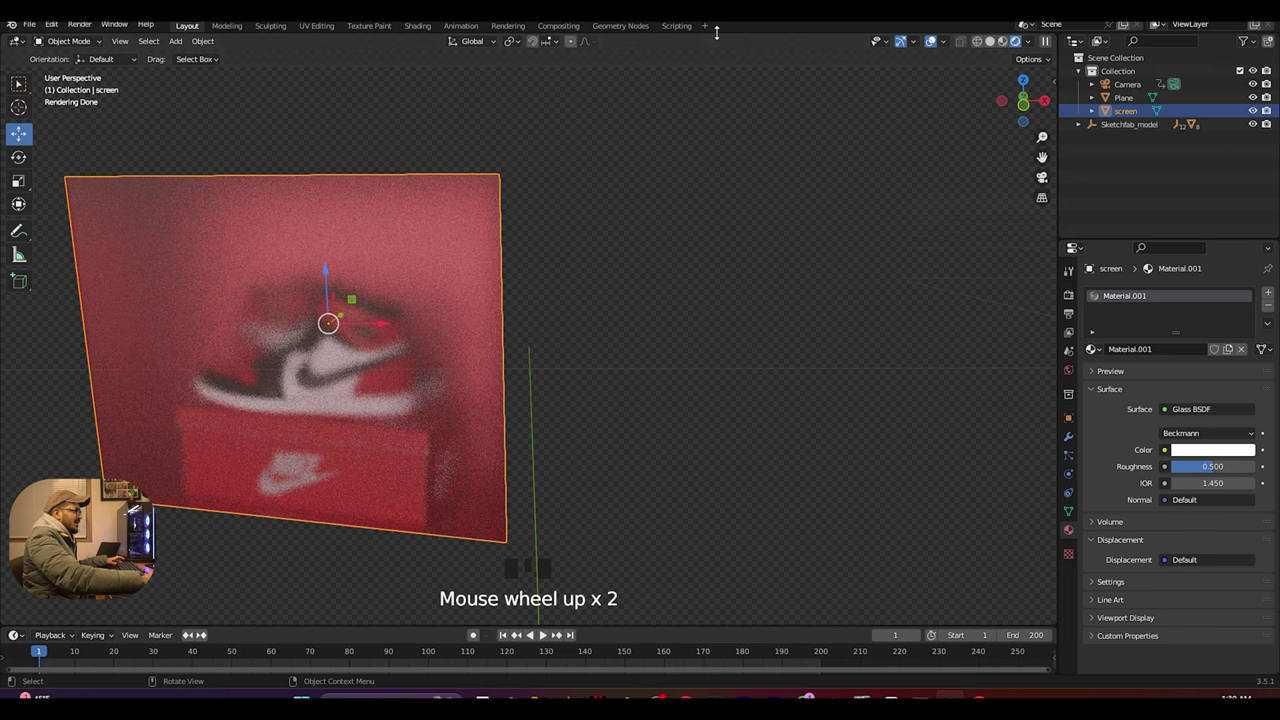
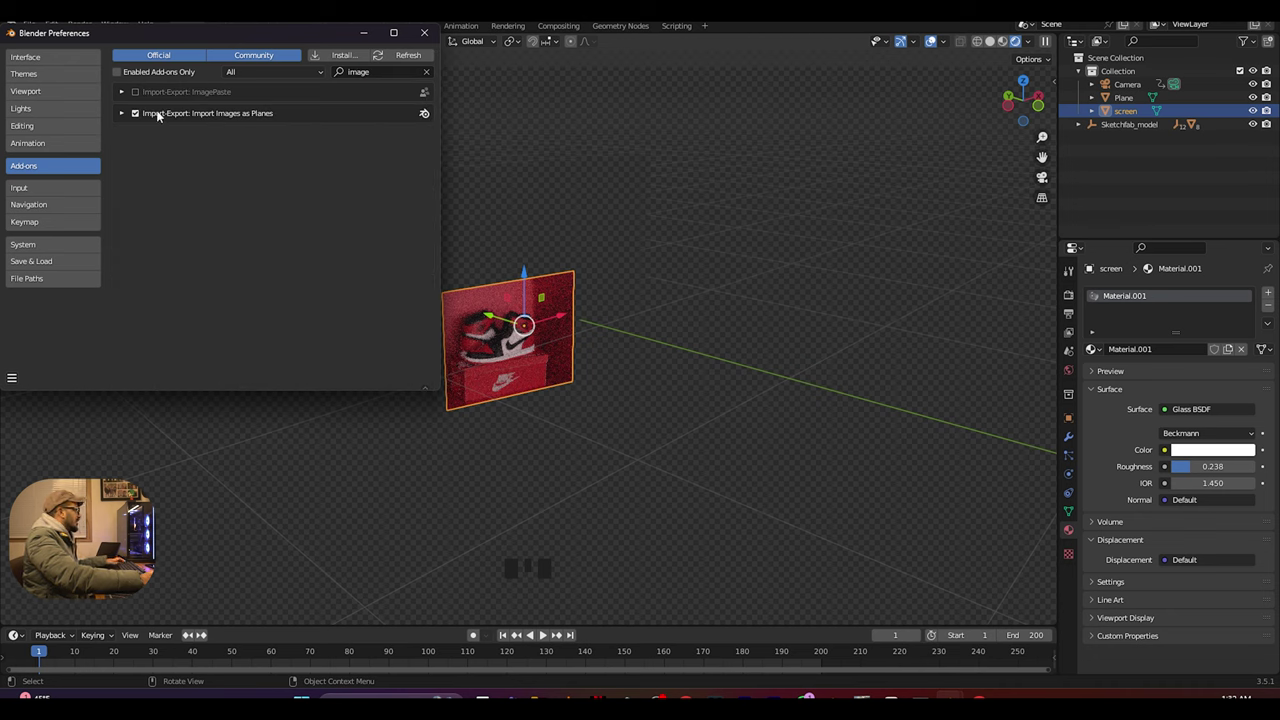
# - Import the Nike logo PNG as an image plane and shrink it to billboard size
pyautogui.press('shift+a')
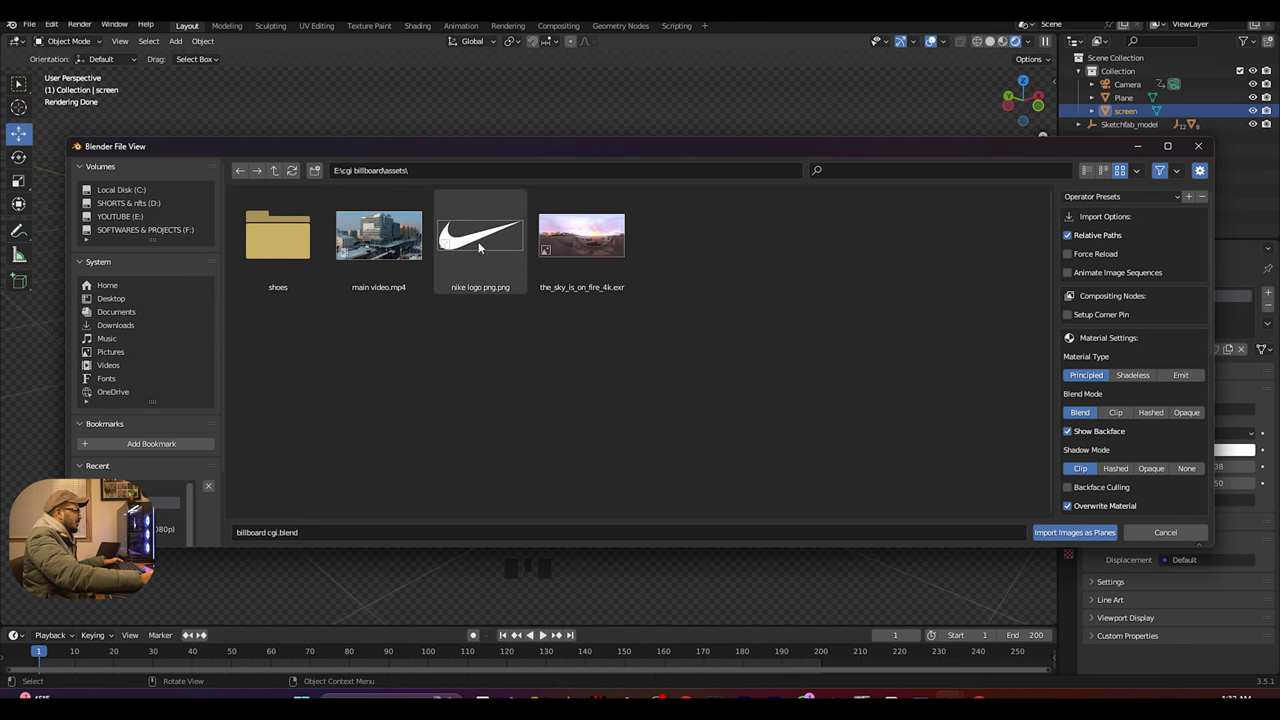
pyautogui.scroll(-3)
pyautogui.moveTo(875, 432); pyautogui.dragTo(641, 410)
pyautogui.scroll(3)
pyautogui.moveTo(992, 45); pyautogui.dragTo(822, 372)
pyautogui.press('s')
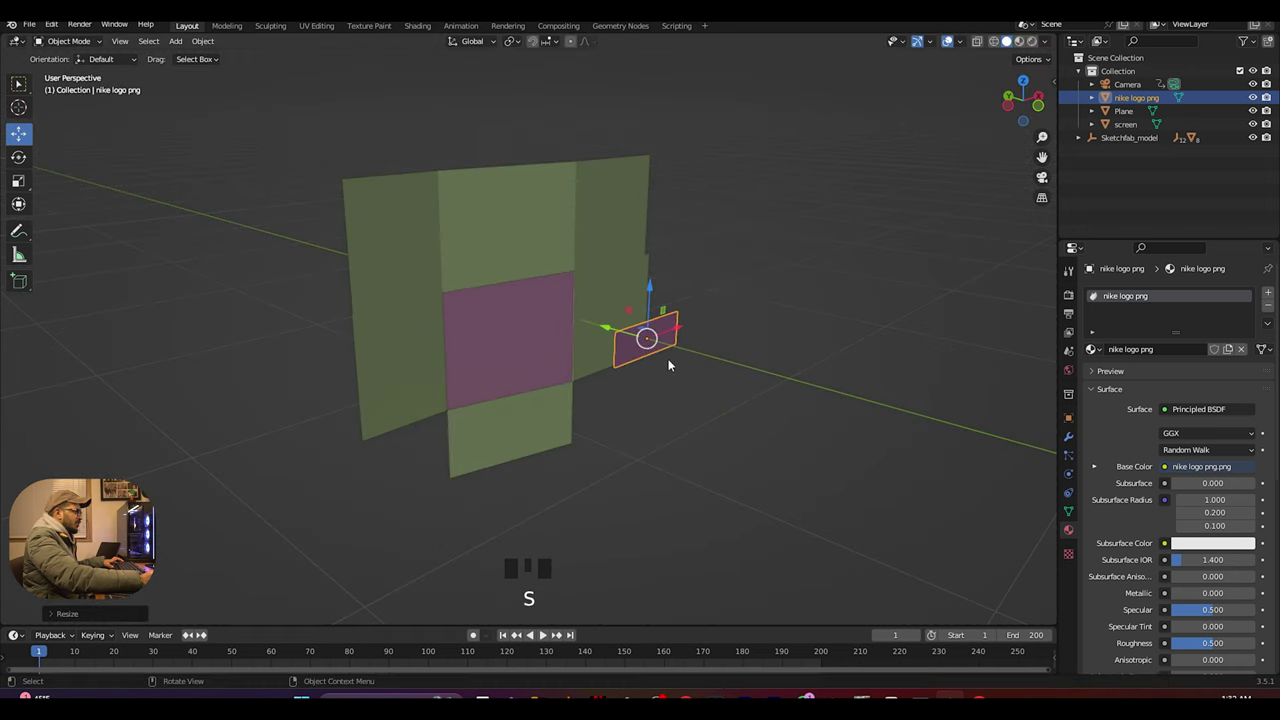
pyautogui.scroll(3)
pyautogui.moveTo(663, 395); pyautogui.dragTo(481, 453)
pyautogui.click(481, 453)
pyautogui.moveTo(590, 471); pyautogui.dragTo(651, 501)
# - Rotate the logo plane upright, place it over the pink cavity and align it flush with the wall
pyautogui.press('r')
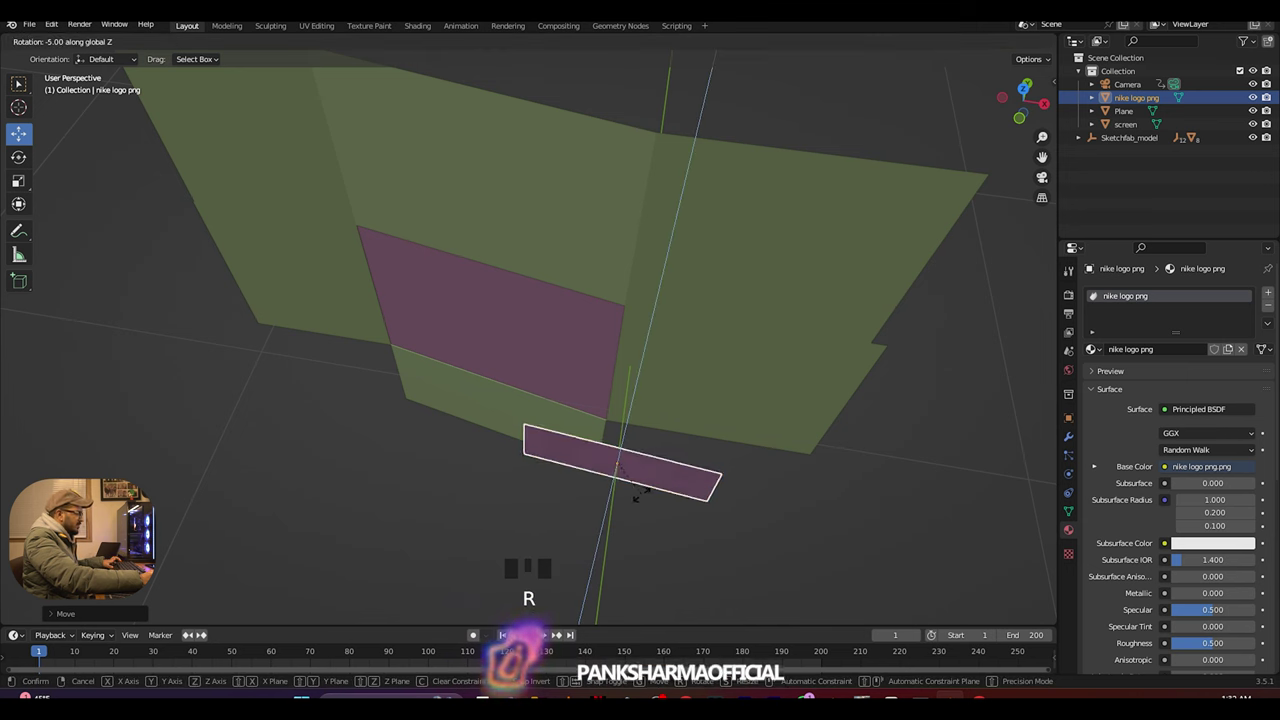
pyautogui.click(669, 478)
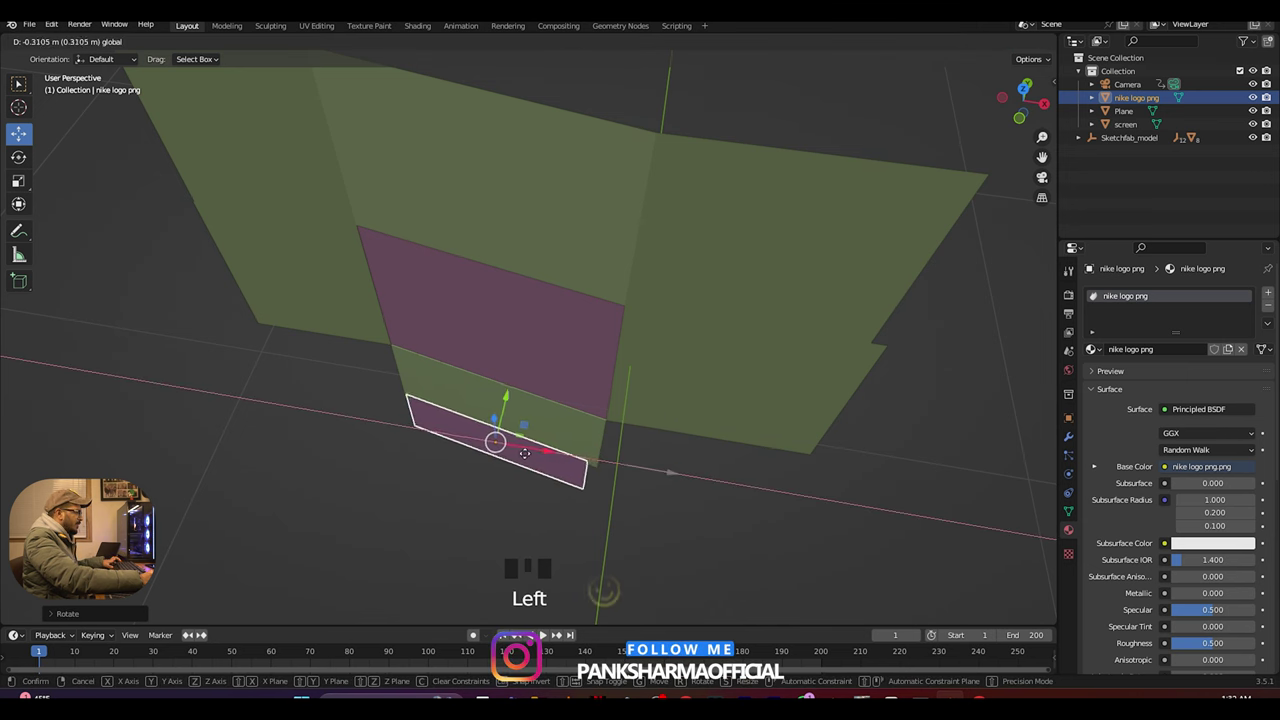
pyautogui.click(475, 402)
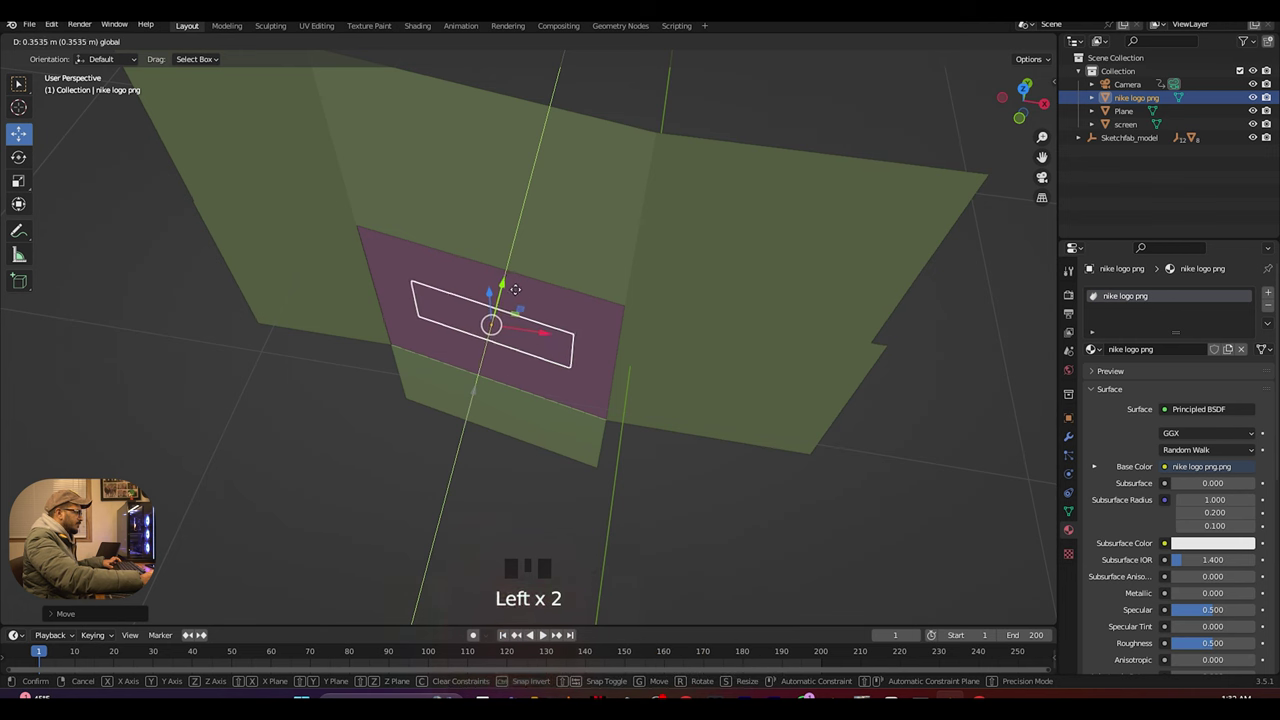
pyautogui.scroll(3)
pyautogui.moveTo(540, 360); pyautogui.dragTo(501, 404)
pyautogui.click(501, 404)
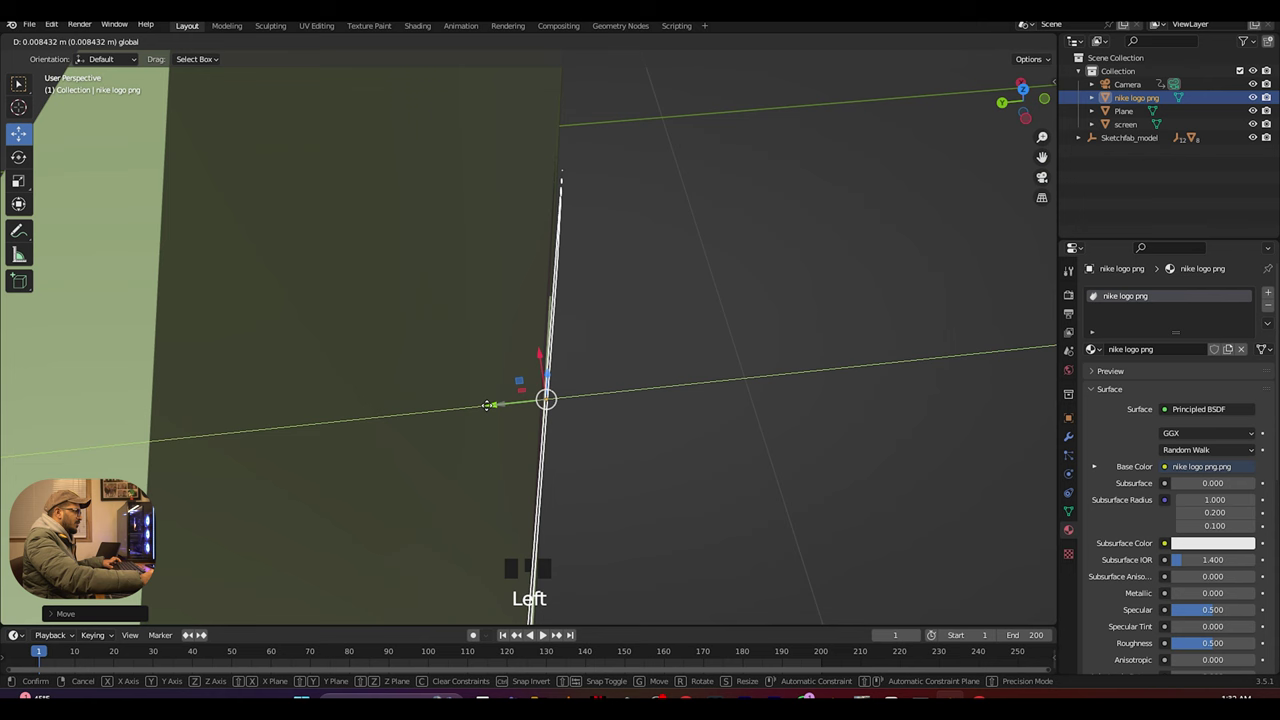
pyautogui.press('r')
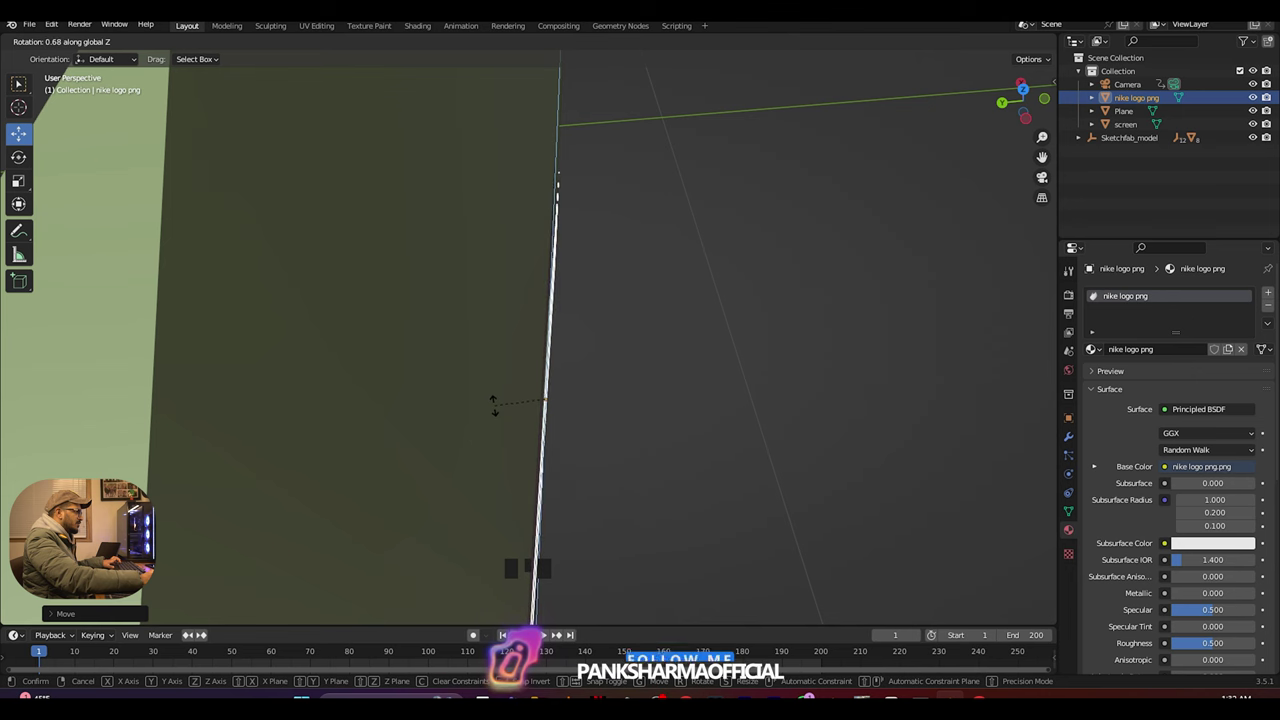
pyautogui.click(501, 404)
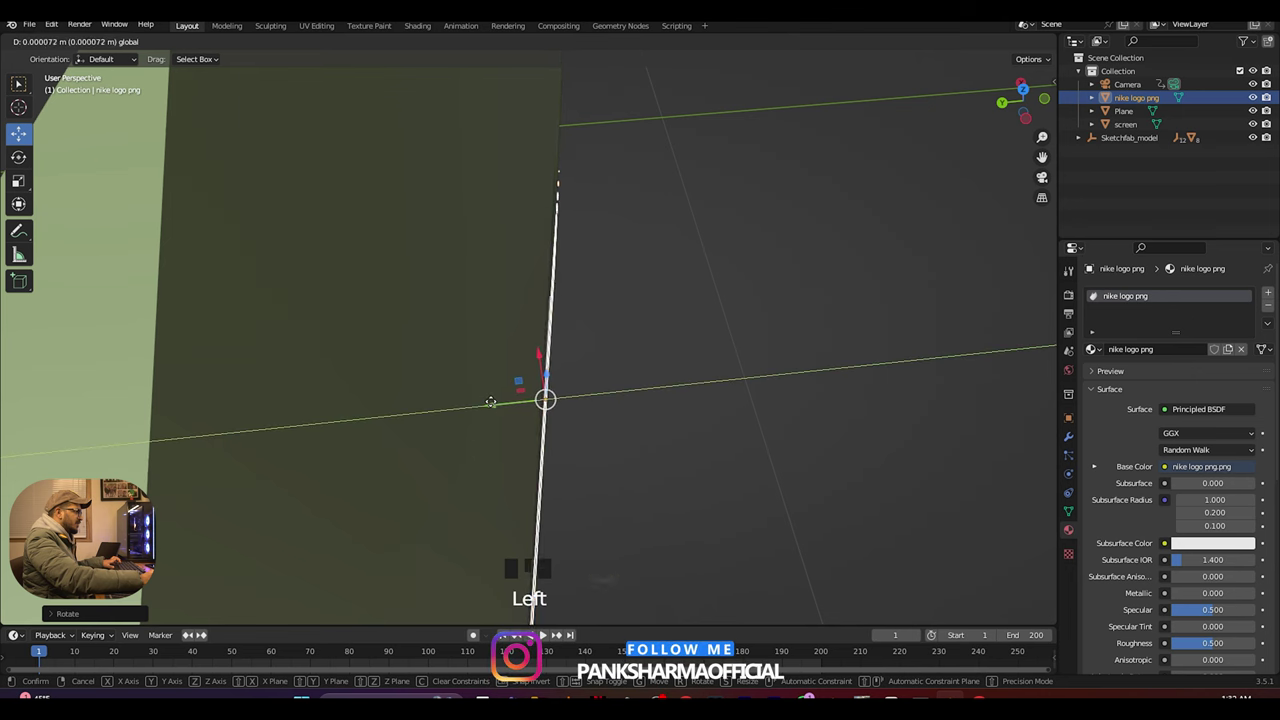
pyautogui.moveTo(500, 418); pyautogui.dragTo(398, 351)
pyautogui.scroll(-3)
# - Check the swoosh placement through the scene camera and save the file
pyautogui.press('KP_0')
pyautogui.scroll(-3)
pyautogui.click(452, 282)
pyautogui.click(144, 212)
pyautogui.press('ctrl+s')
pyautogui.scroll(3)
# - Scale the Nike logo down and move it lower over the sneaker
pyautogui.moveTo(356, 339); pyautogui.dragTo(511, 347)
pyautogui.press('s')
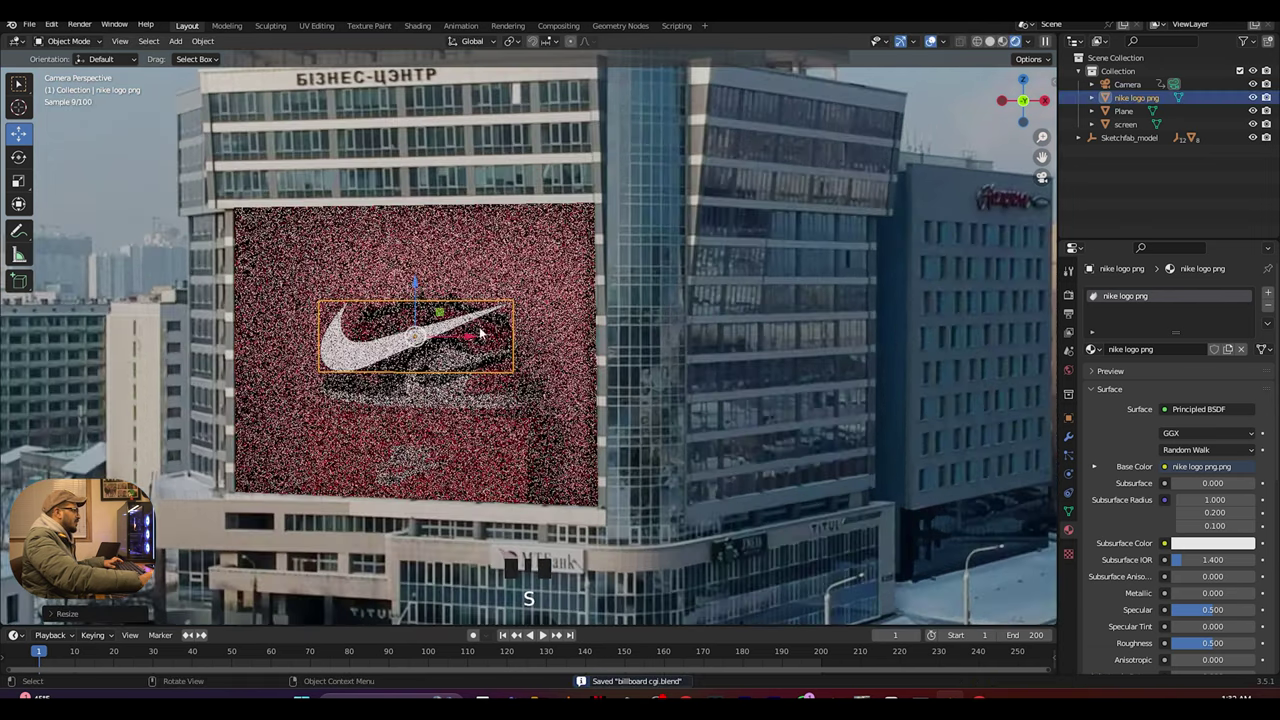
pyautogui.click(426, 289)
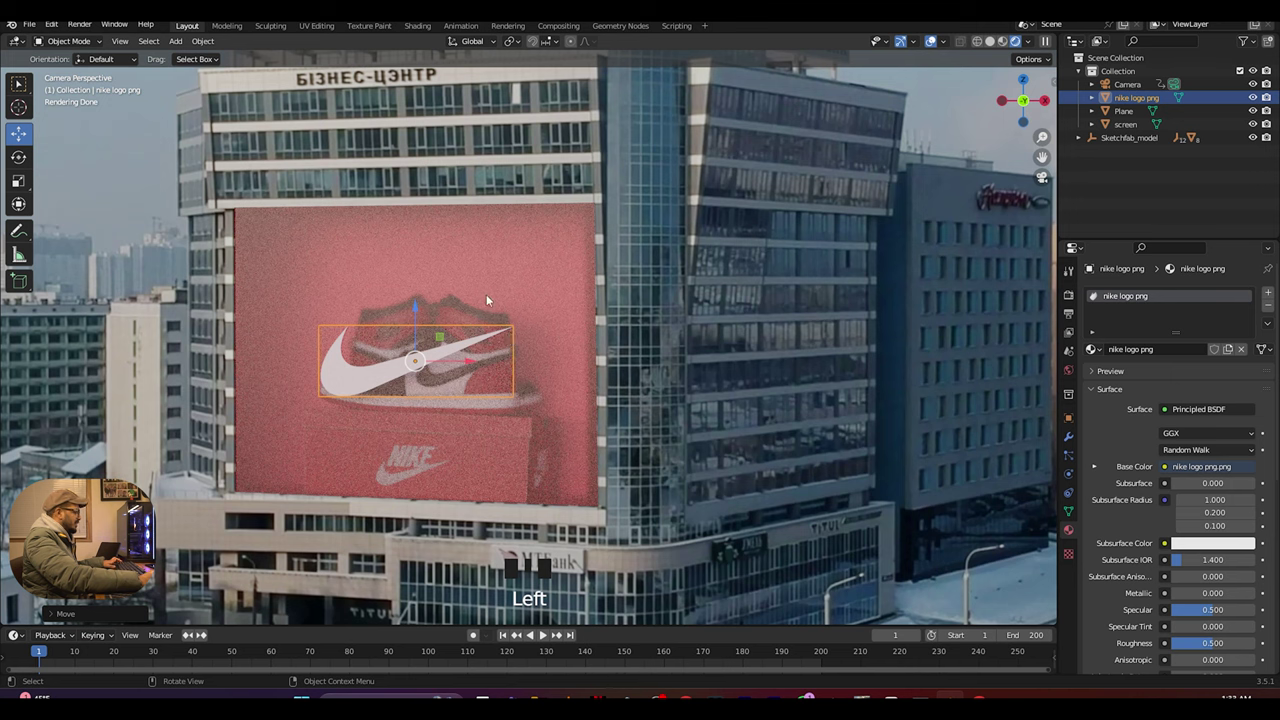
pyautogui.click(510, 281)
# - Parent the logo to the screen, save, then lower the frosted screen to preview the reveal
pyautogui.press('ctrl+p')
pyautogui.moveTo(116, 216); pyautogui.dragTo(366, 256)
pyautogui.press('ctrl+s')
pyautogui.click(399, 240)
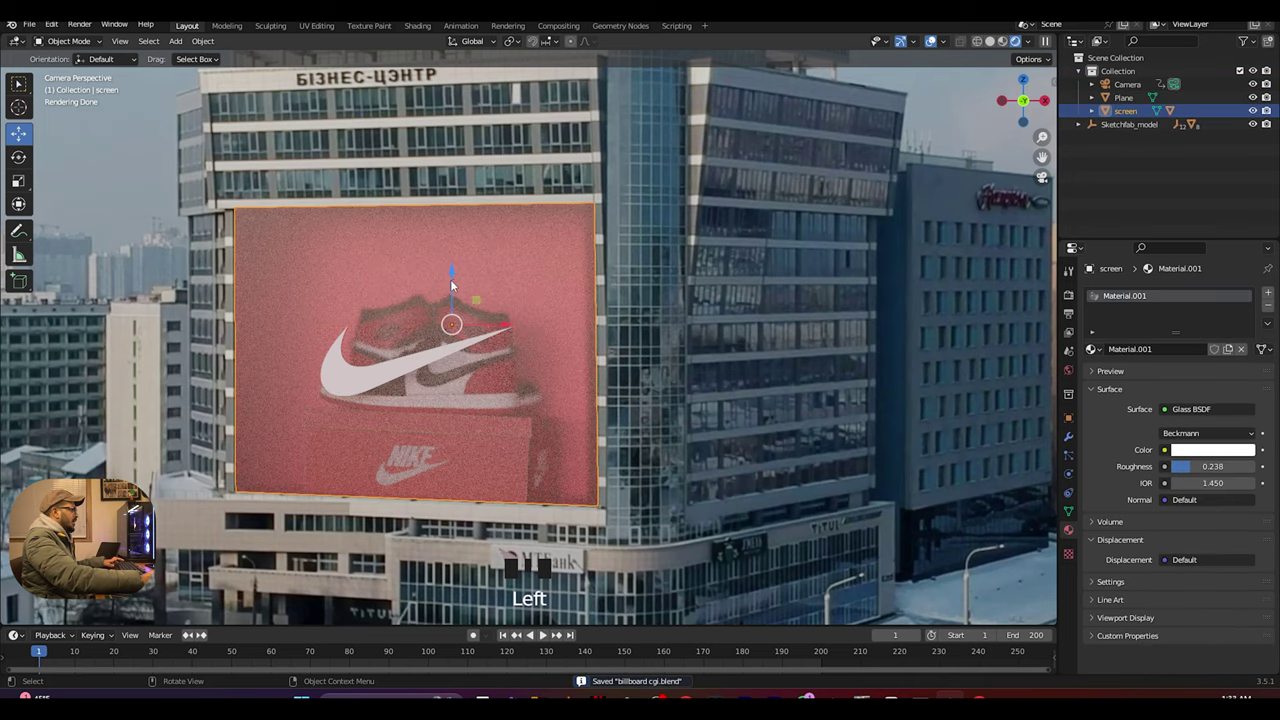
pyautogui.click(460, 279)
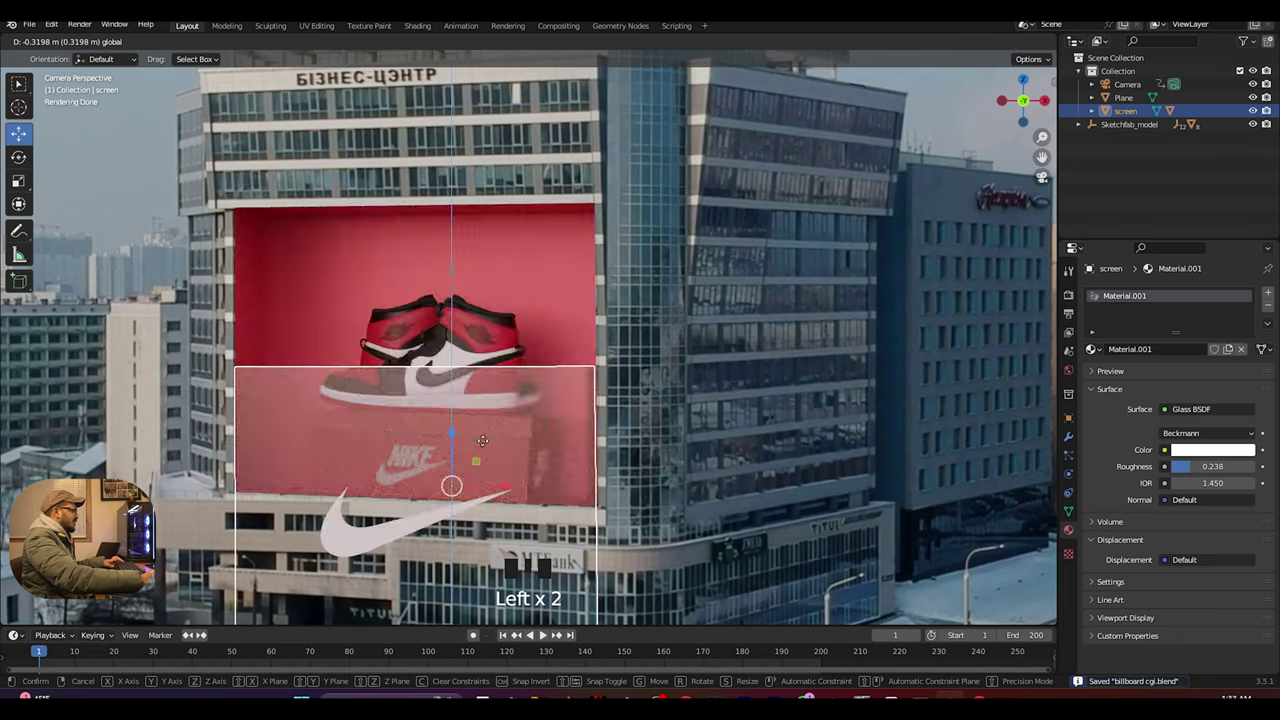
pyautogui.scroll(-3)
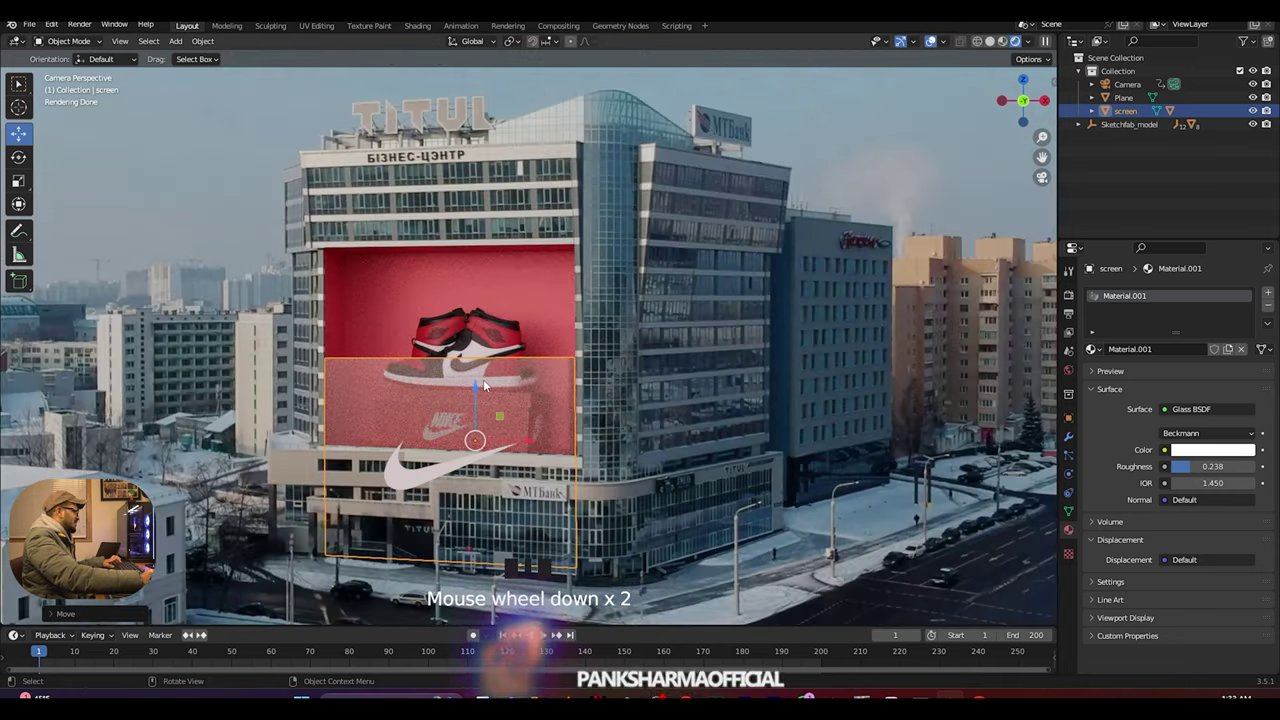
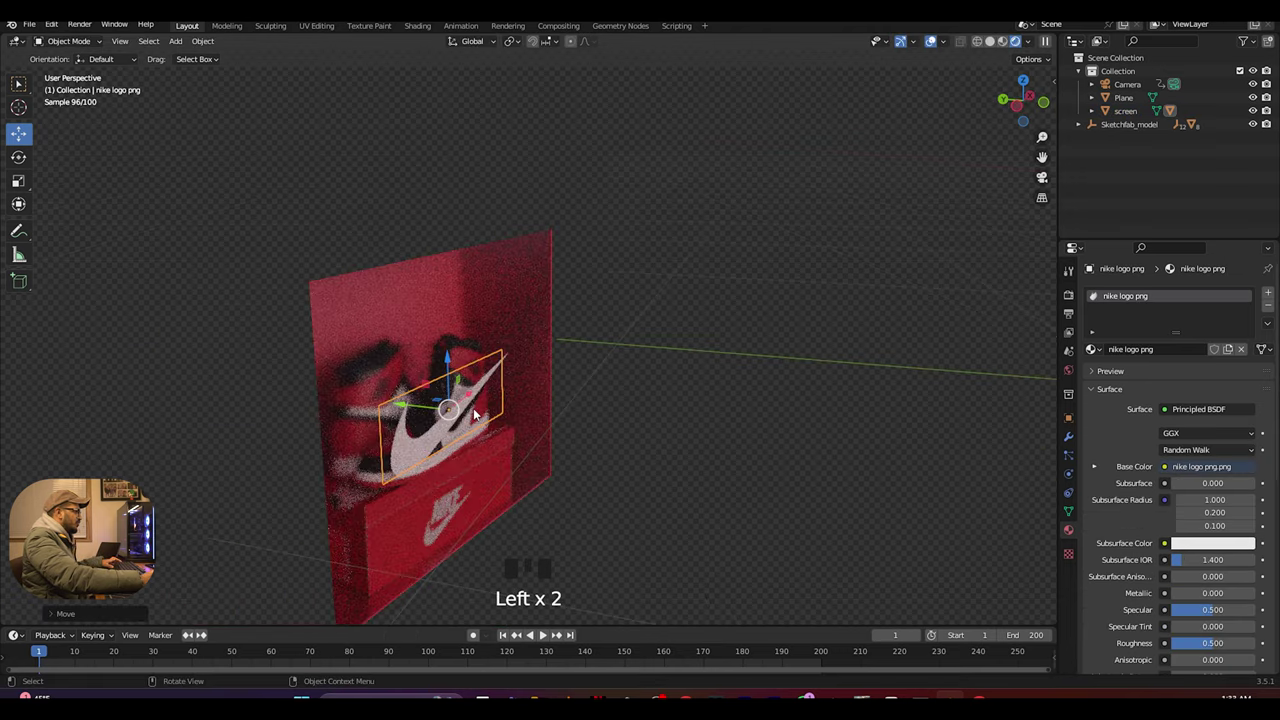
# - View through the camera, undo the trial screen move and save the file
pyautogui.press('KP_0')
pyautogui.moveTo(103, 147); pyautogui.dragTo(138, 376)
pyautogui.press('ctrl+s')
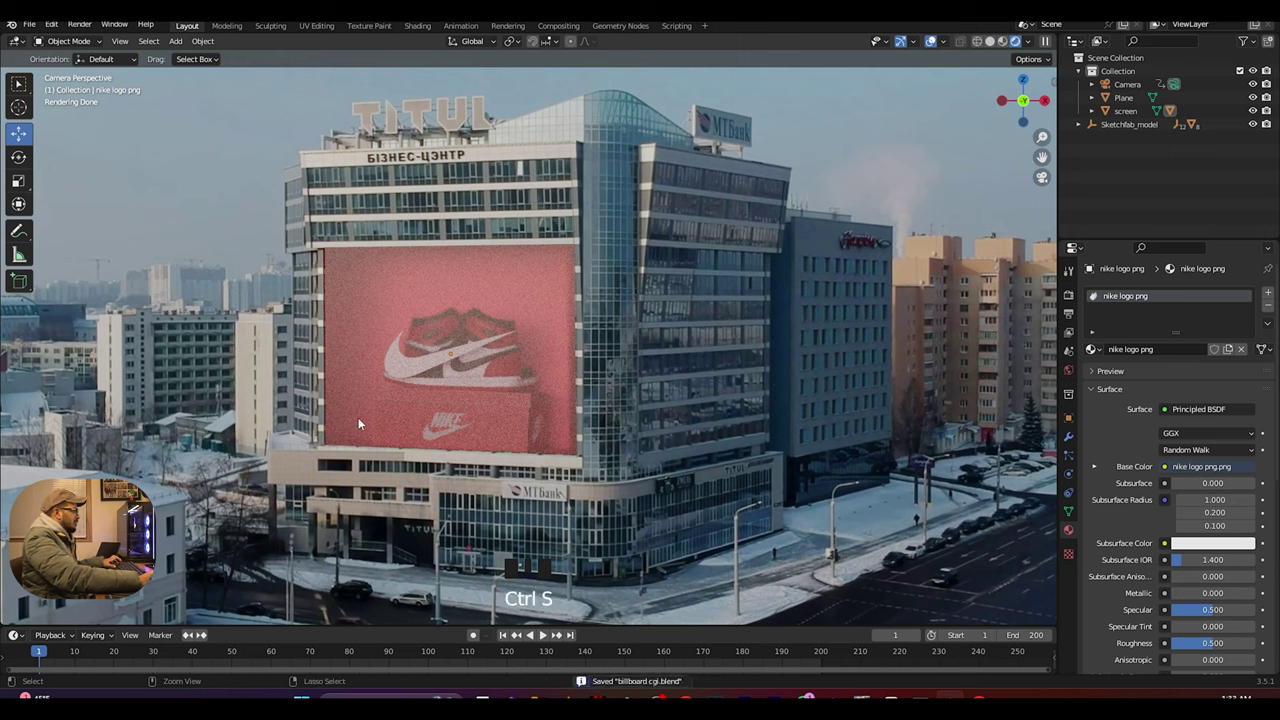
pyautogui.press('ctrl+z')
pyautogui.press('ctrl+z')
pyautogui.click(184, 261)
pyautogui.press('ctrl+s')
# - Lower the frosted screen again to check the logo reveal, then undo the move
pyautogui.click(112, 214)
pyautogui.scroll(3)
pyautogui.moveTo(319, 408); pyautogui.dragTo(499, 387)
pyautogui.scroll(3)
pyautogui.click(403, 271)
pyautogui.click(387, 268)
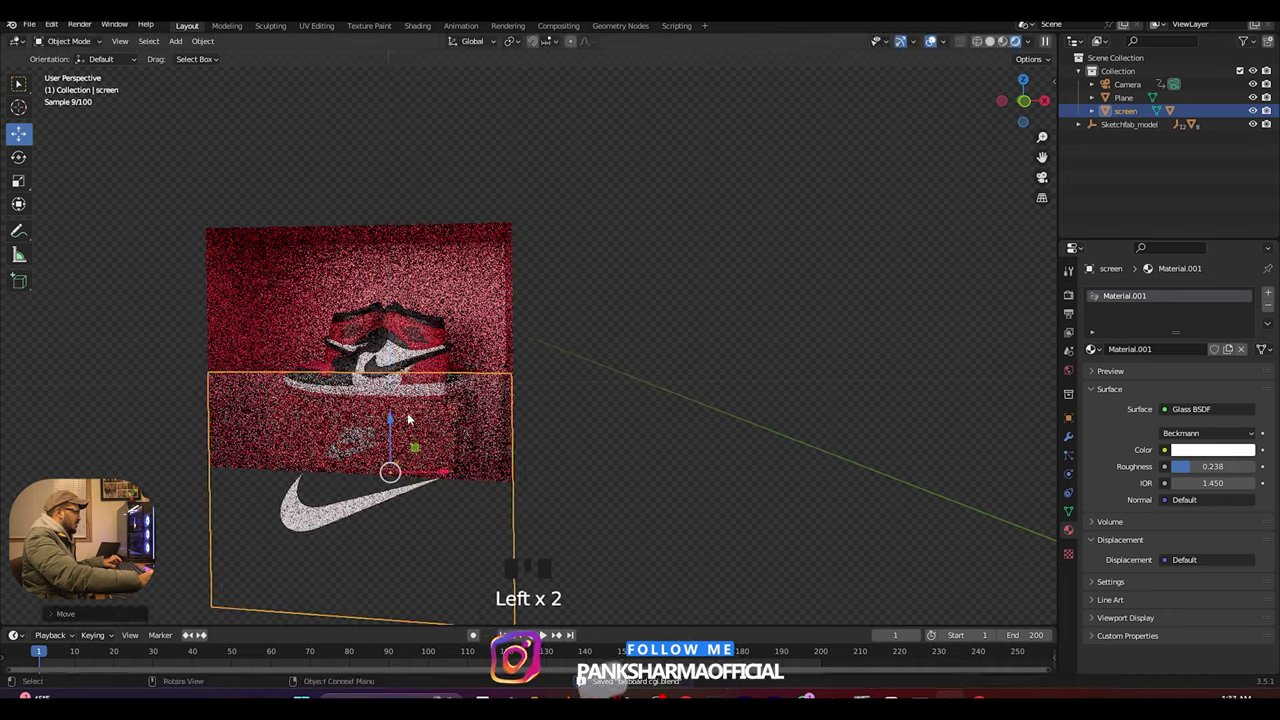
pyautogui.press('ctrl+z')
# - Select the billboard wall plane and enter Edit Mode on its mesh in solid shading
pyautogui.moveTo(419, 443); pyautogui.dragTo(473, 457)
pyautogui.scroll(-3)
pyautogui.click(996, 45)
pyautogui.scroll(3)
pyautogui.click(464, 490)
pyautogui.moveTo(481, 513); pyautogui.dragTo(511, 513)
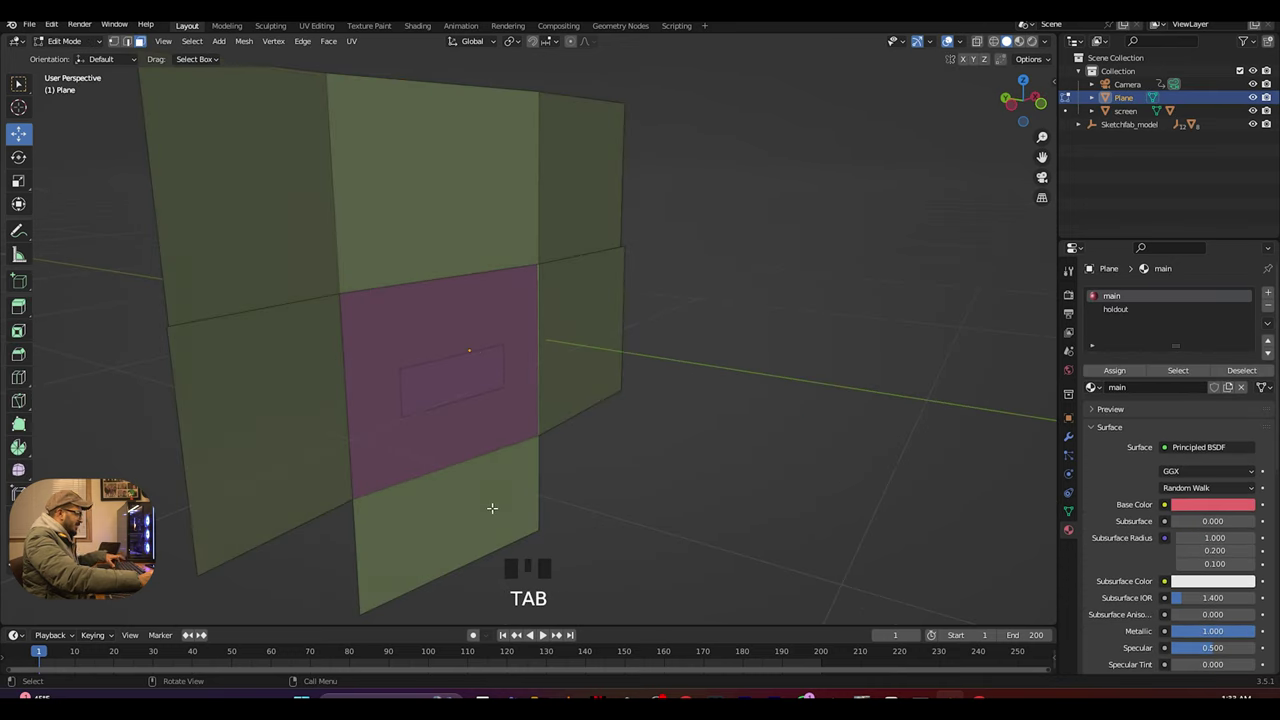
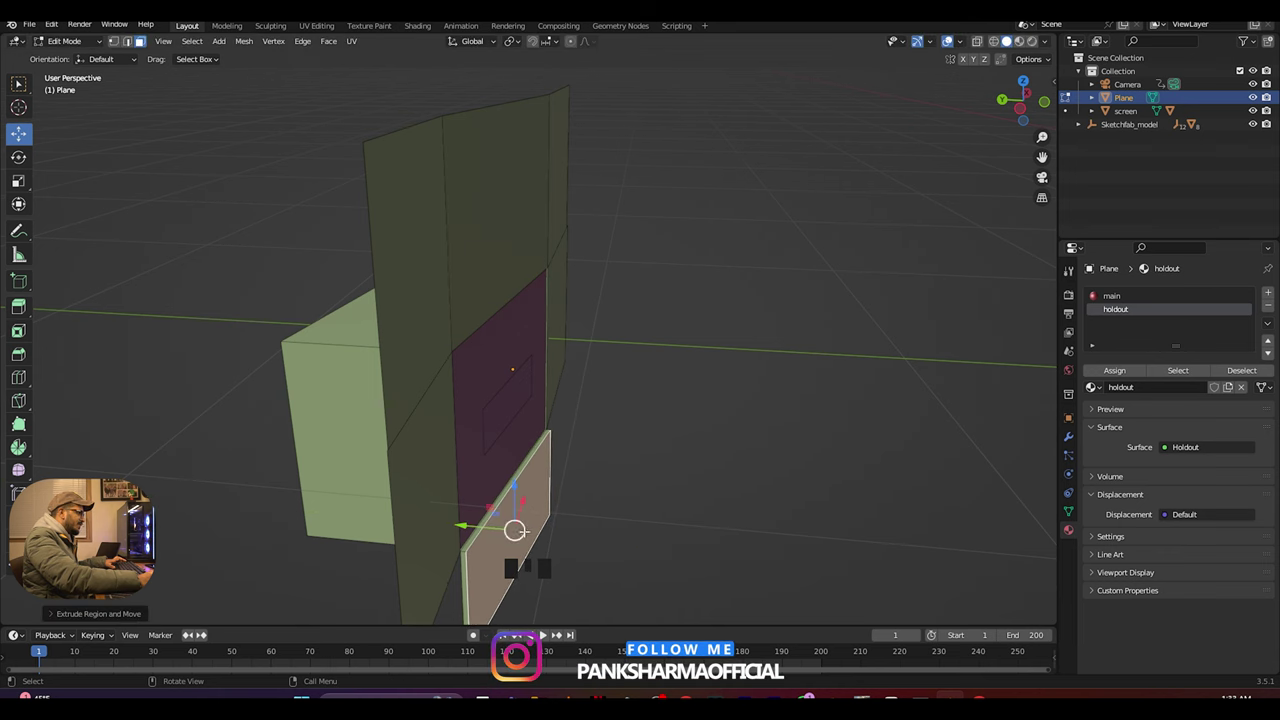
# - Extrude the bottom edge of the pink cavity into place and return to Object Mode through the camera
pyautogui.press('Tab')
pyautogui.moveTo(639, 487); pyautogui.dragTo(610, 392)
pyautogui.press('KP_0')
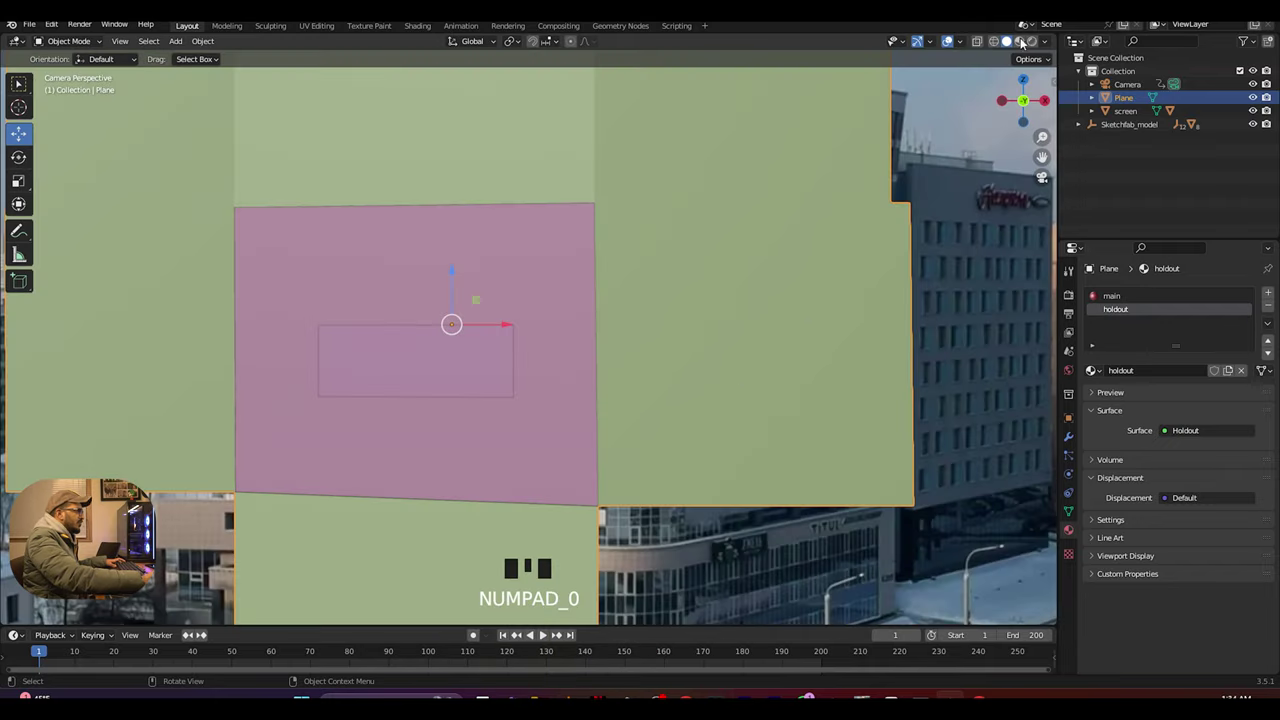
# - Switch to Rendered shading and lower the frosted screen below the billboard at frame 90
pyautogui.click(614, 299)
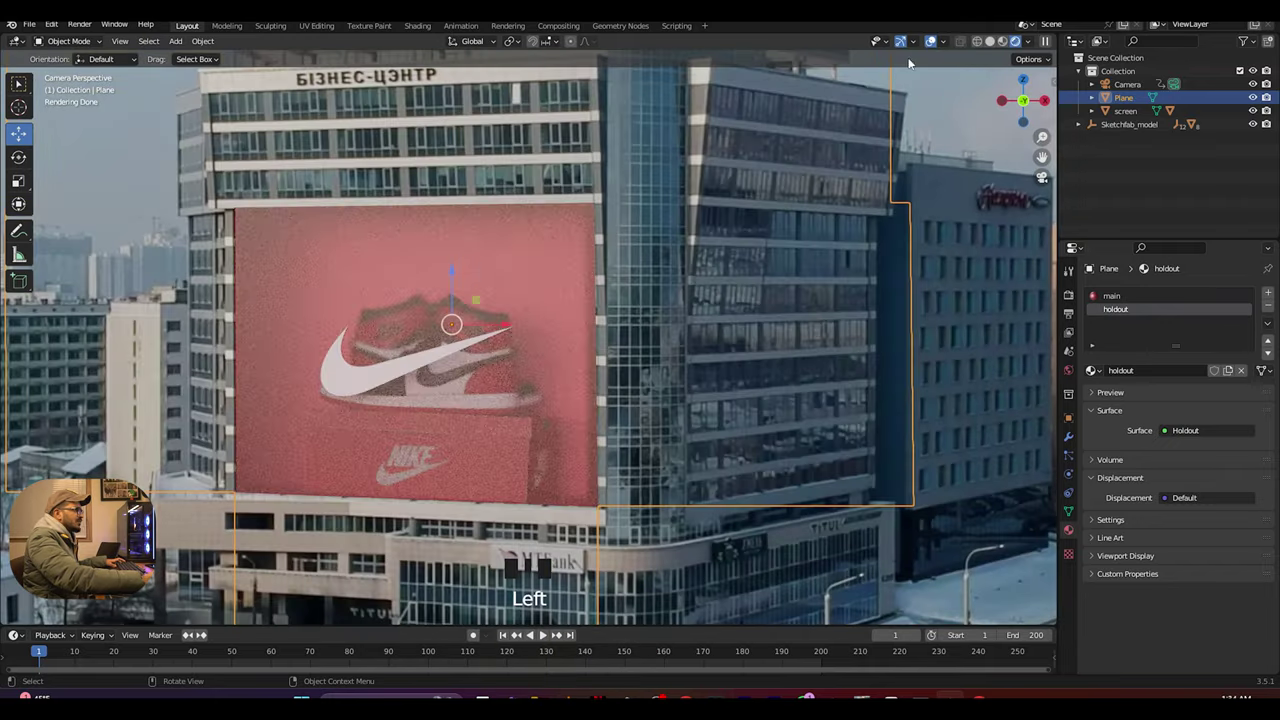
pyautogui.scroll(-3)
pyautogui.moveTo(83, 212); pyautogui.dragTo(200, 406)
pyautogui.scroll(3)
pyautogui.moveTo(272, 309); pyautogui.dragTo(458, 280)
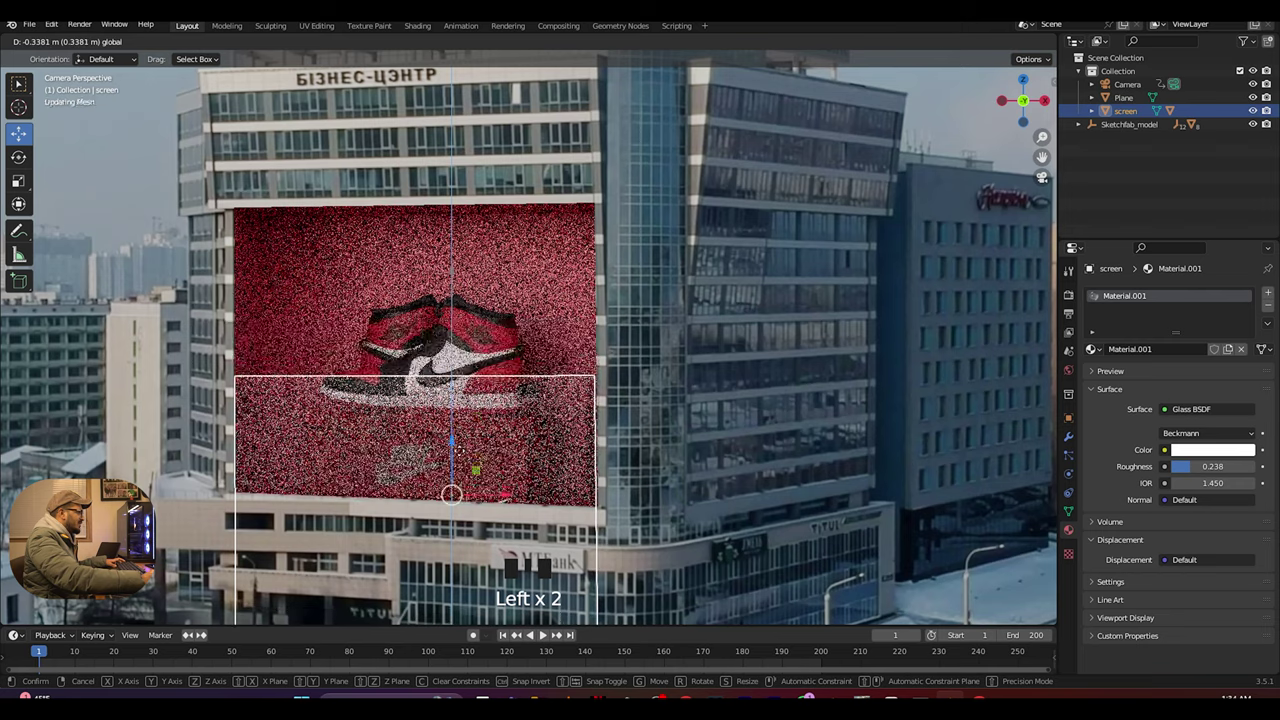
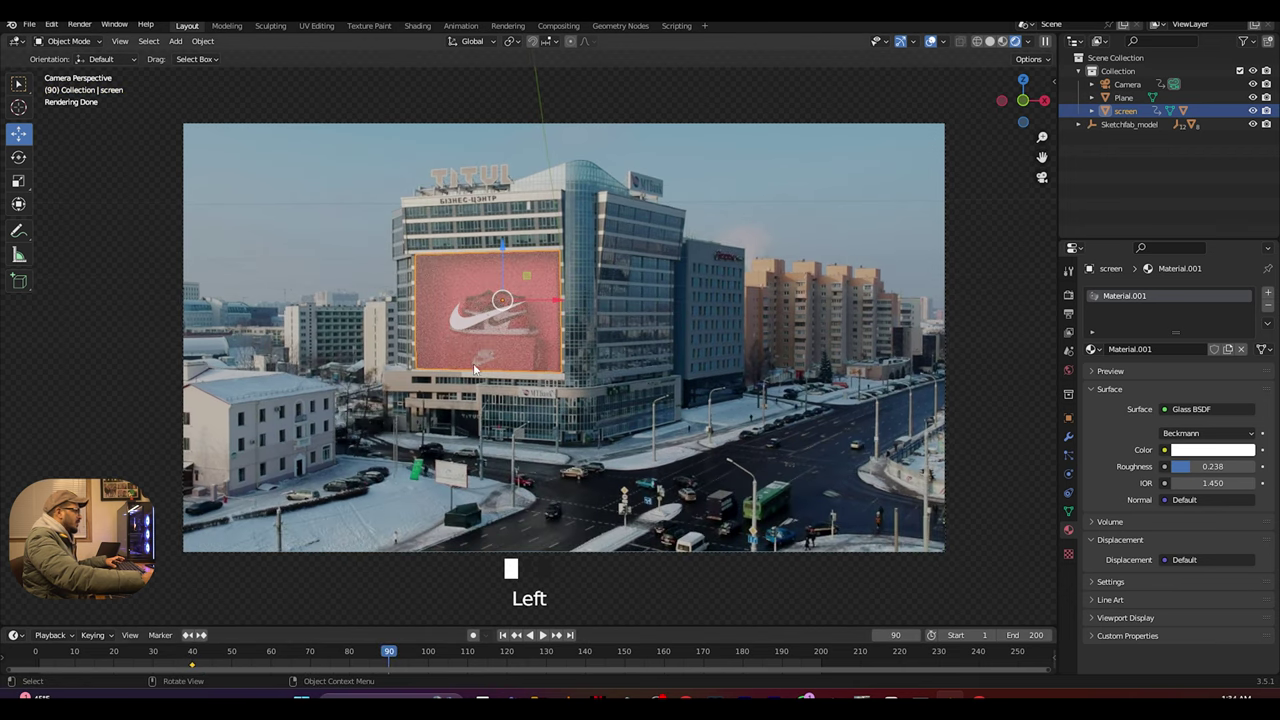
# - Keyframe the lowered screen location at frame 90, scrub the timeline to check, and save
pyautogui.scroll(3)
pyautogui.click(493, 233)
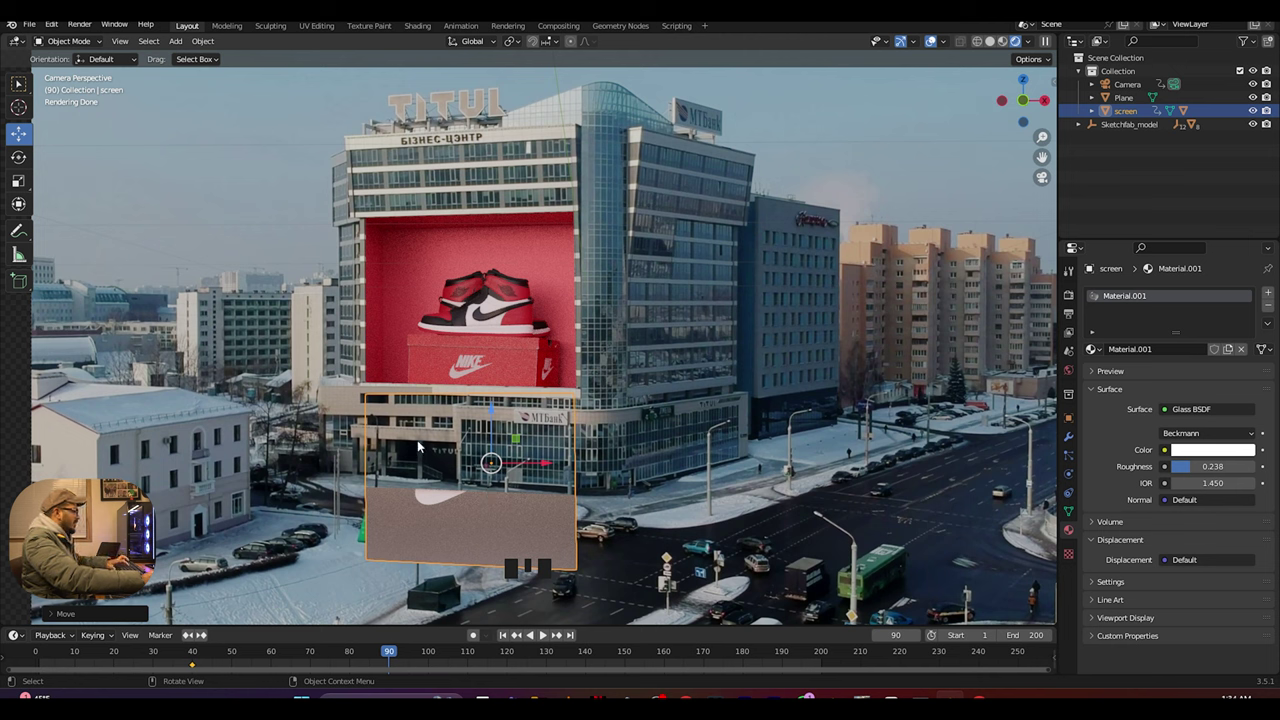
pyautogui.press('i')
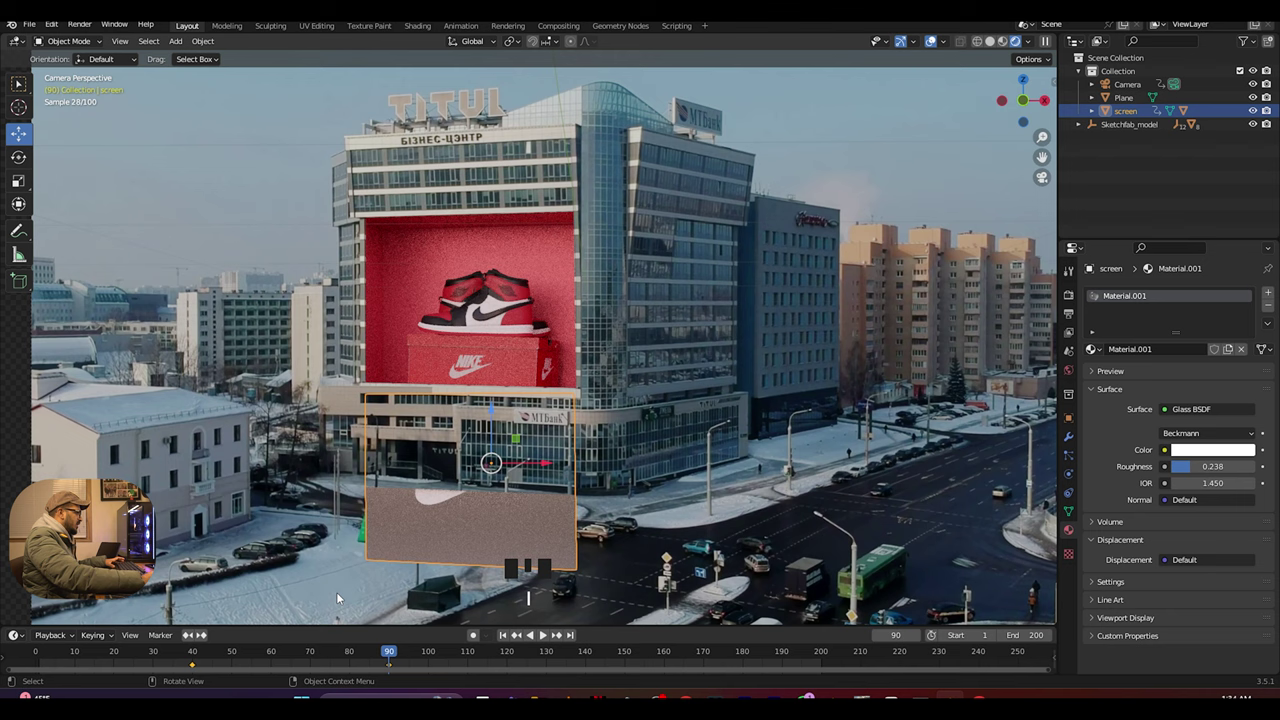
pyautogui.moveTo(199, 654); pyautogui.dragTo(270, 658)
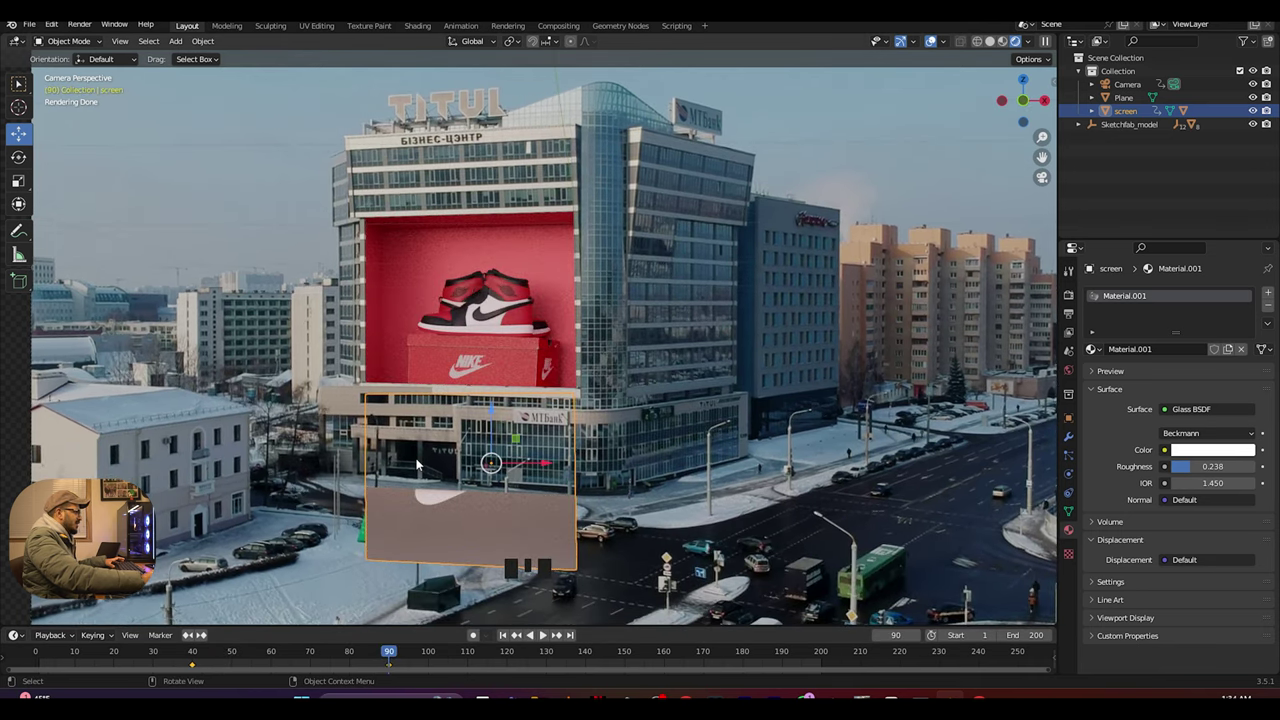
pyautogui.press('ctrl+s')
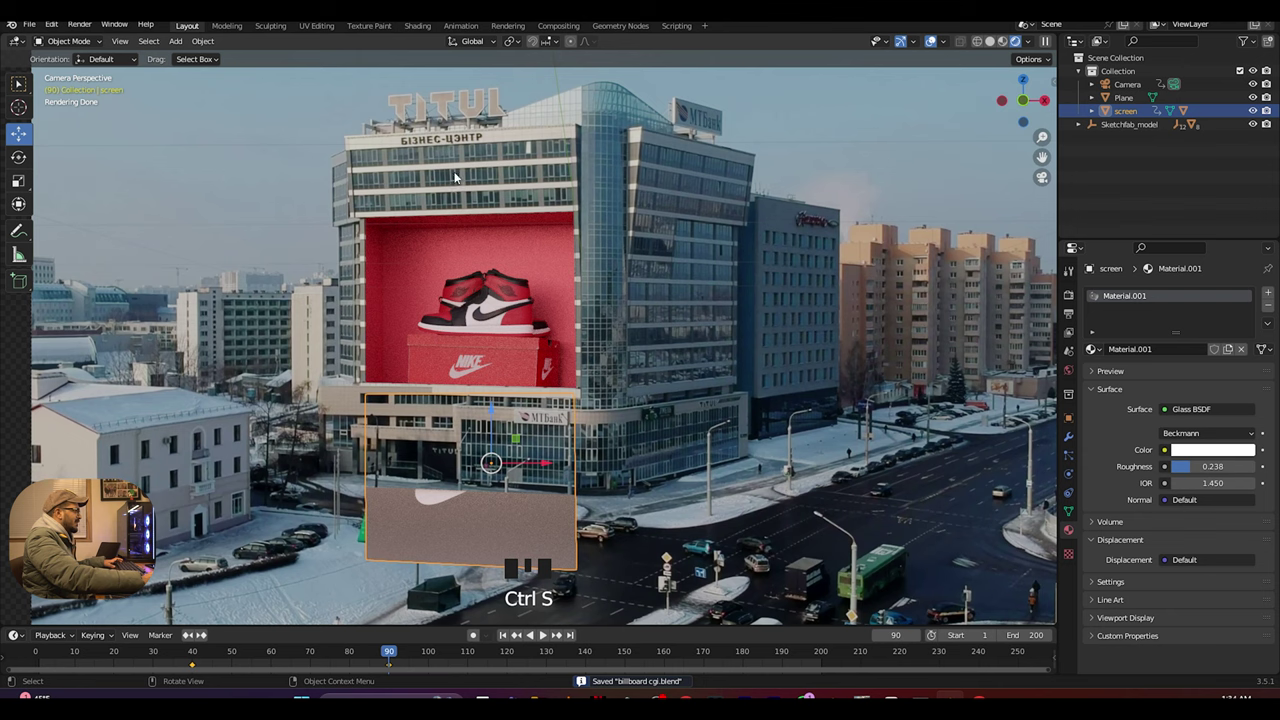
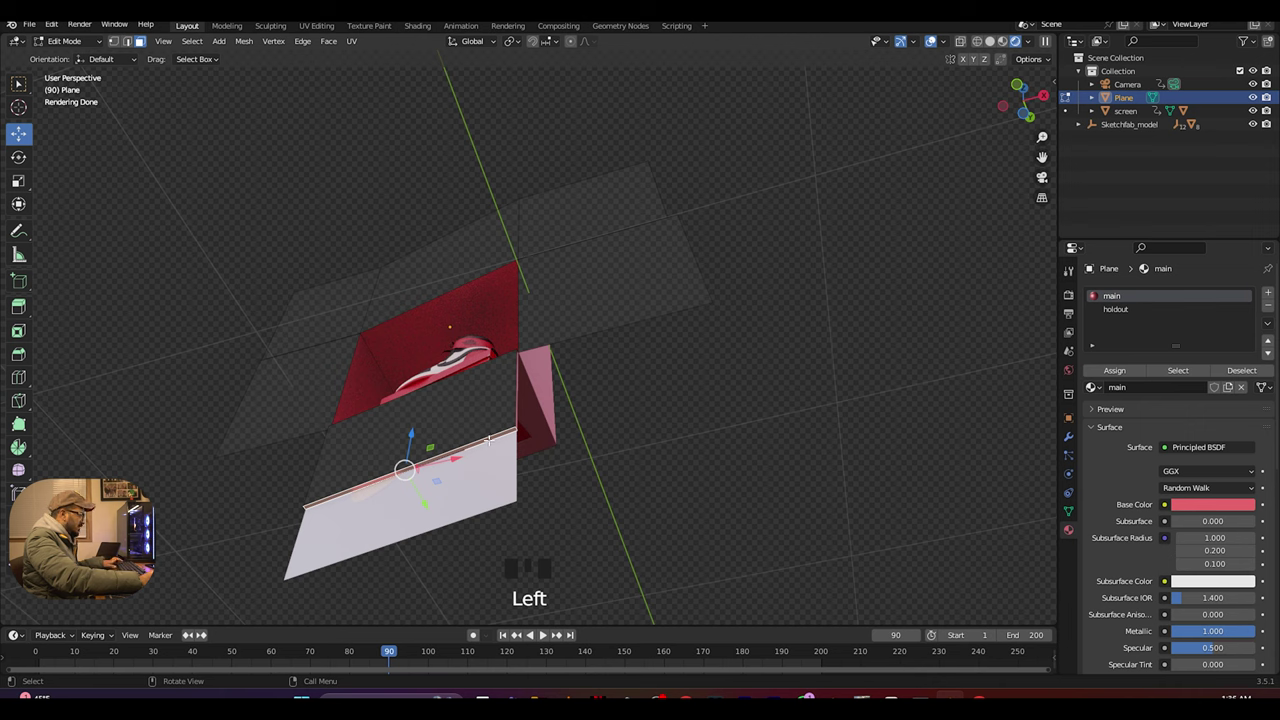
# - Move the selected cavity faces down along Z to extend the red enclosure above the screen
pyautogui.press('g')
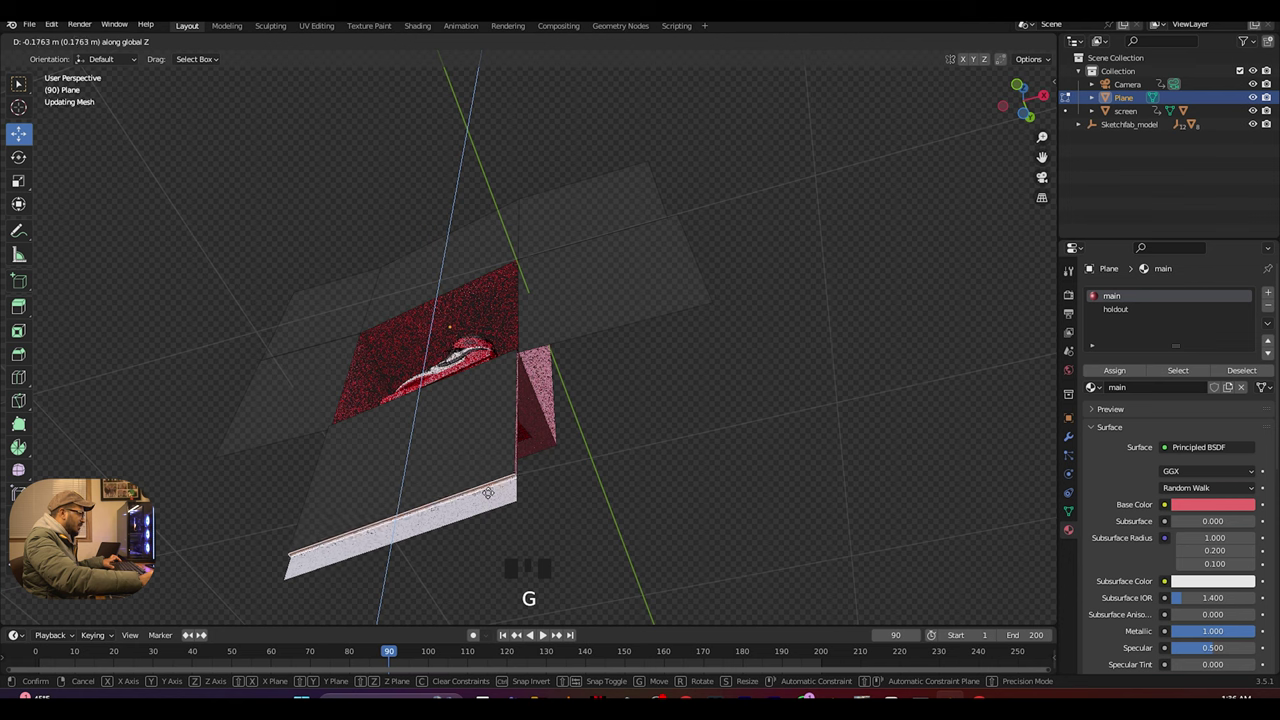